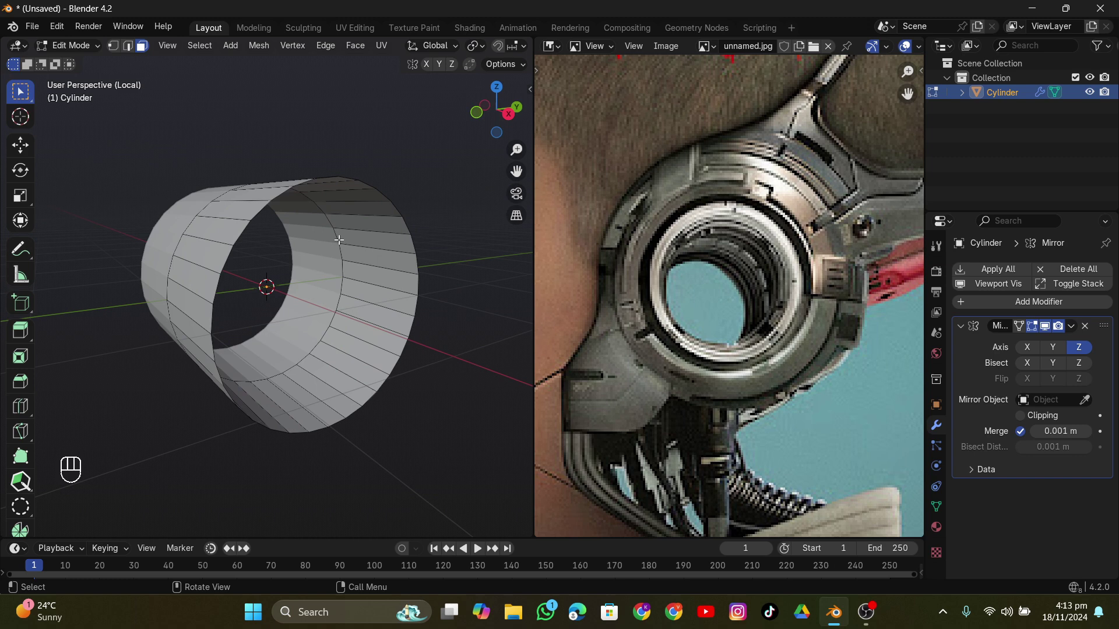
Step: Thicken the ring's outer rim along its normals and extrude a groove inside it
{"action": "key", "text": "s"}
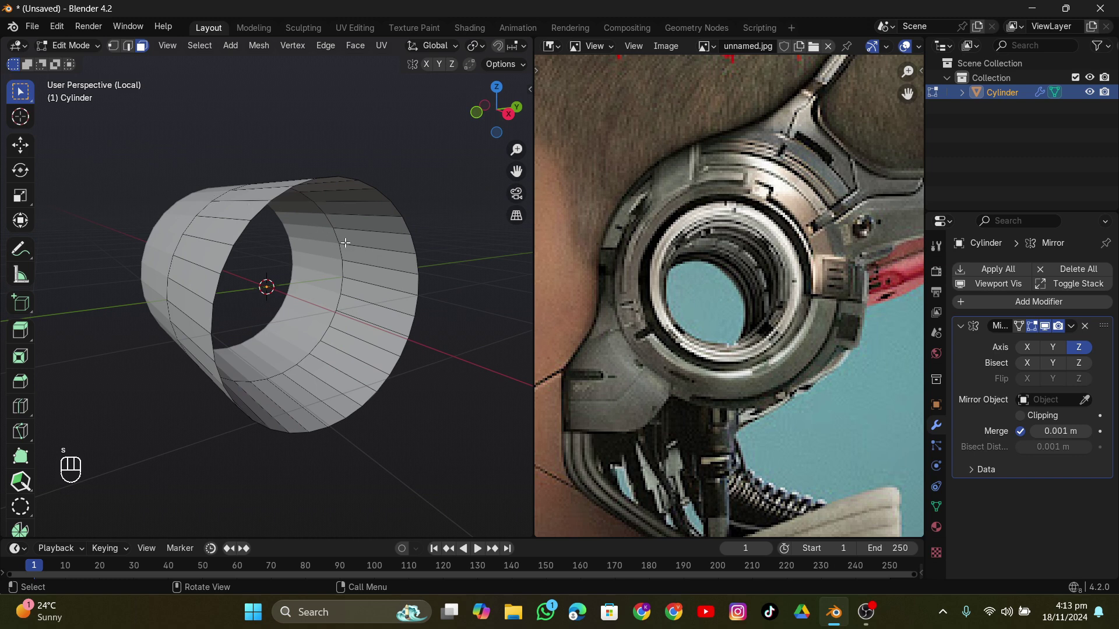
{"action": "key", "text": "a"}
{"action": "key", "text": "alt+e"}
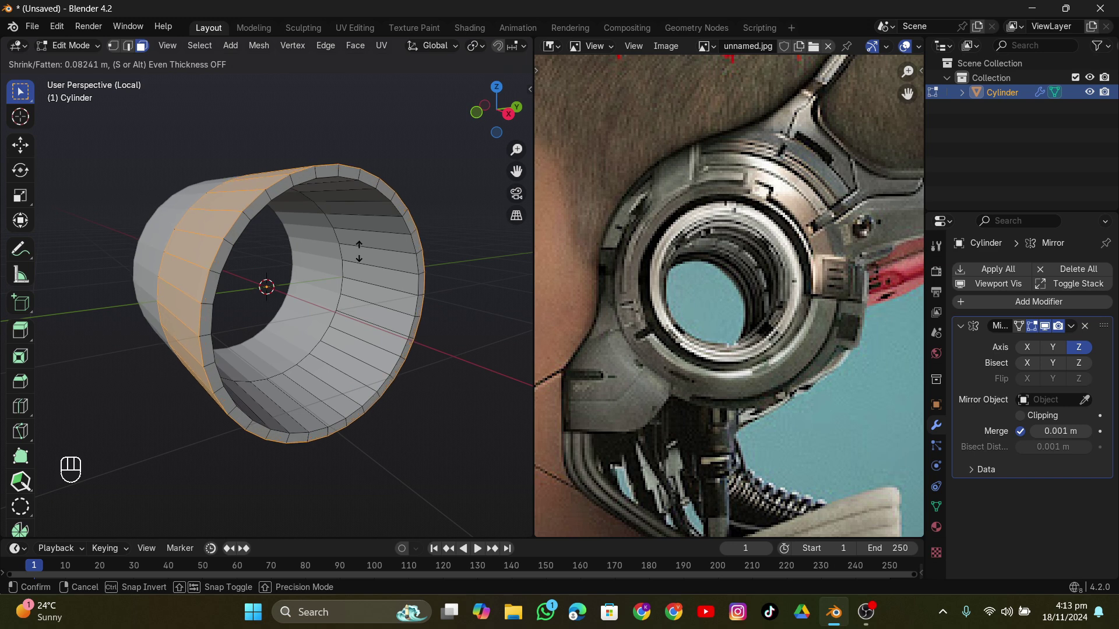
{"action": "key", "text": "alt+e"}
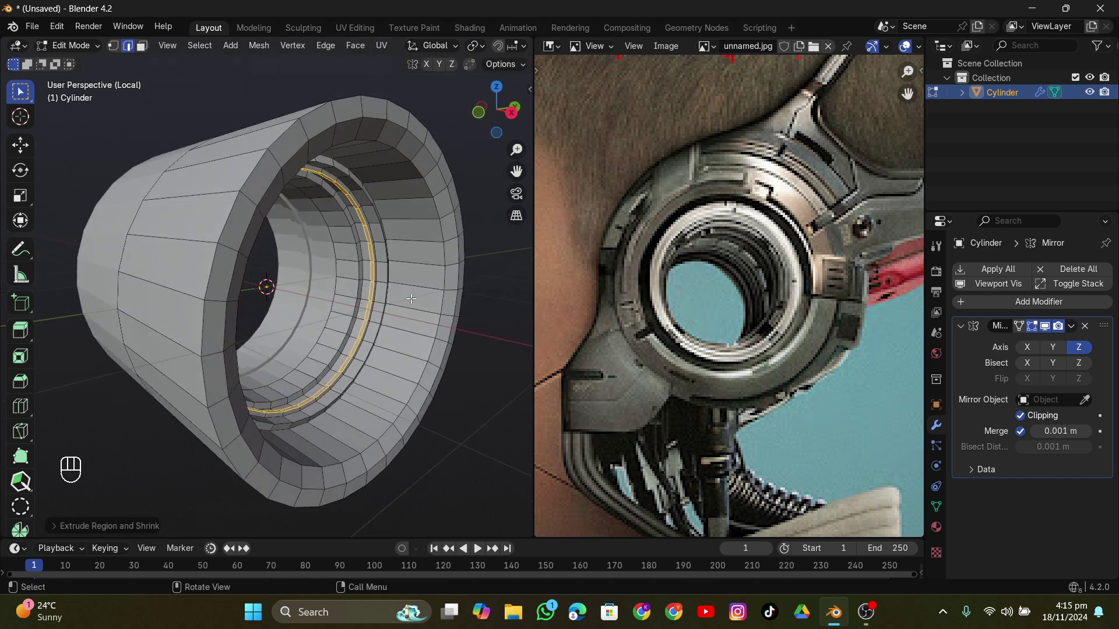
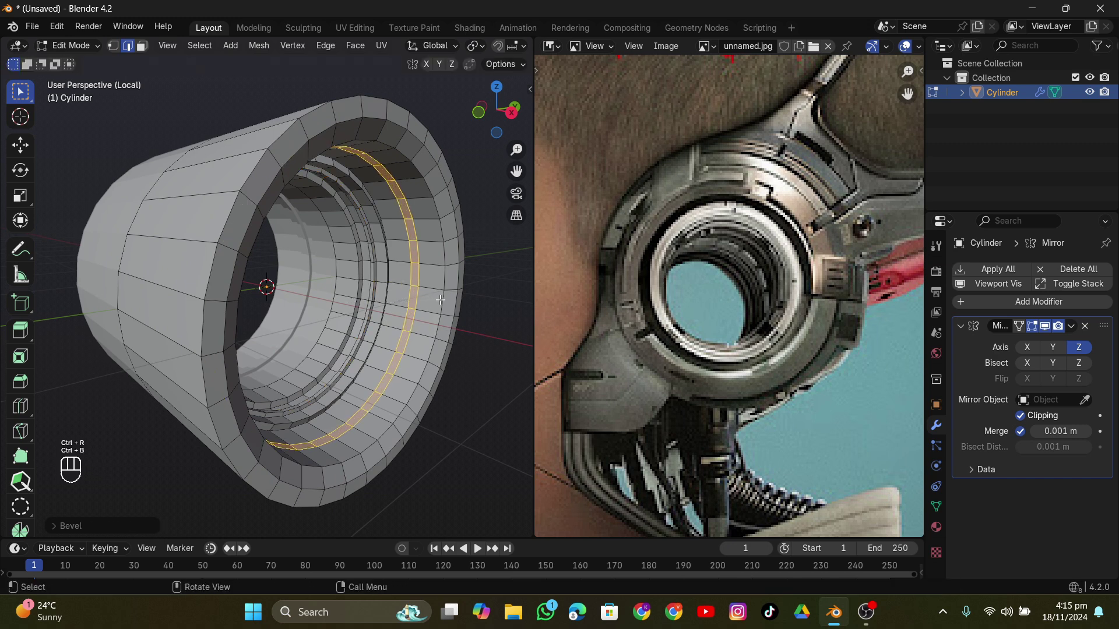
Step: Push the bevelled inner loop outward, leave Edit Mode and inspect the auto-smoothed ring
{"action": "key", "text": "alt+e"}
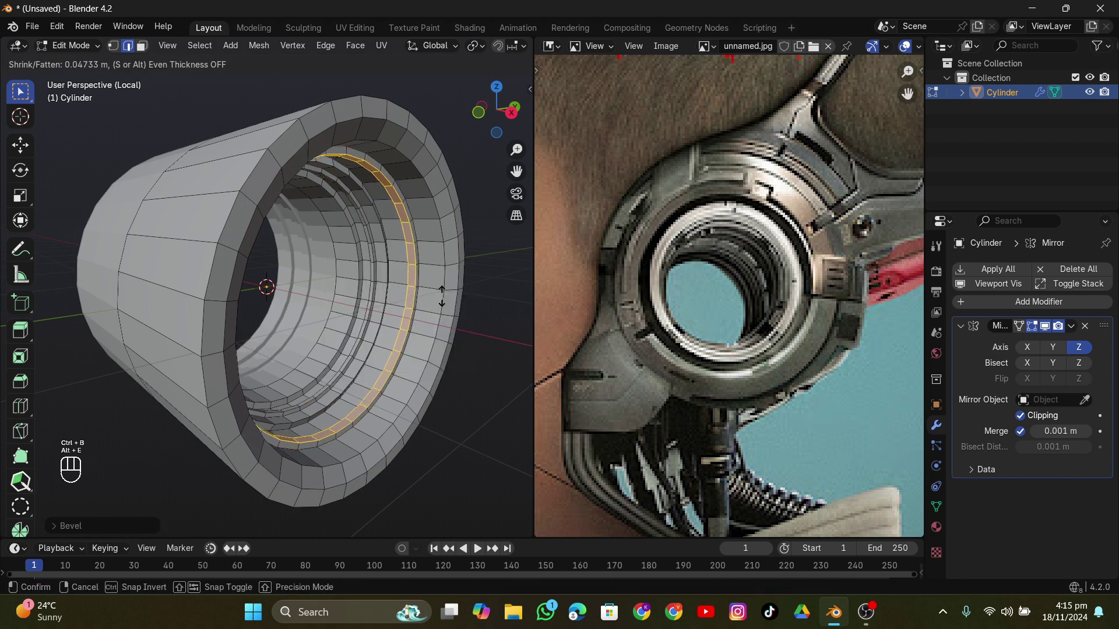
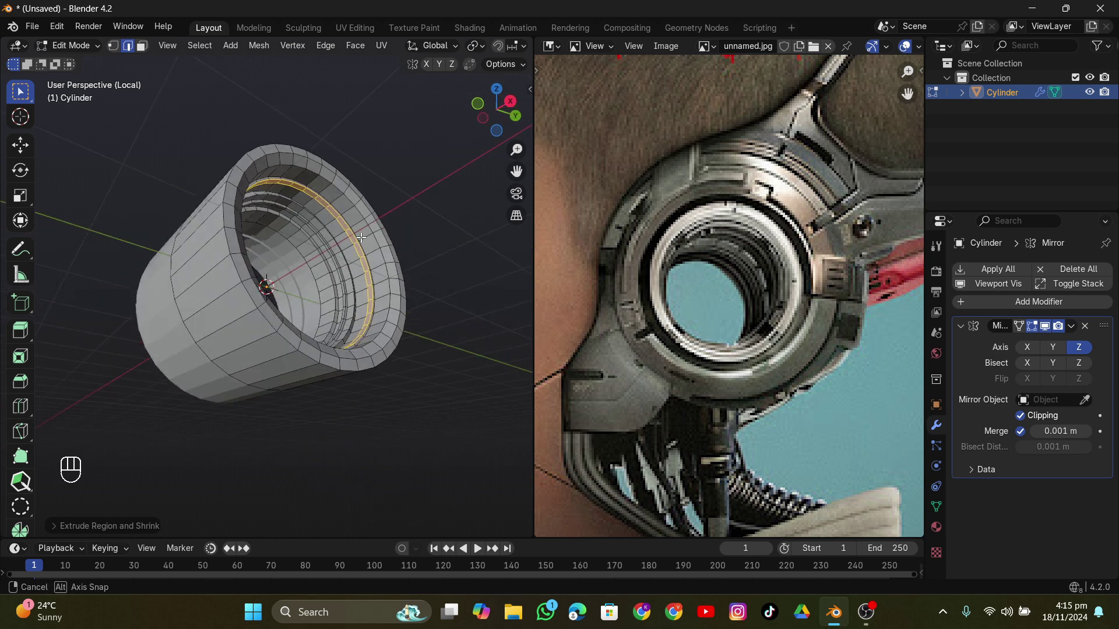
{"action": "key", "text": "Tab"}
{"action": "left_click_drag", "start_coordinate": [425, 272], "coordinate": [417, 288]}
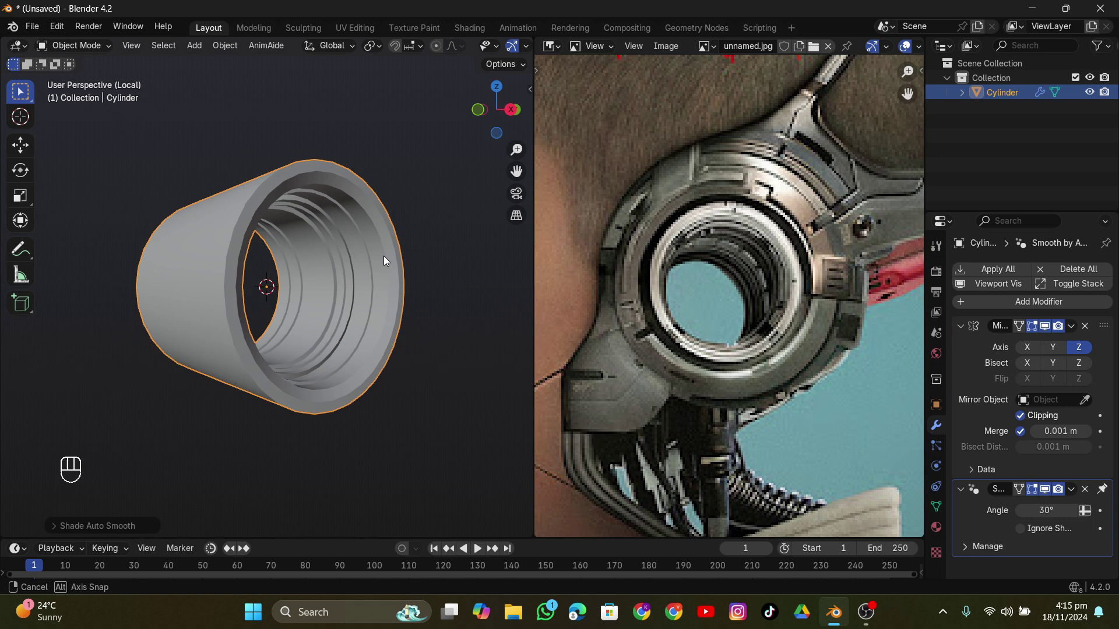
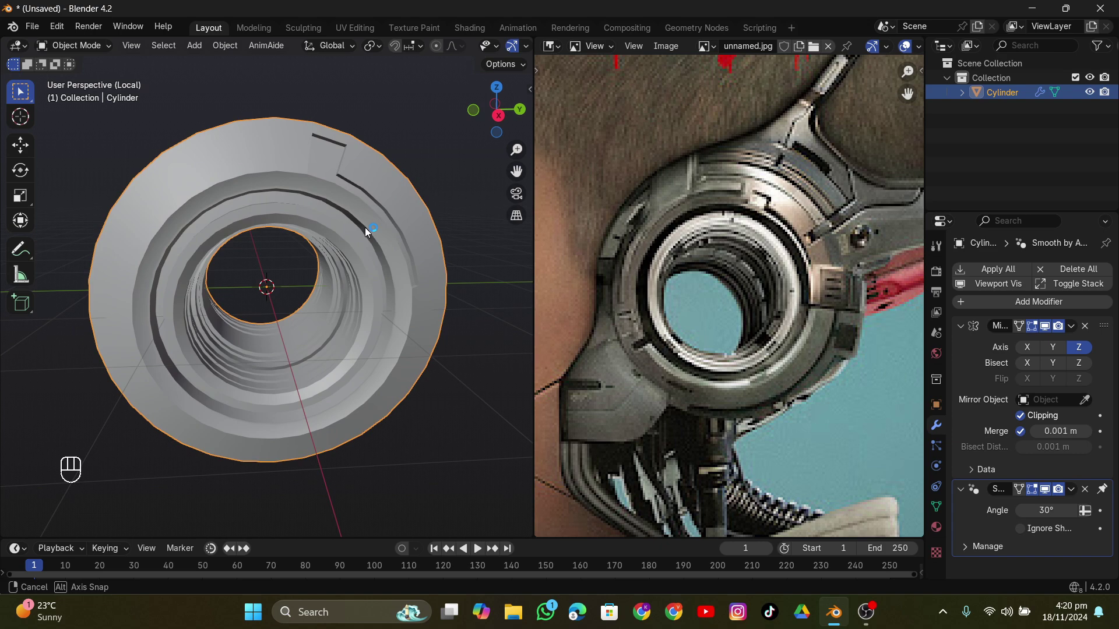
Step: Save the ear ring scene as Machin.blend
{"action": "key", "text": "Tab"}
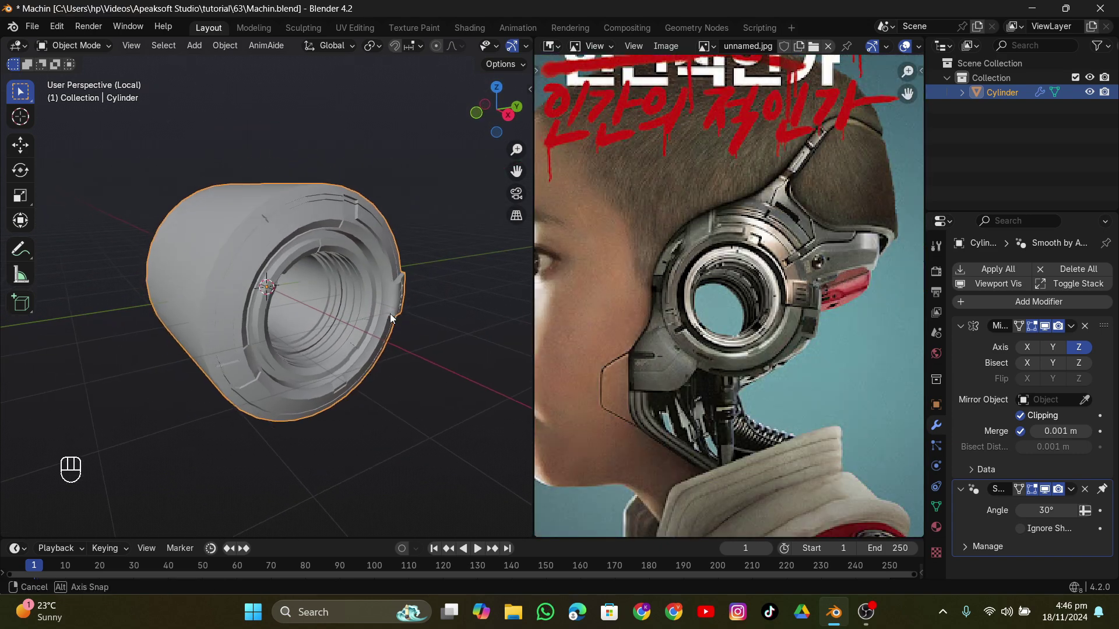
Step: Enter mesh editing on the ring to start shaping the rear housing
{"action": "key", "text": "Tab"}
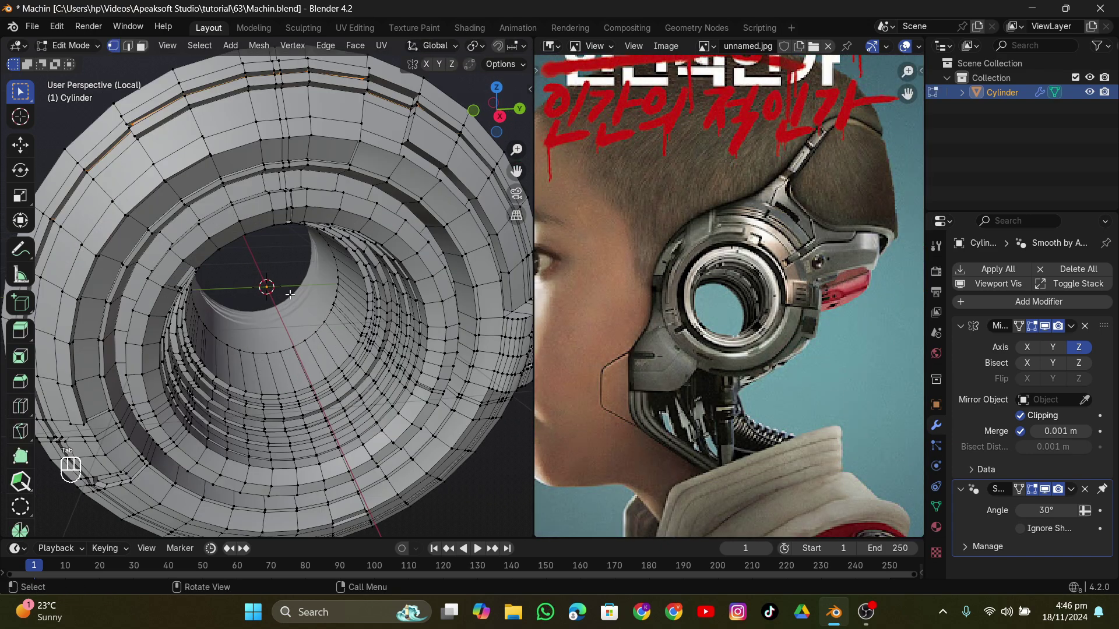
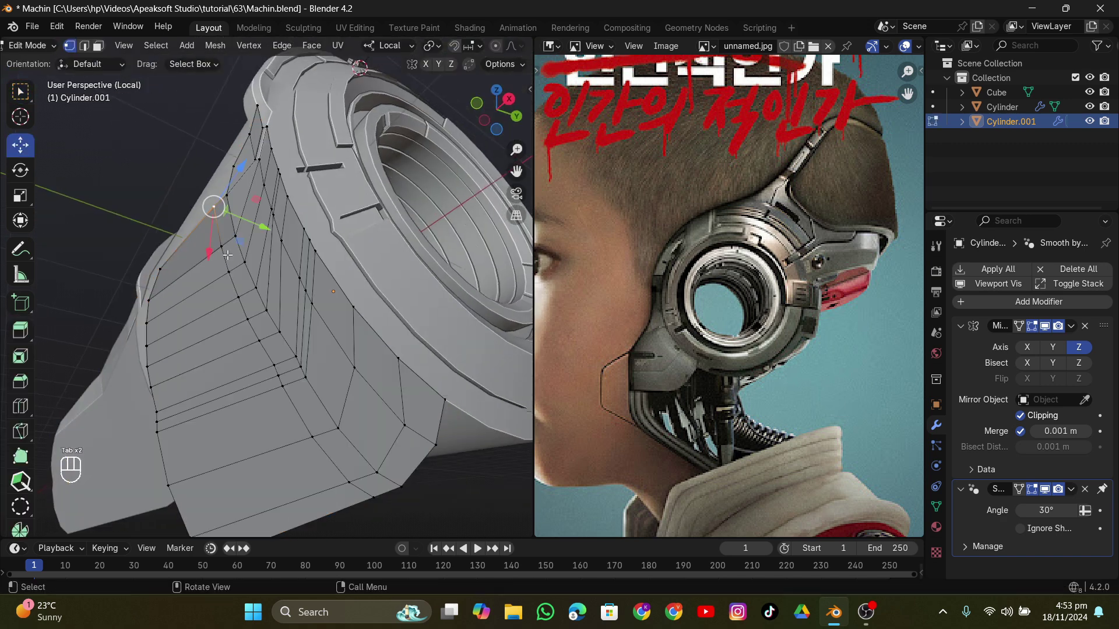
Step: Move the housing's edge vertices into place, toggling in and out of Edit Mode
{"action": "key", "text": "Tab"}
{"action": "key", "text": "Tab"}
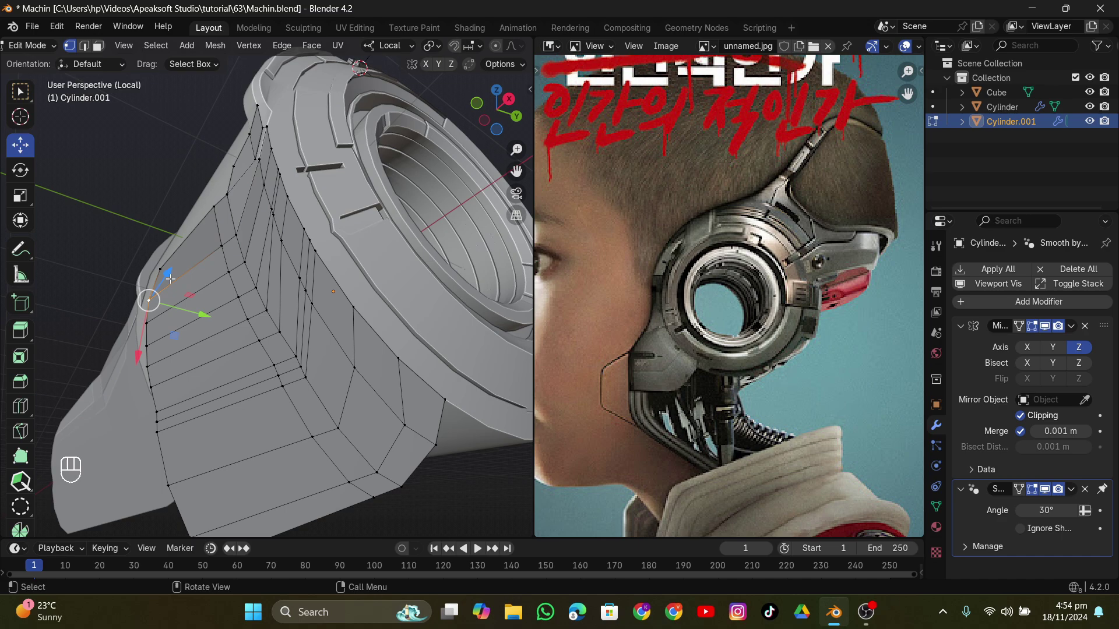
{"action": "key", "text": "Tab"}
{"action": "key", "text": "Tab"}
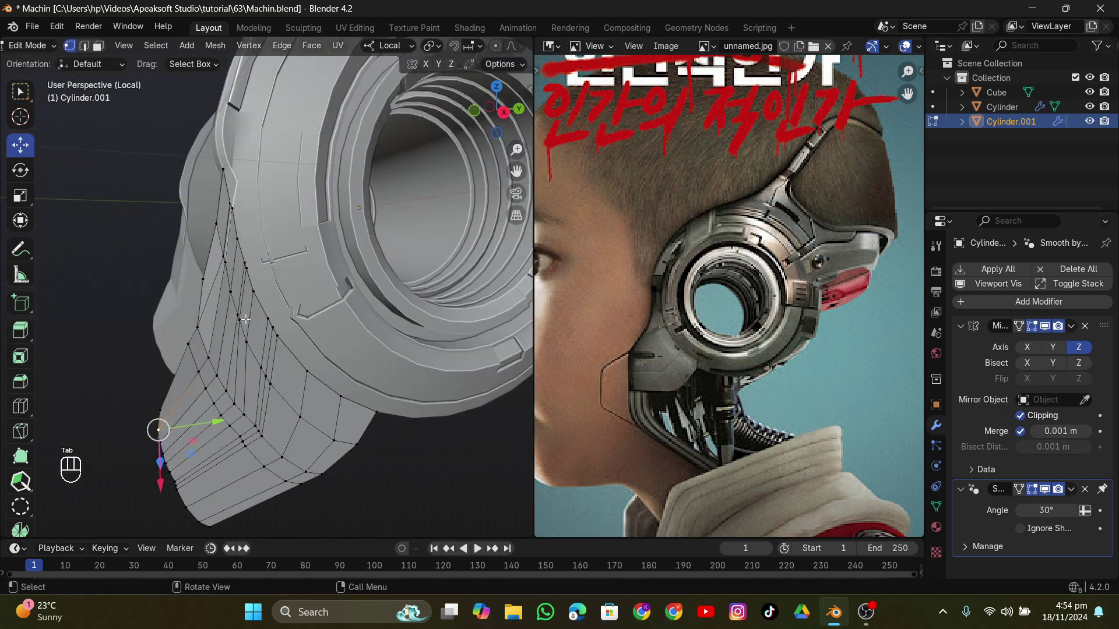
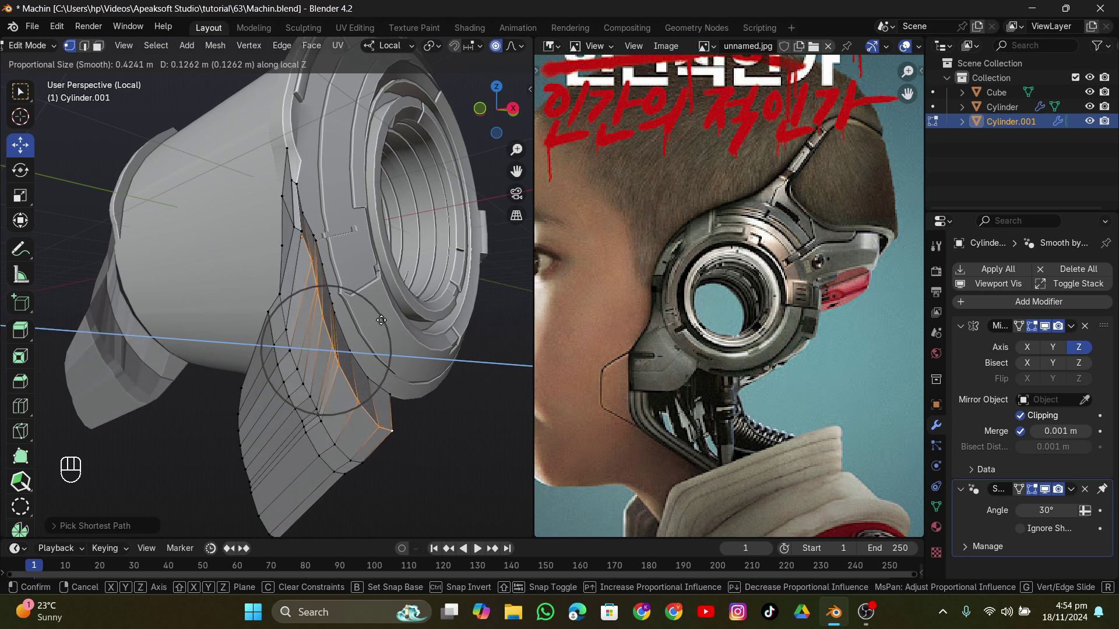
Step: Reshape the housing edge with proportional falloff, shrinking its radius, along the X axis
{"action": "key", "text": "ctrl+z"}
{"action": "key", "text": "g"}
{"action": "key", "text": "x"}
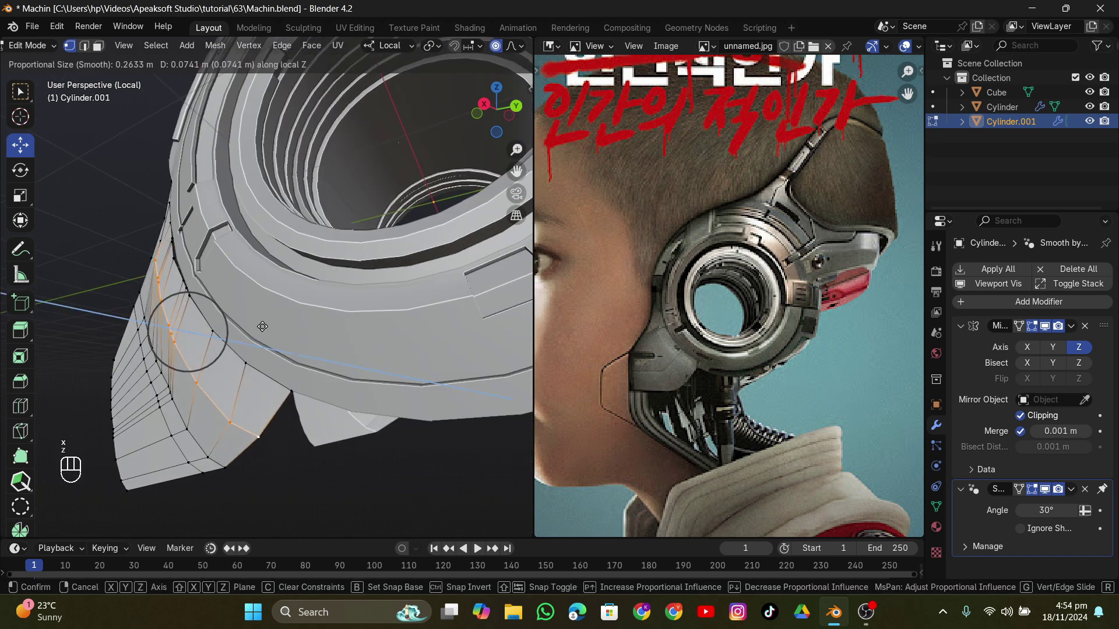
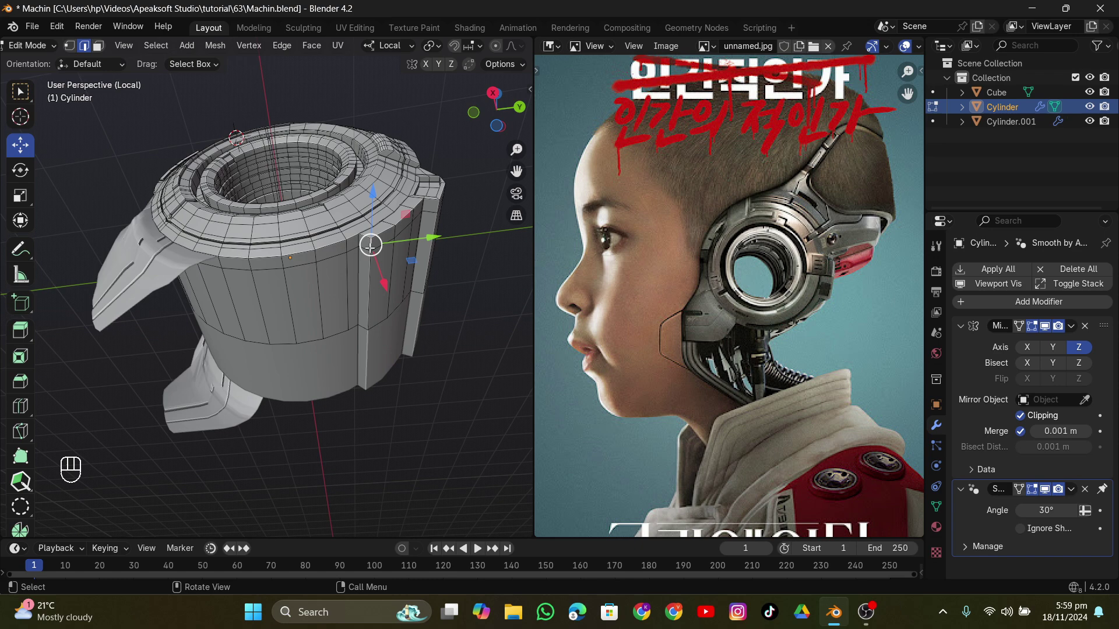
Step: Bevel the vertical face strip on the ring's side and undo the unwanted result
{"action": "key", "text": "ctrl+b"}
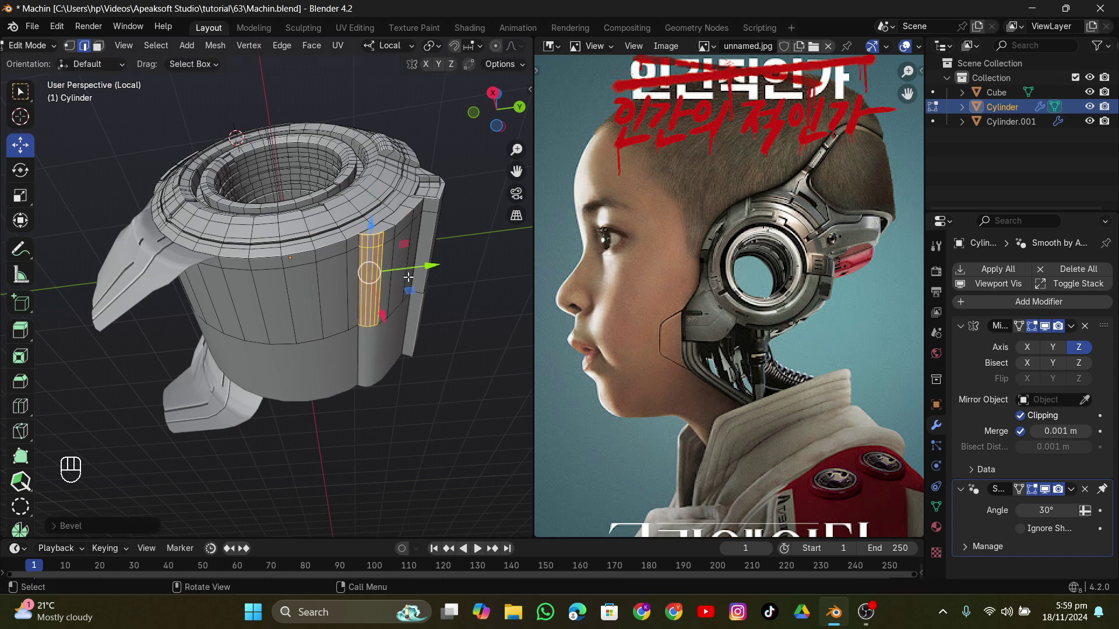
{"action": "key", "text": "Tab"}
{"action": "key", "text": "ctrl+z"}
{"action": "key", "text": "ctrl+z"}
{"action": "key", "text": "ctrl+z"}
{"action": "key", "text": "ctrl+z"}
Step: Undo back further, slide the side strip inward and return to Object Mode
{"action": "key", "text": "ctrl+z"}
{"action": "key", "text": "ctrl+z"}
{"action": "key", "text": "ctrl+z"}
{"action": "key", "text": "ctrl+z"}
{"action": "key", "text": "ctrl+z"}
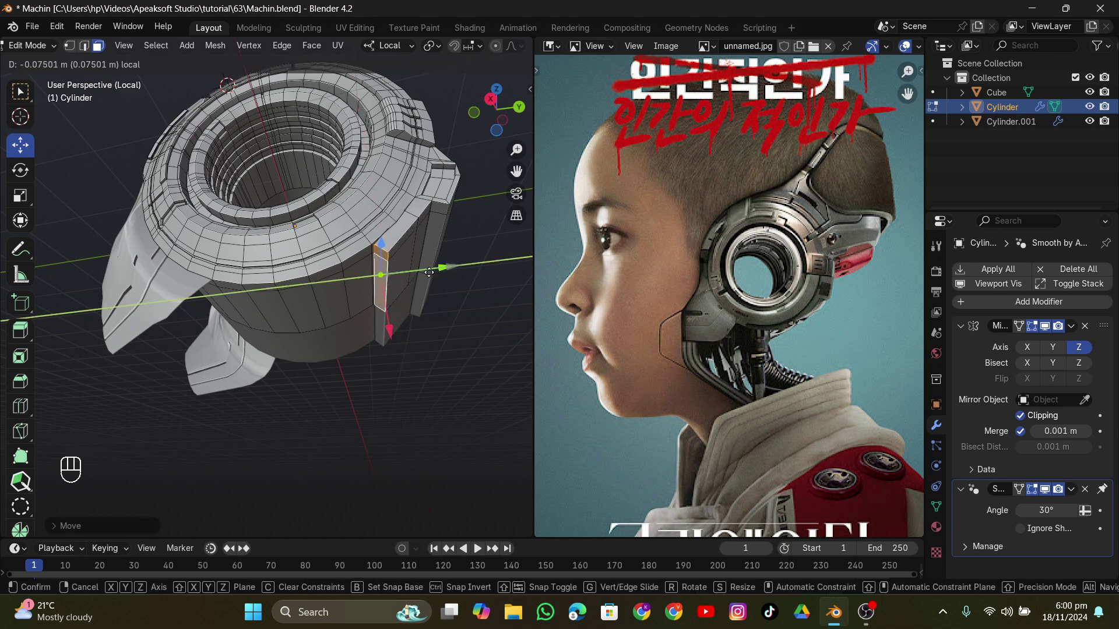
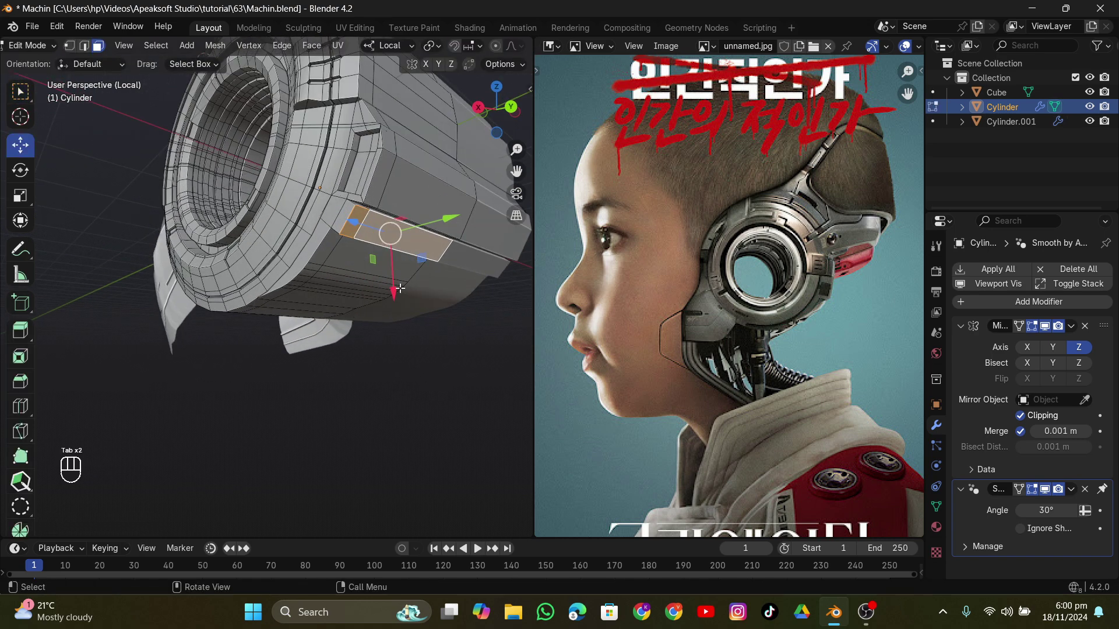
{"action": "key", "text": "Tab"}
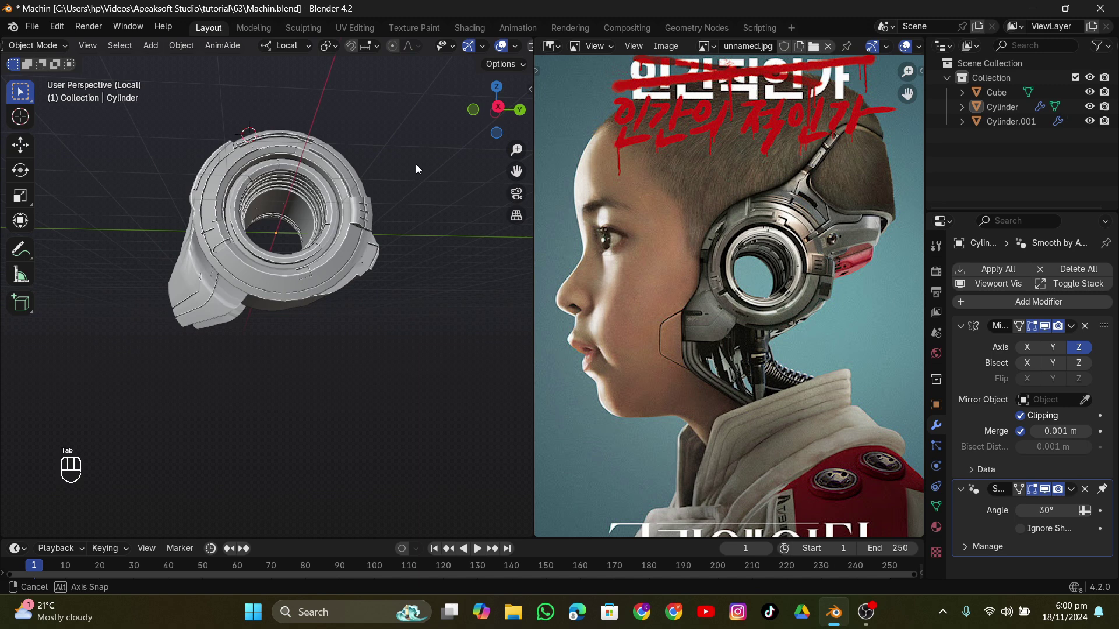
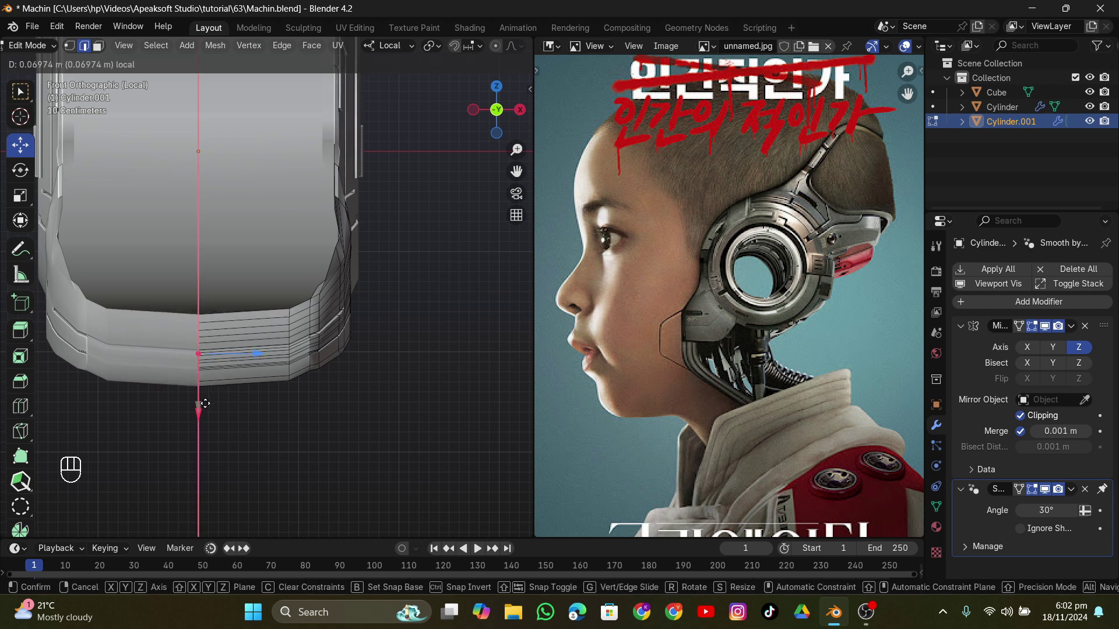
Step: Finish editing the housing's lower edge and clear the selection in Object Mode
{"action": "key", "text": "Tab"}
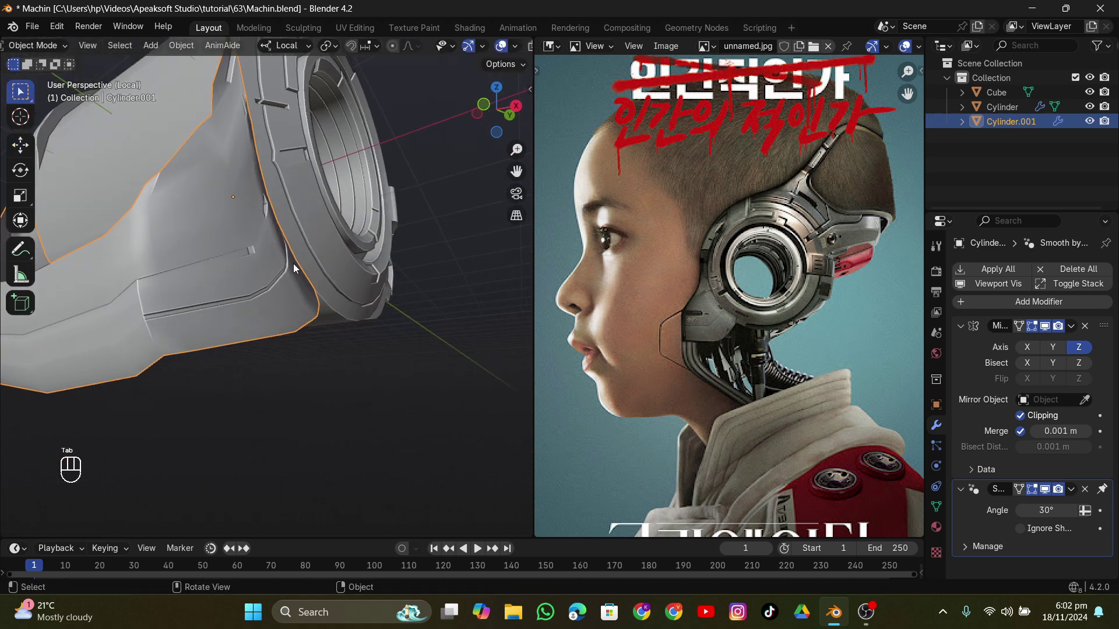
{"action": "left_click", "coordinate": [372, 413]}
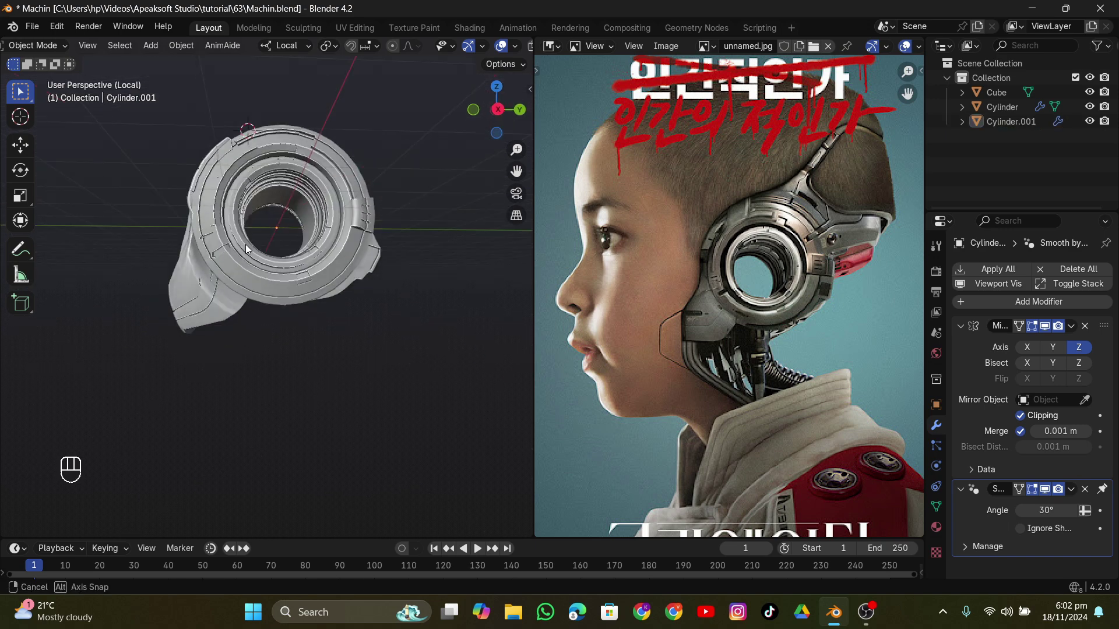
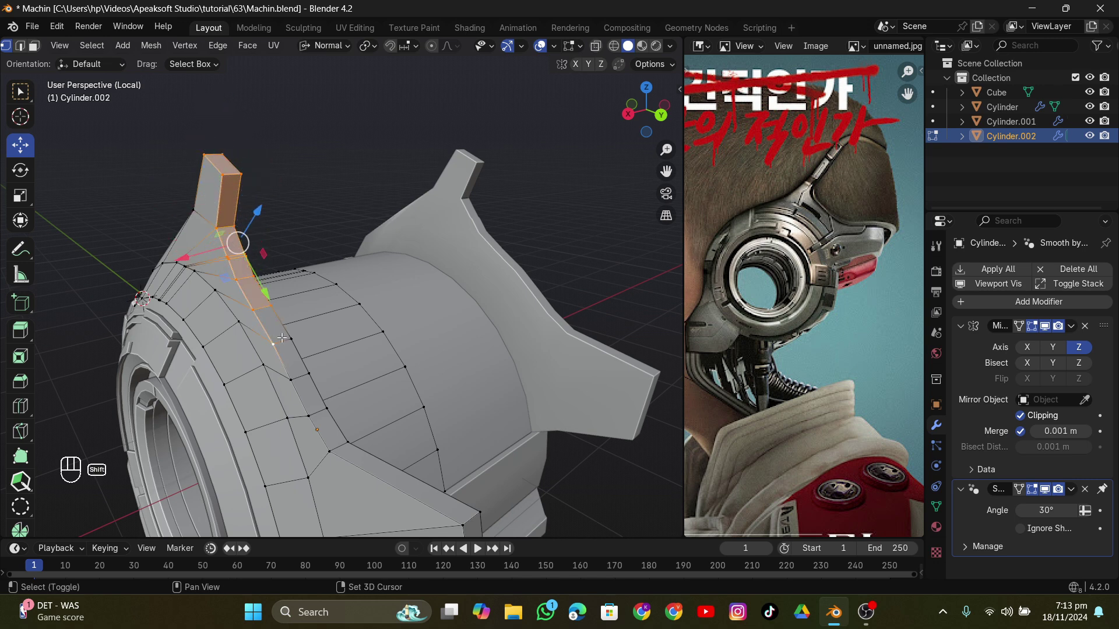
Step: Select the fin's tip vertices, save the project and start grabbing them
{"action": "left_click_drag", "start_coordinate": [328, 348], "coordinate": [395, 386]}
{"action": "key", "text": "ctrl+z"}
{"action": "left_click", "coordinate": [322, 364]}
{"action": "key", "text": "ctrl+s"}
{"action": "key", "text": "g"}
Step: Move the fin vertices along X into a taller tip and begin moving another fin part on one axis
{"action": "key", "text": "x"}
{"action": "left_click", "coordinate": [323, 360]}
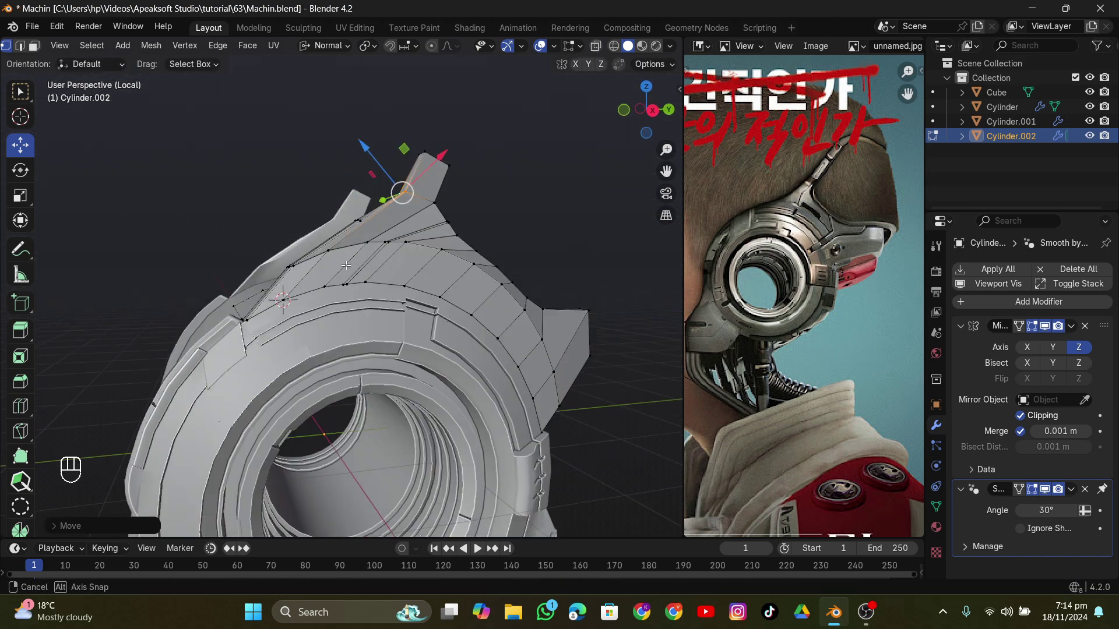
{"action": "key", "text": "Tab"}
{"action": "key", "text": "Tab"}
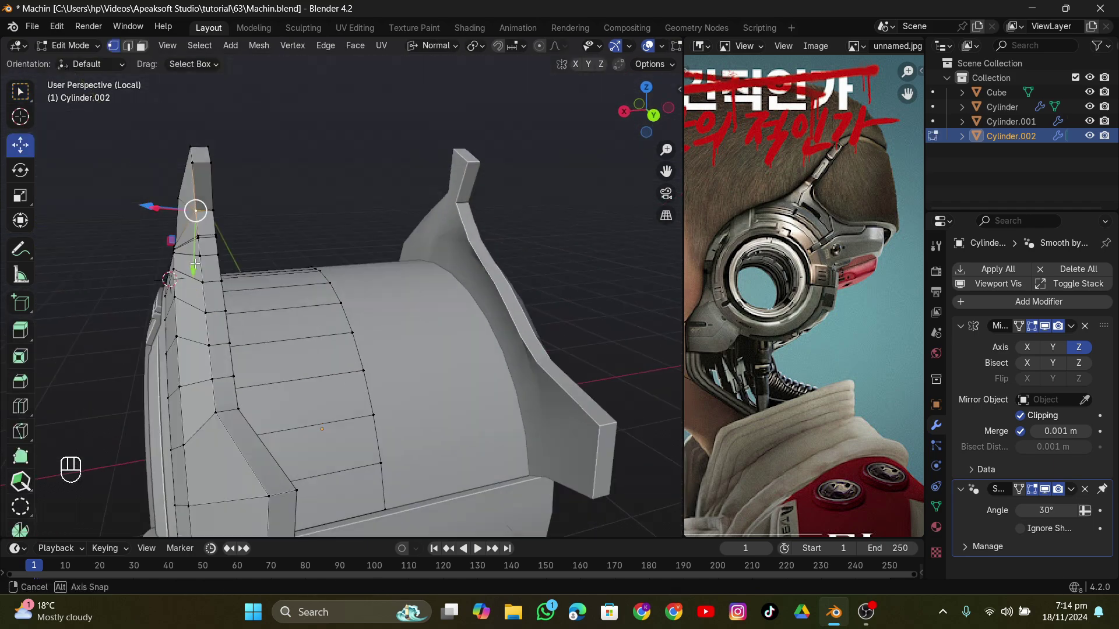
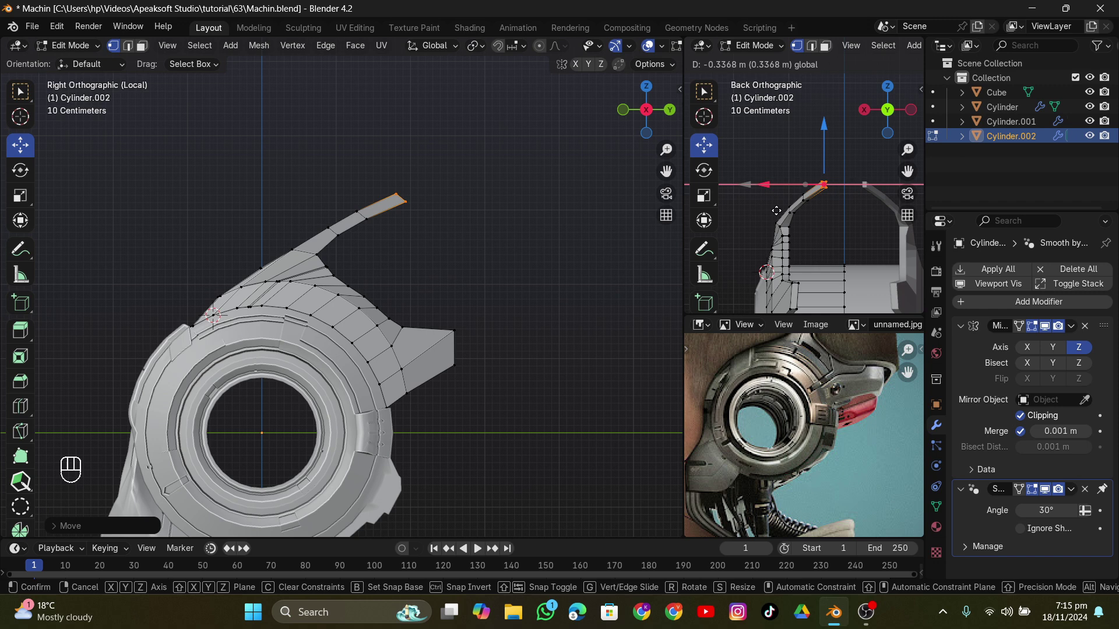
Step: Extrude the fin's top face straight up and select the arch corner edges from top view
{"action": "key", "text": "e"}
{"action": "key", "text": "g"}
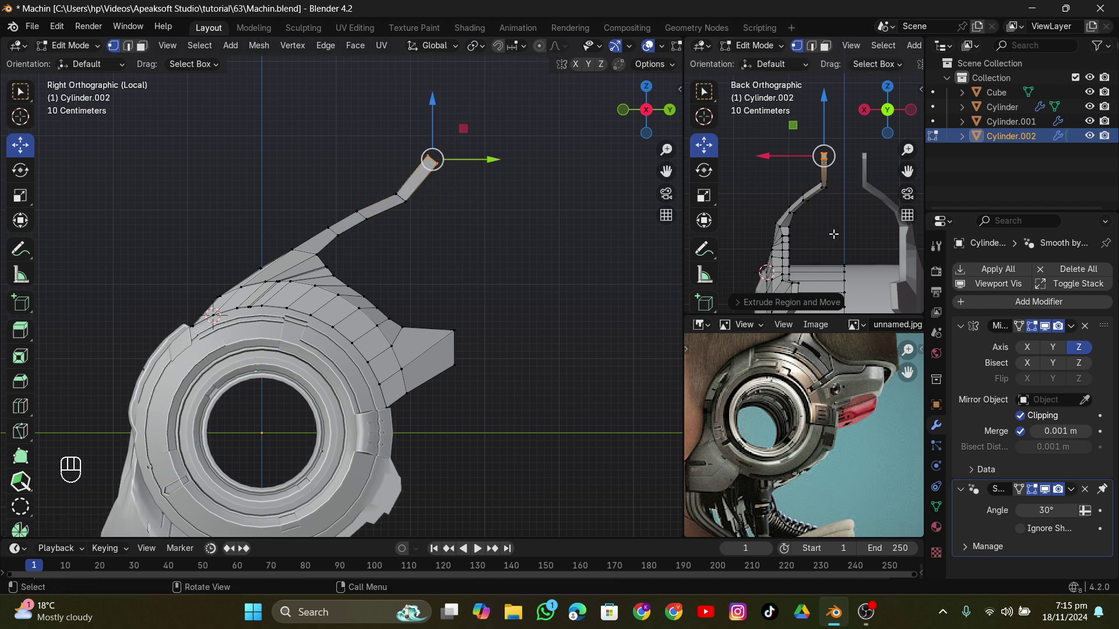
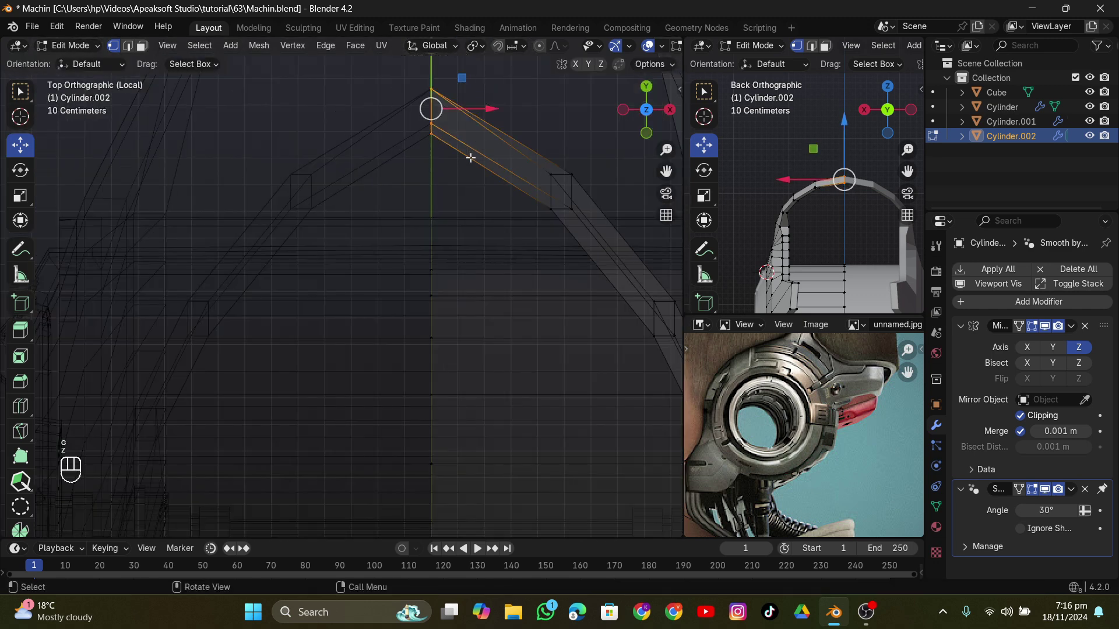
{"action": "key", "text": "z"}
{"action": "key", "text": "g"}
{"action": "left_click", "coordinate": [448, 246]}
Step: Bevel the arch corners into rounded bends with 5 segments and check the whole part
{"action": "key", "text": "z"}
{"action": "key", "text": "z"}
{"action": "key", "text": "ctrl+b"}
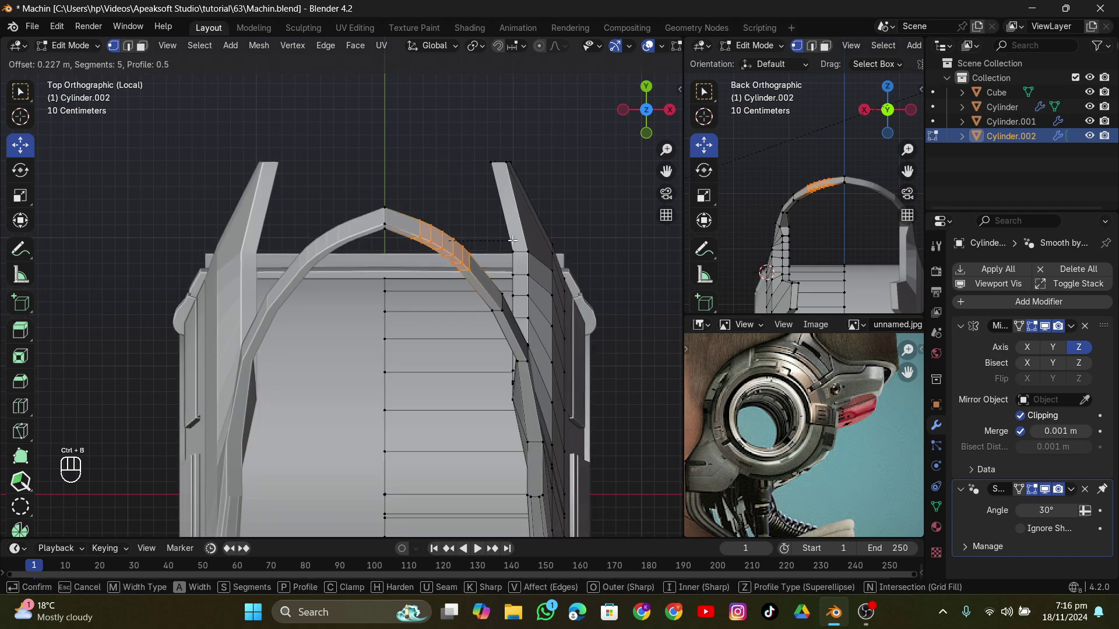
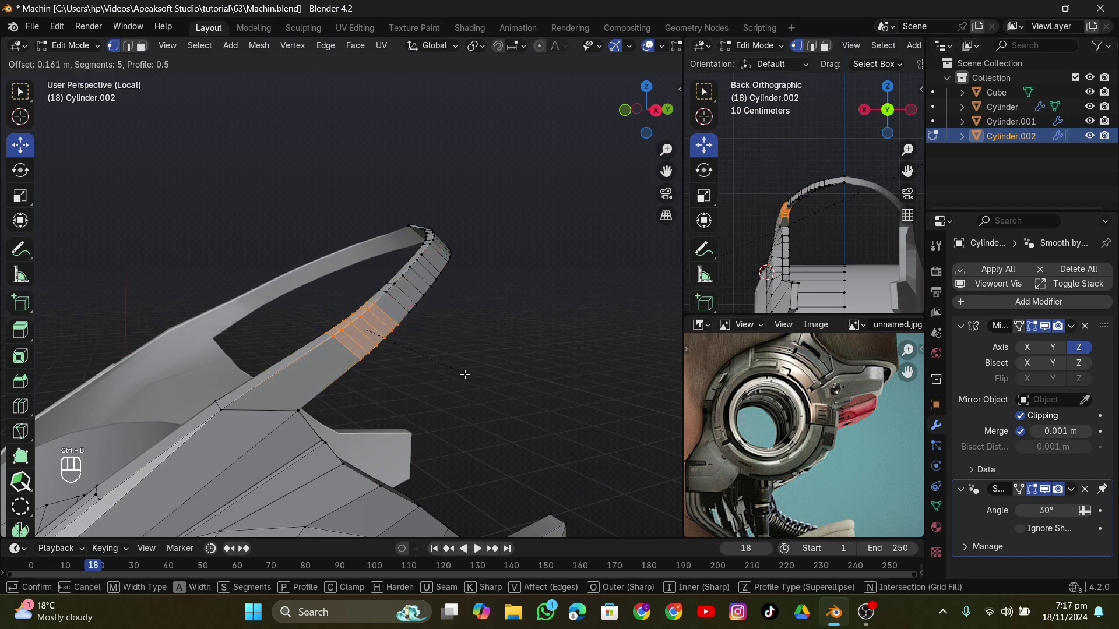
{"action": "key", "text": "Tab"}
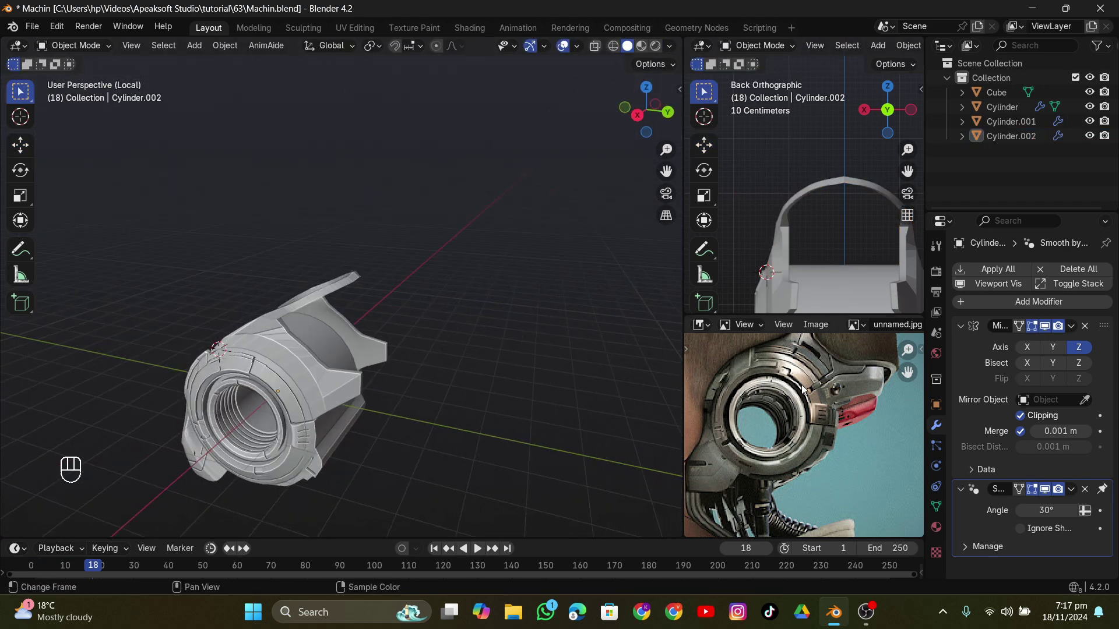
{"action": "key", "text": "Tab"}
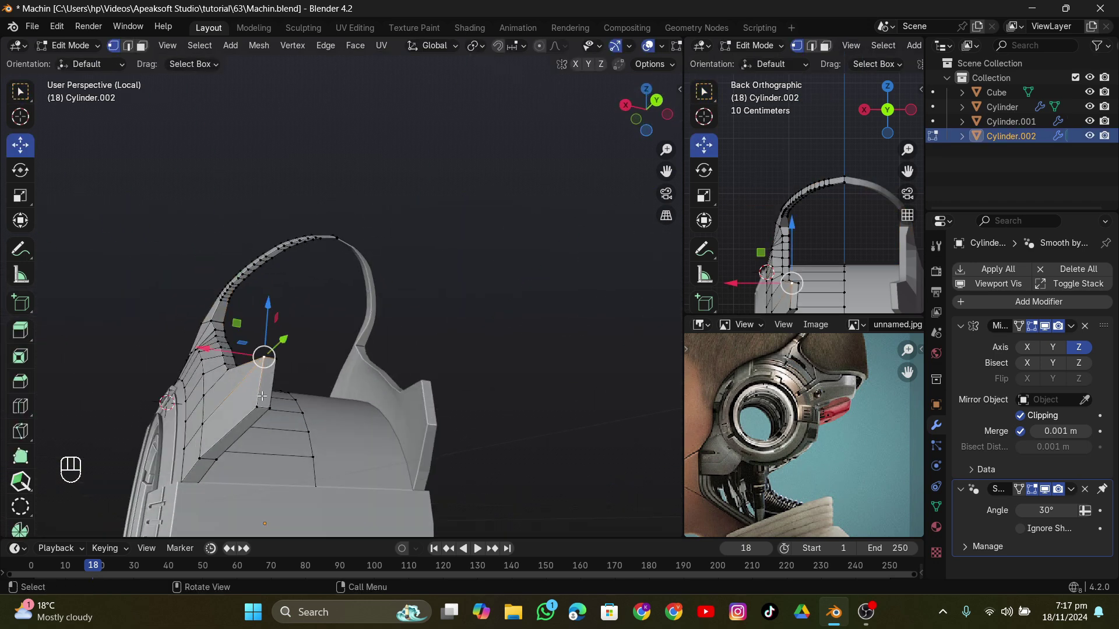
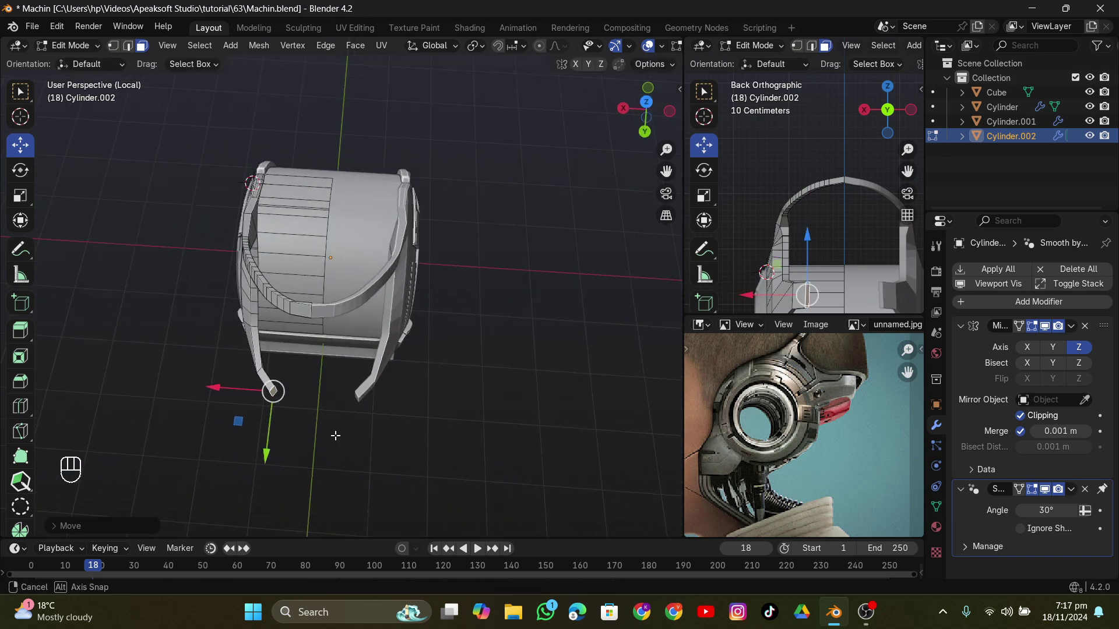
Step: Push the arch end along Z, bevel again and return to Object Mode
{"action": "key", "text": "e"}
{"action": "key", "text": "r"}
{"action": "key", "text": "z"}
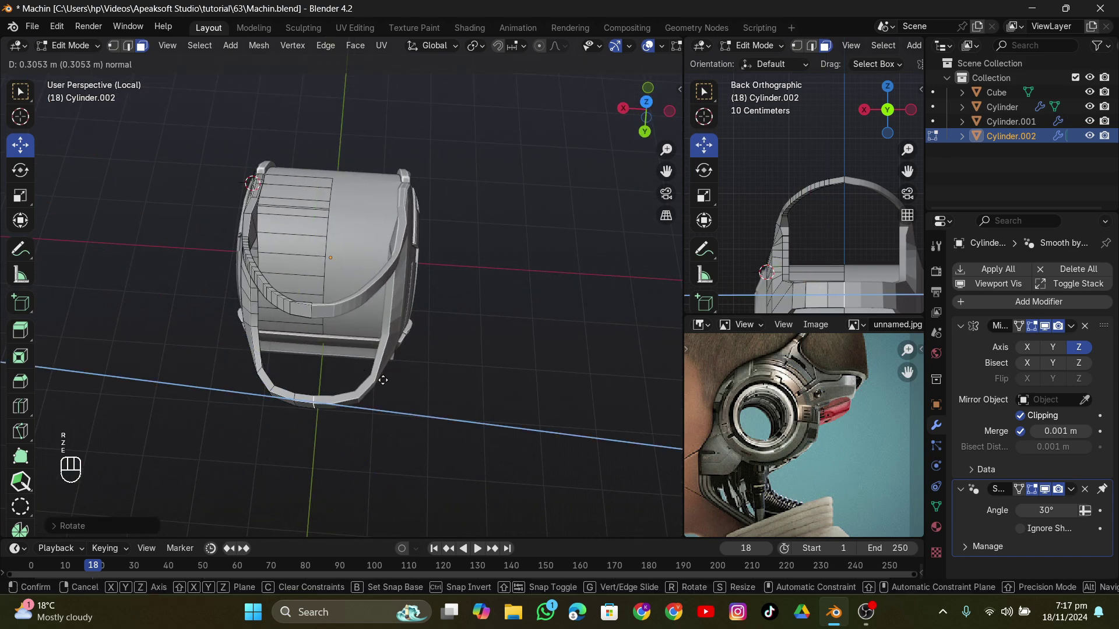
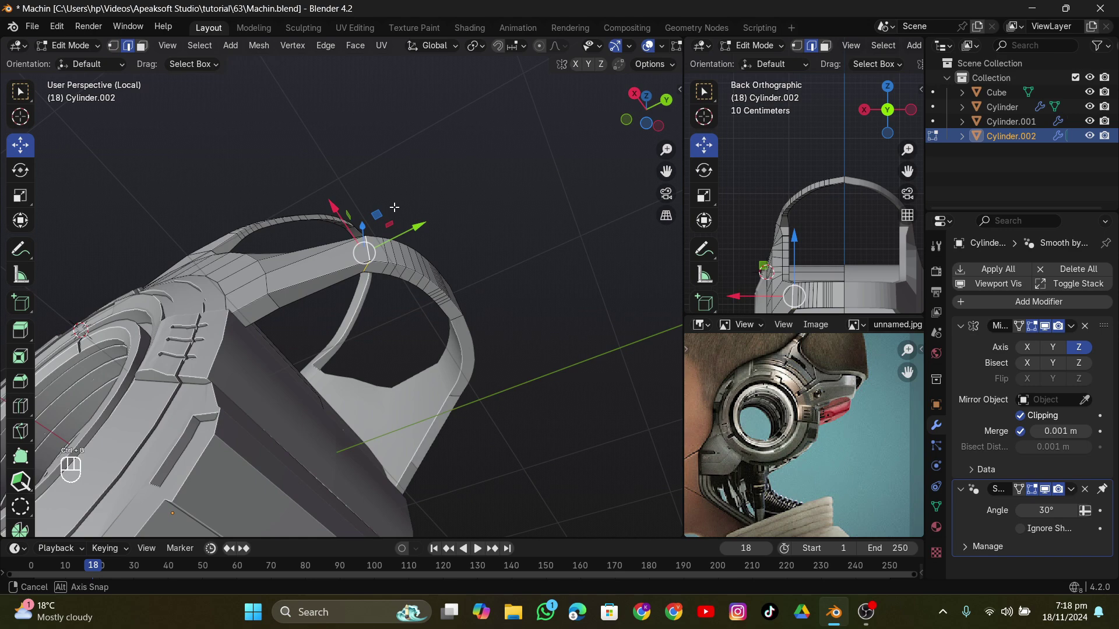
{"action": "key", "text": "ctrl+b"}
{"action": "key", "text": "Tab"}
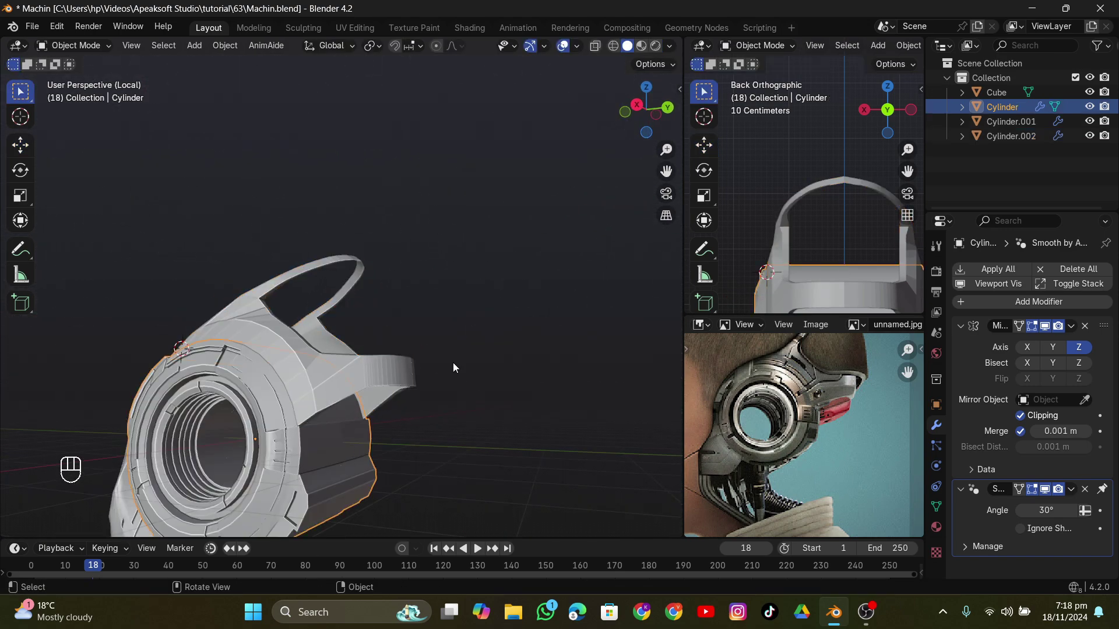
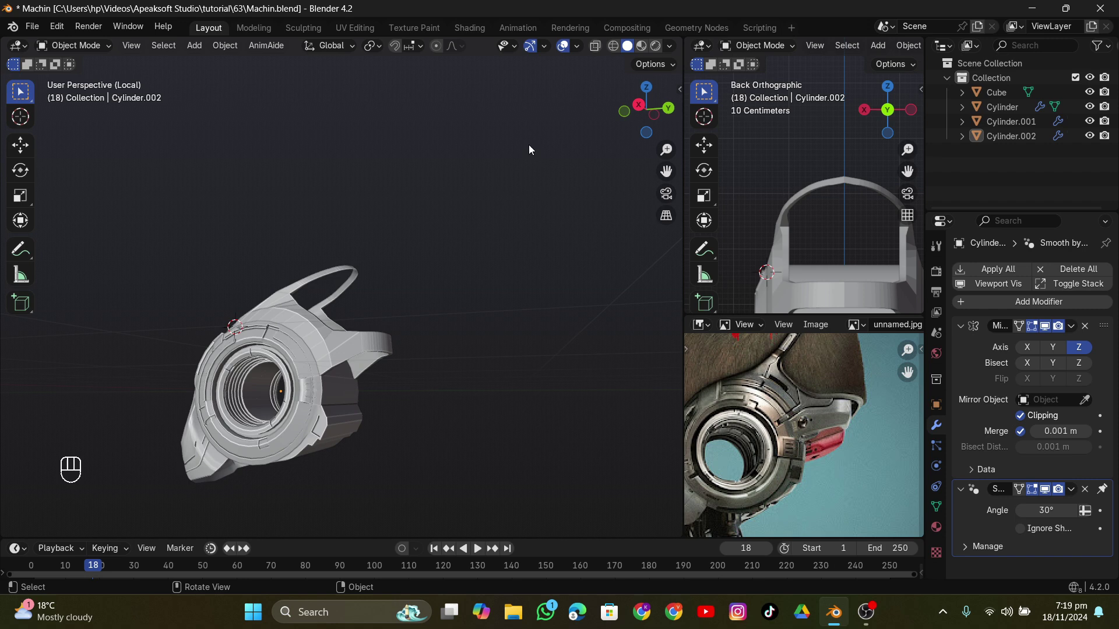
Step: Enter Edit Mode on the arched fin piece Cylinder.002
{"action": "key", "text": "Tab"}
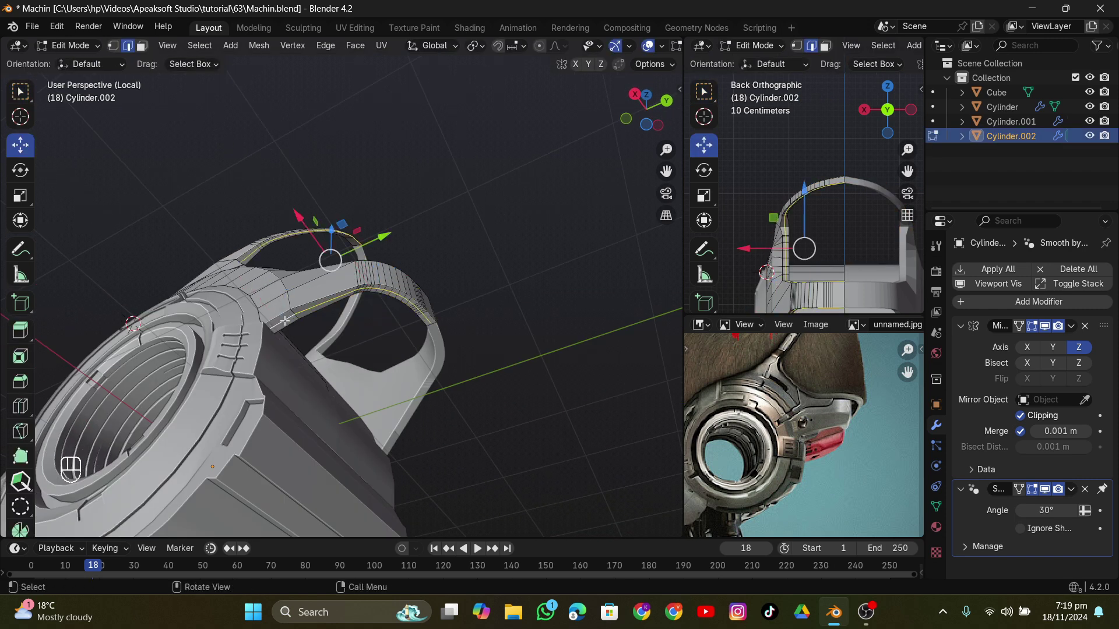
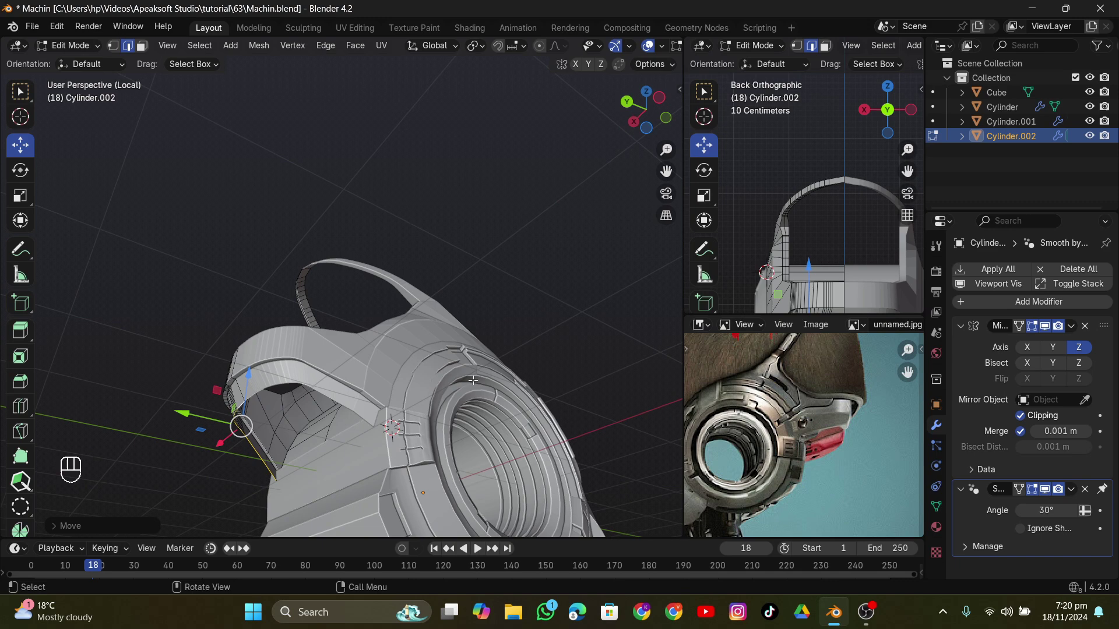
Step: Extrude the arch's lower edge along Z into a band and pick an edge path along it
{"action": "key", "text": "e"}
{"action": "key", "text": "z"}
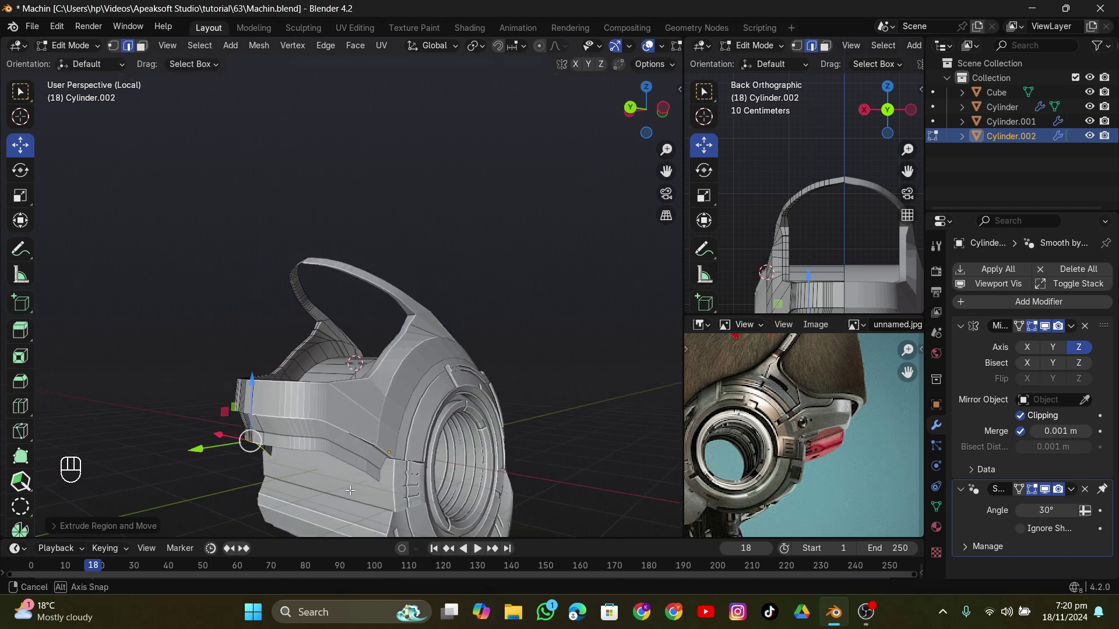
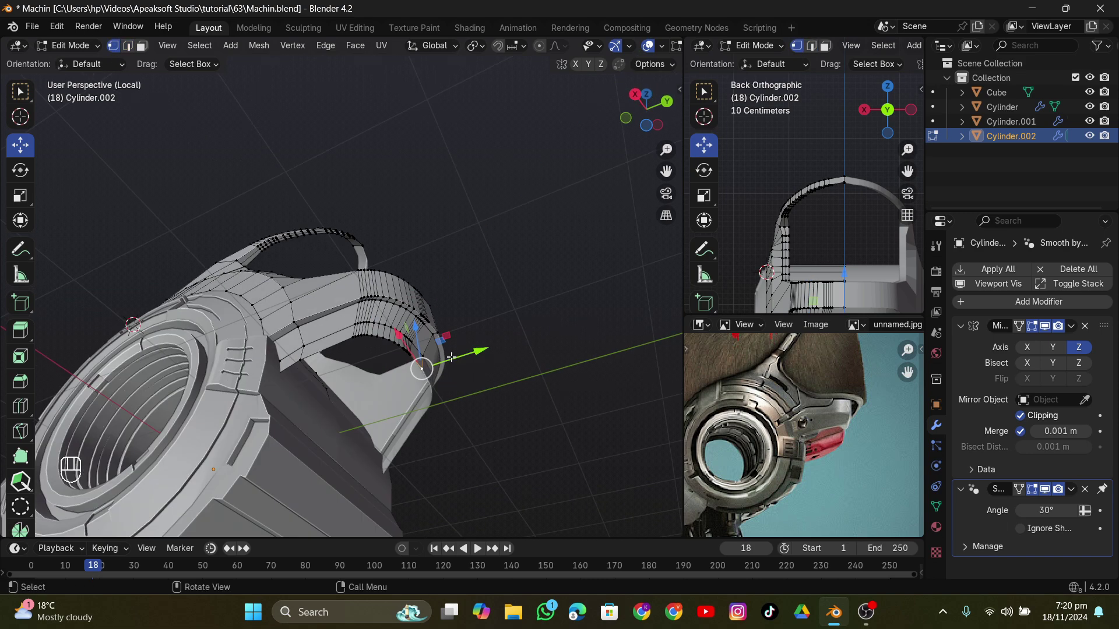
{"action": "key", "text": "y"}
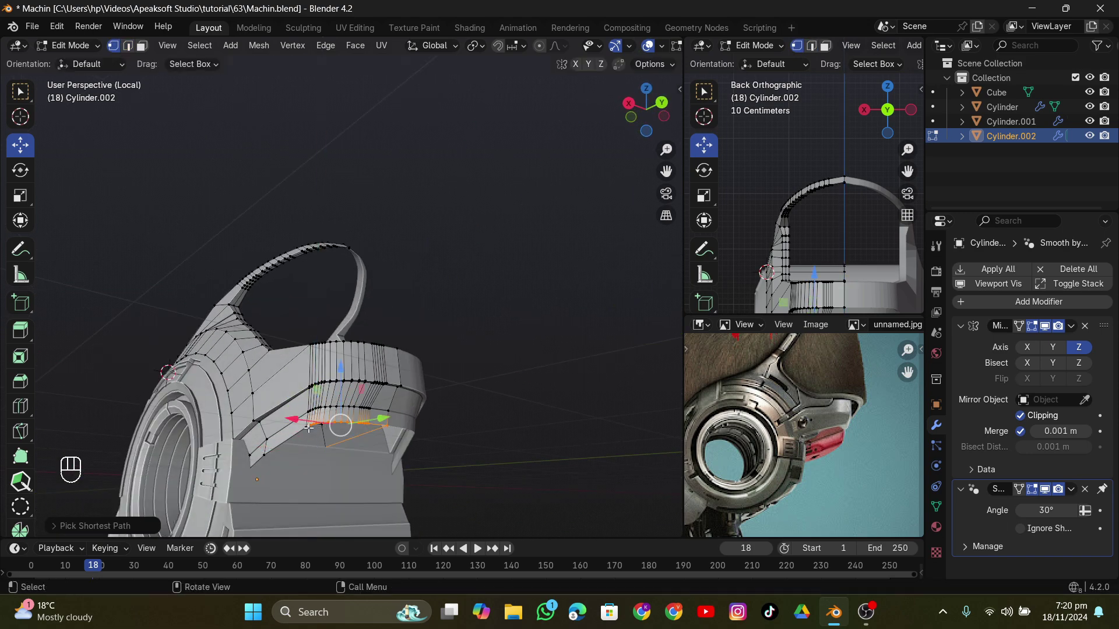
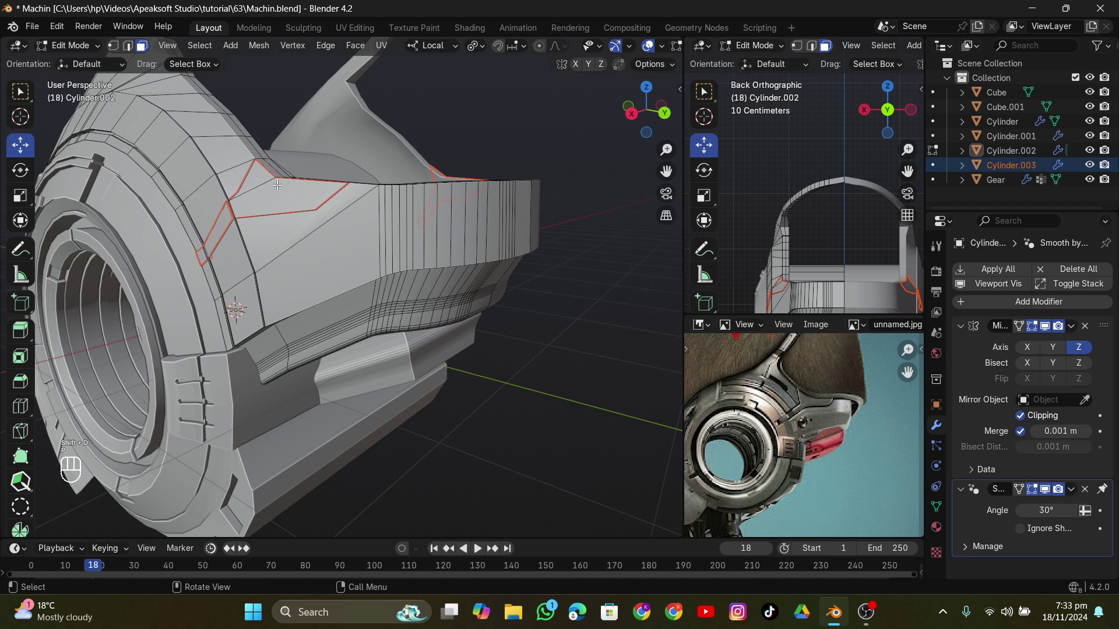
Step: Add an edge loop across the band piece Cylinder.003 to split off a thin strip of the housing
{"action": "key", "text": "Tab"}
{"action": "left_click", "coordinate": [280, 194]}
{"action": "left_click_drag", "start_coordinate": [326, 245], "coordinate": [389, 266]}
{"action": "key", "text": "Tab"}
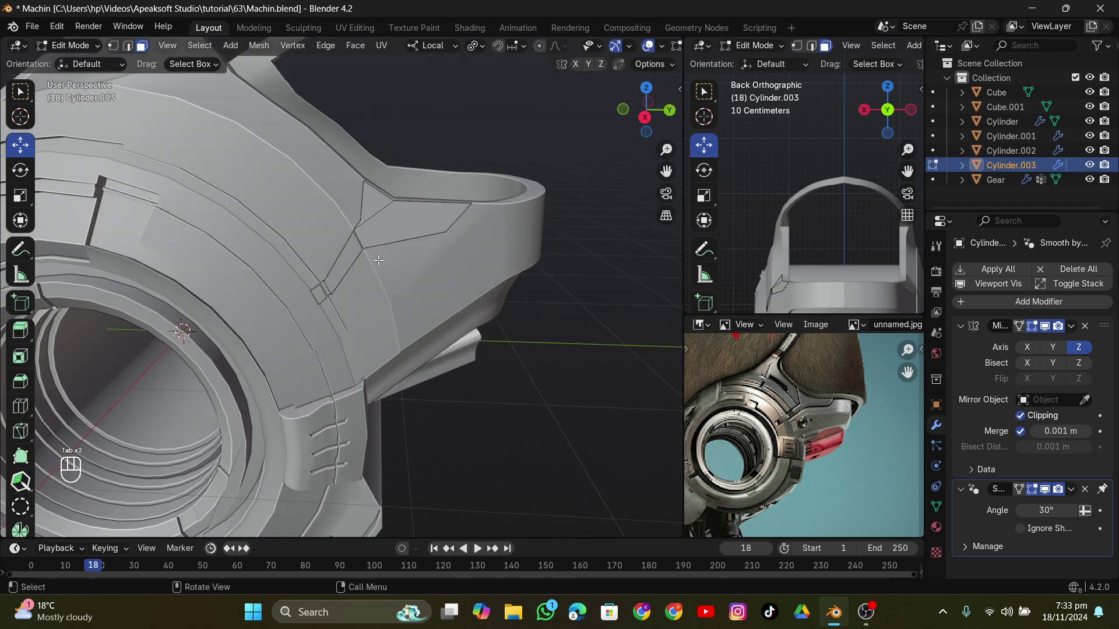
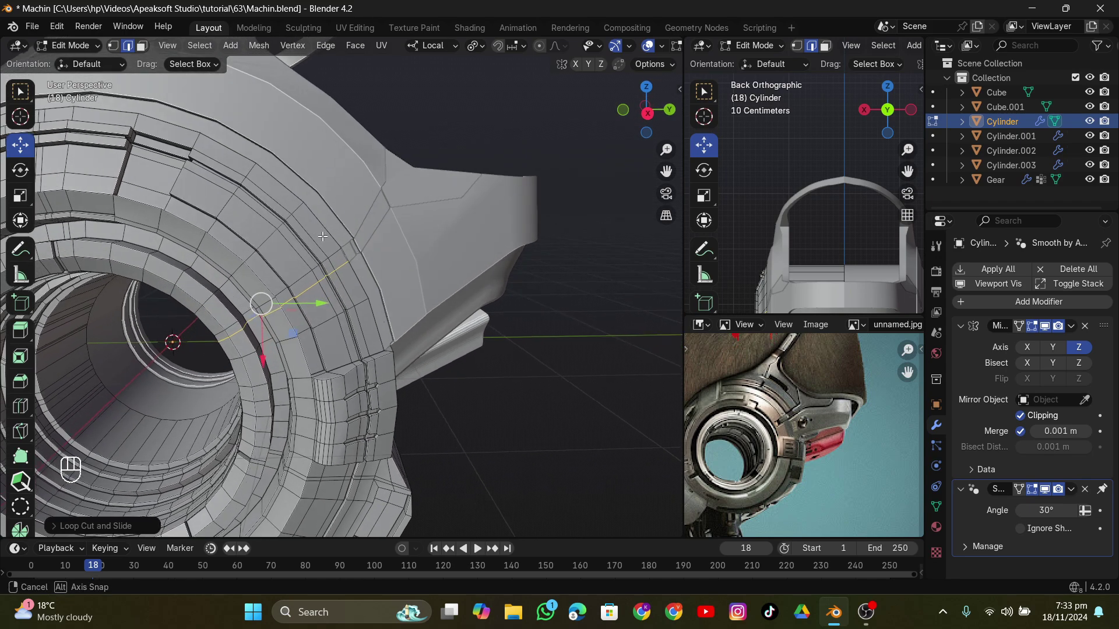
{"action": "left_click_drag", "start_coordinate": [296, 196], "coordinate": [330, 187]}
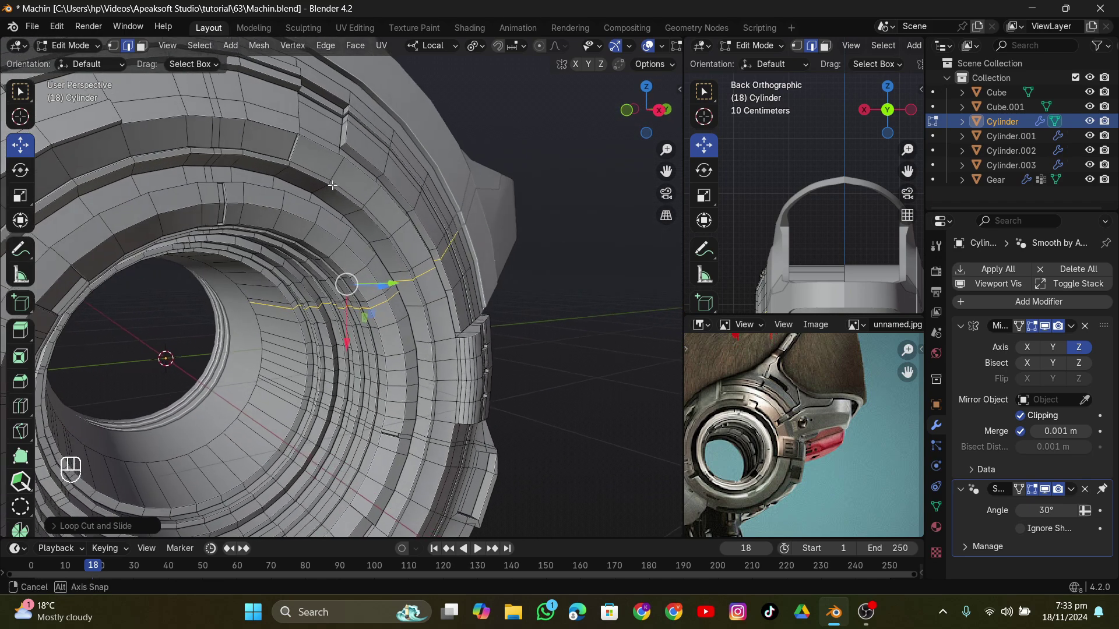
{"action": "left_click", "coordinate": [147, 44]}
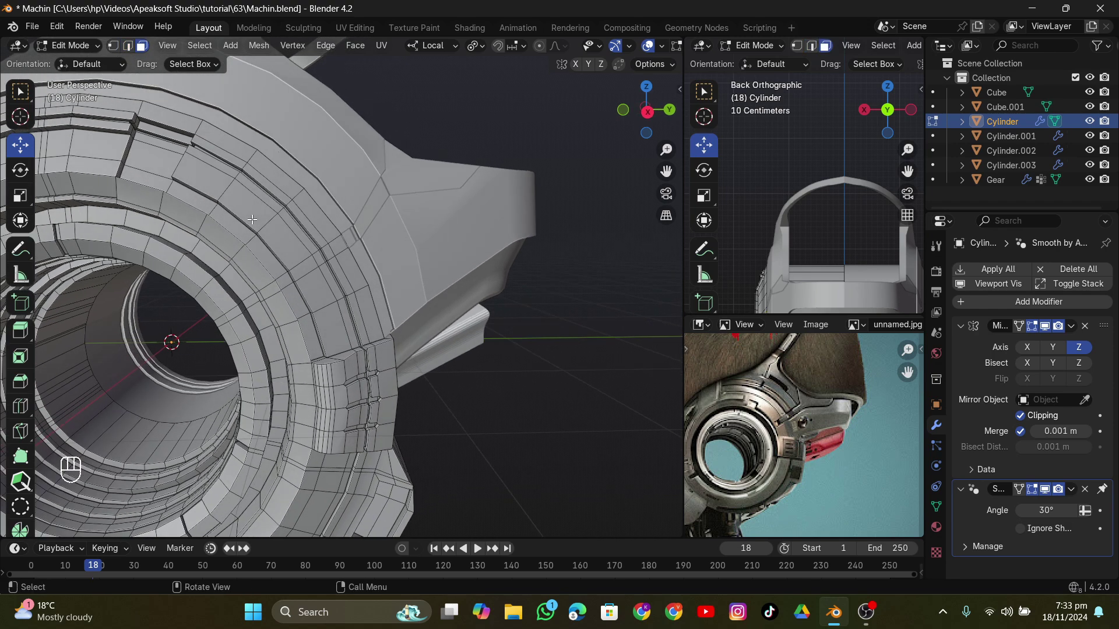
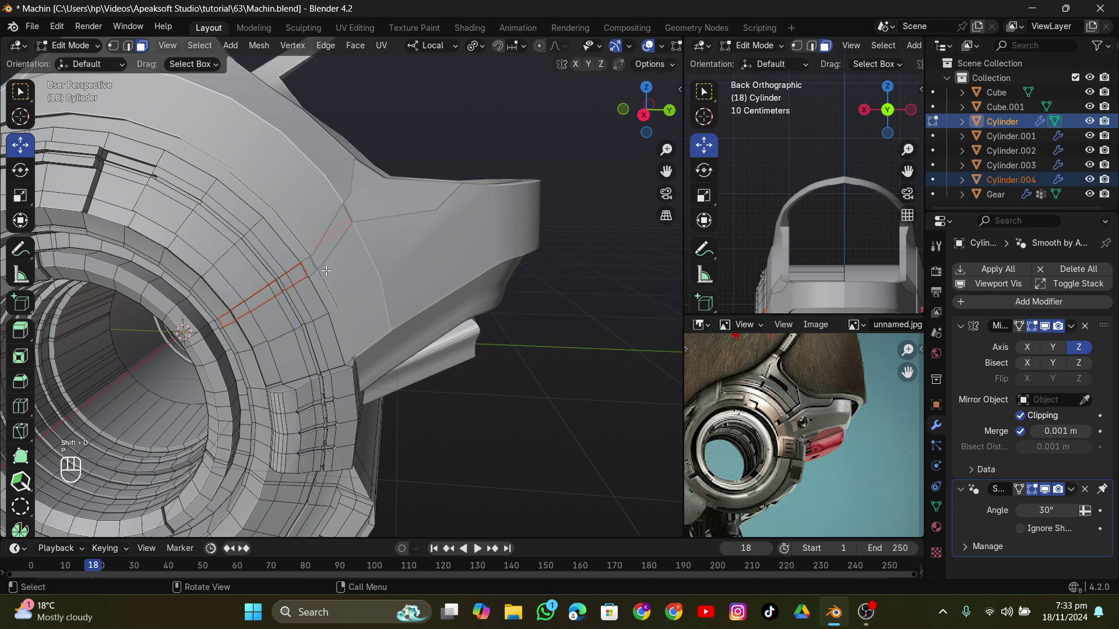
Step: Add a new small sphere object and isolate it in local view
{"action": "key", "text": "Tab"}
{"action": "left_click", "coordinate": [300, 277]}
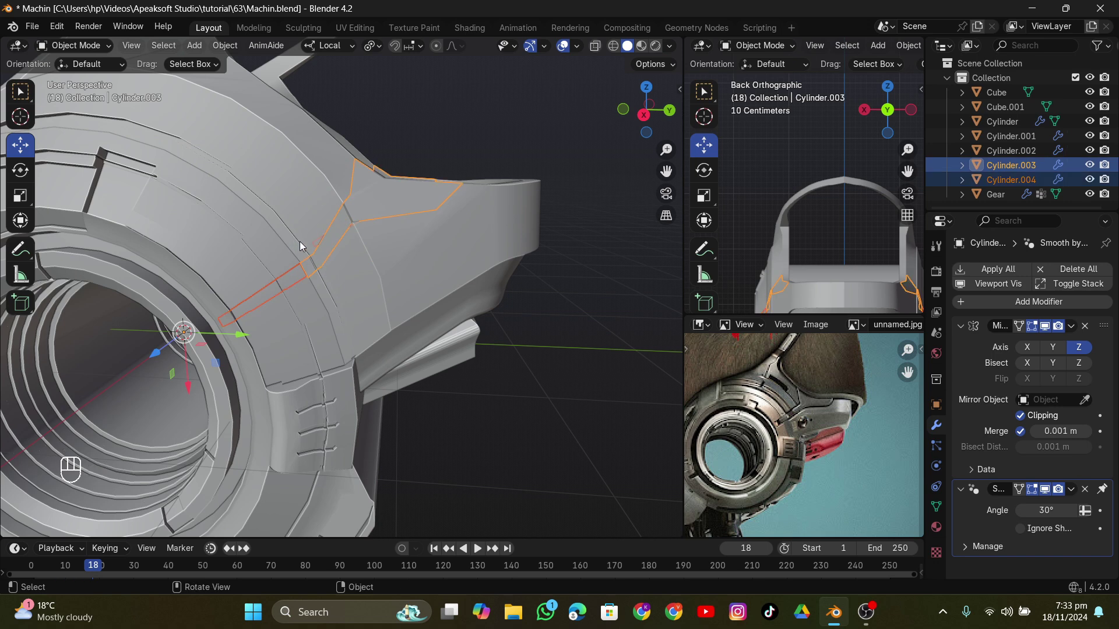
{"action": "key", "text": "ctrl+j"}
{"action": "key", "text": "Tab"}
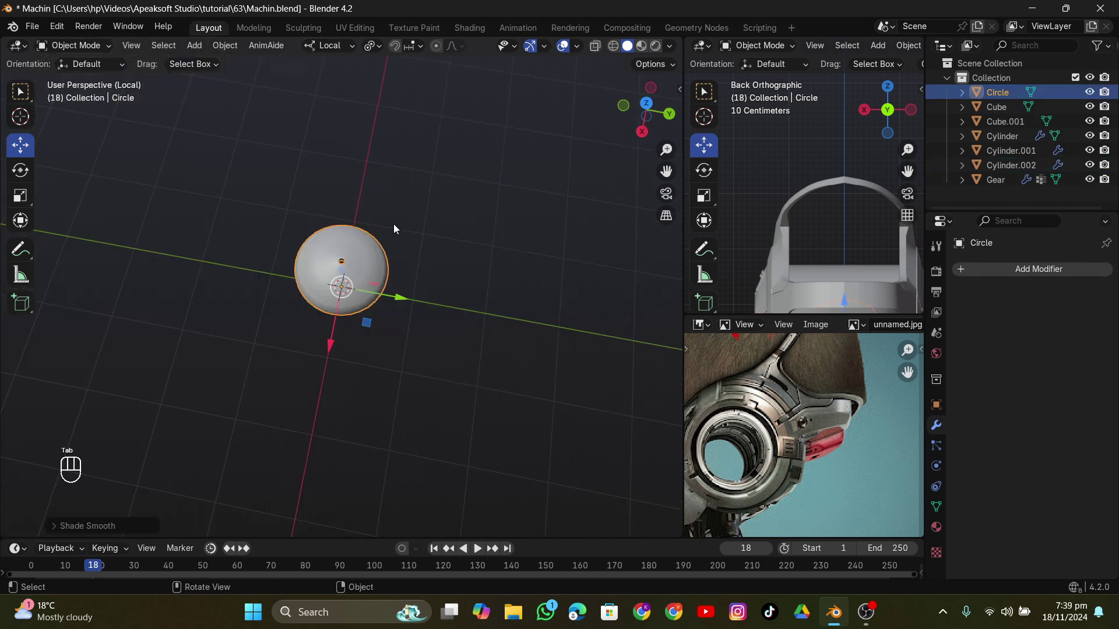
Step: Back in the full scene, shrink, rotate and move the sphere toward the mechanism's edge
{"action": "key", "text": "/"}
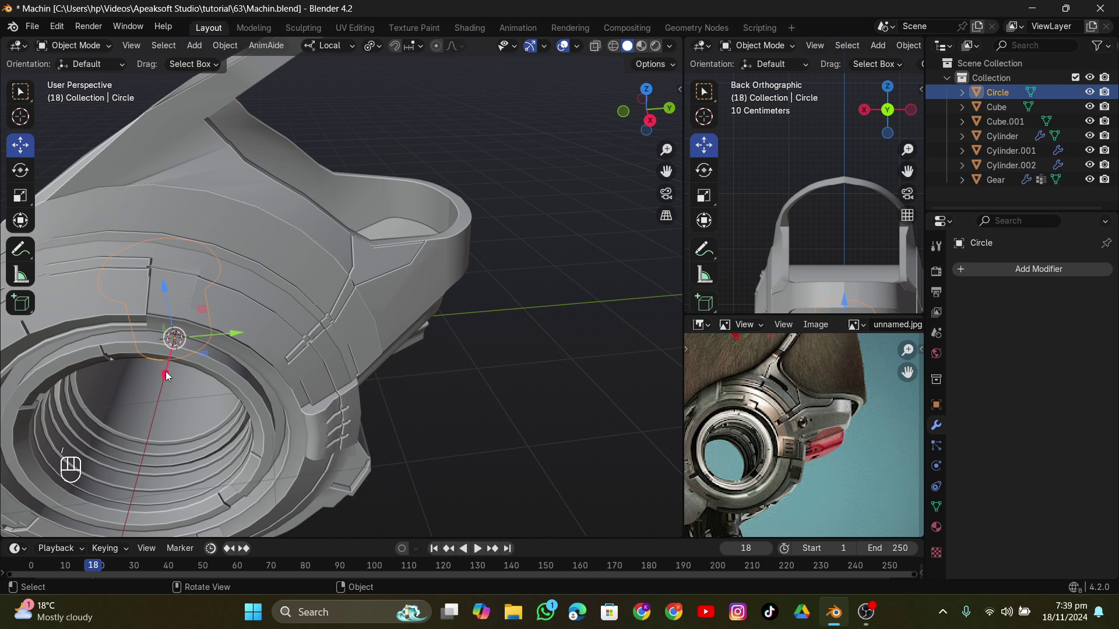
{"action": "key", "text": "s"}
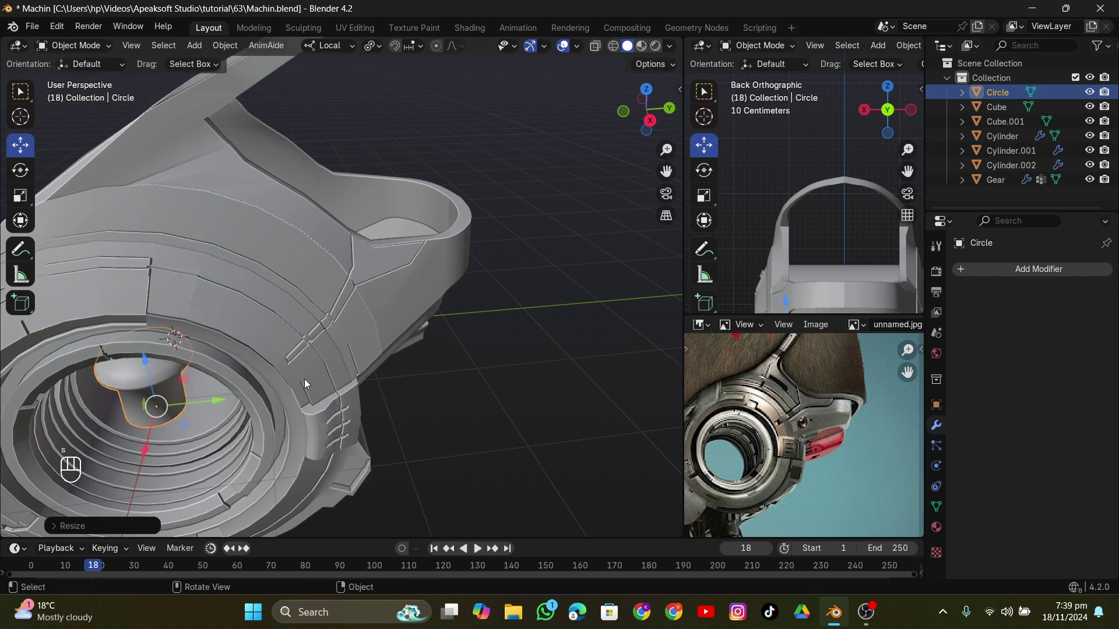
{"action": "key", "text": "r"}
{"action": "key", "text": "r"}
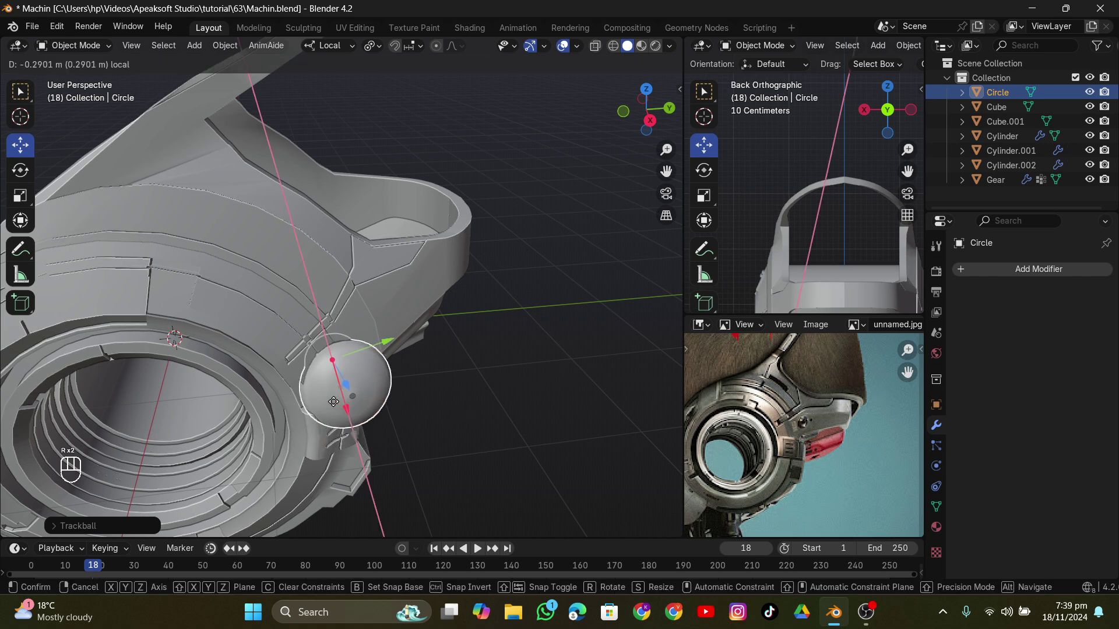
{"action": "left_click_drag", "start_coordinate": [378, 329], "coordinate": [405, 331]}
Step: Nudge the sphere onto the housing's side near the lower ledge and confirm its position
{"action": "key", "text": "s"}
{"action": "left_click", "coordinate": [409, 338]}
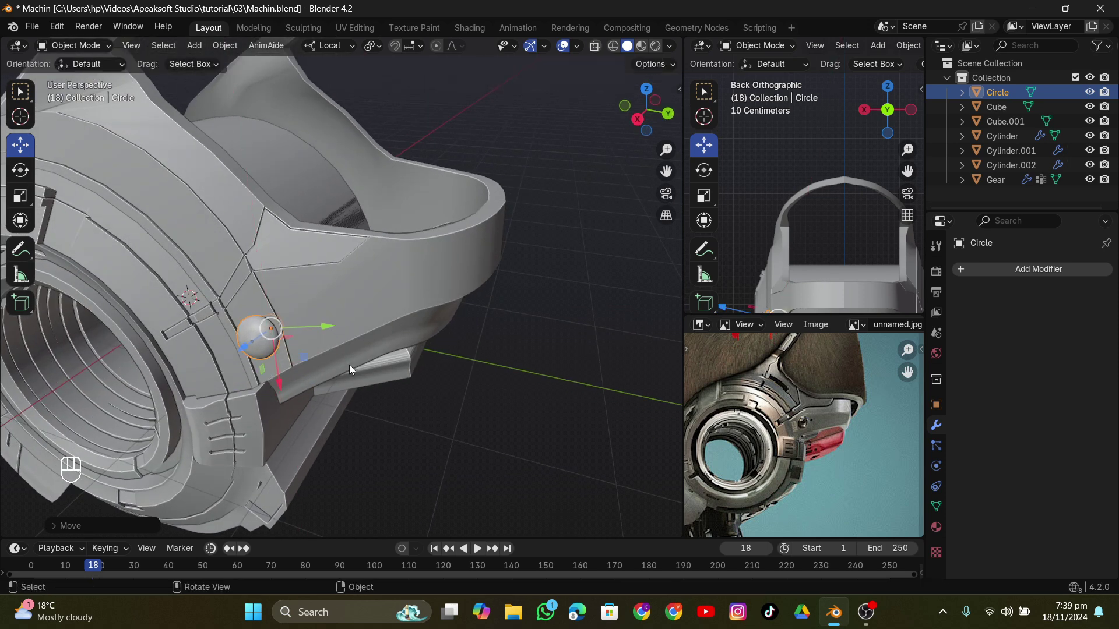
{"action": "key", "text": "s"}
{"action": "left_click", "coordinate": [322, 334]}
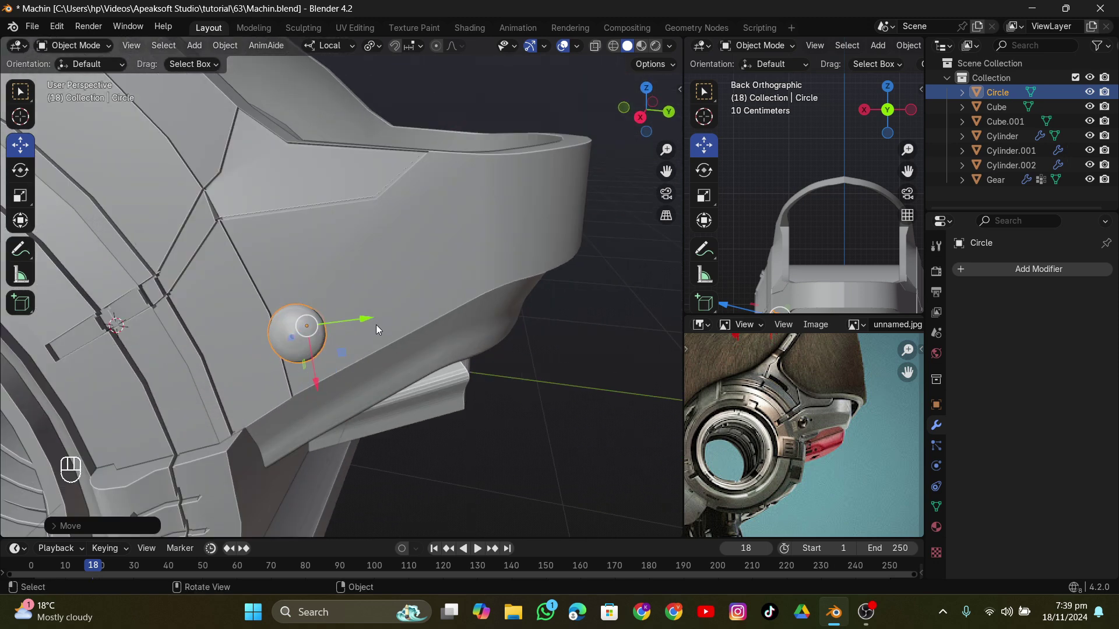
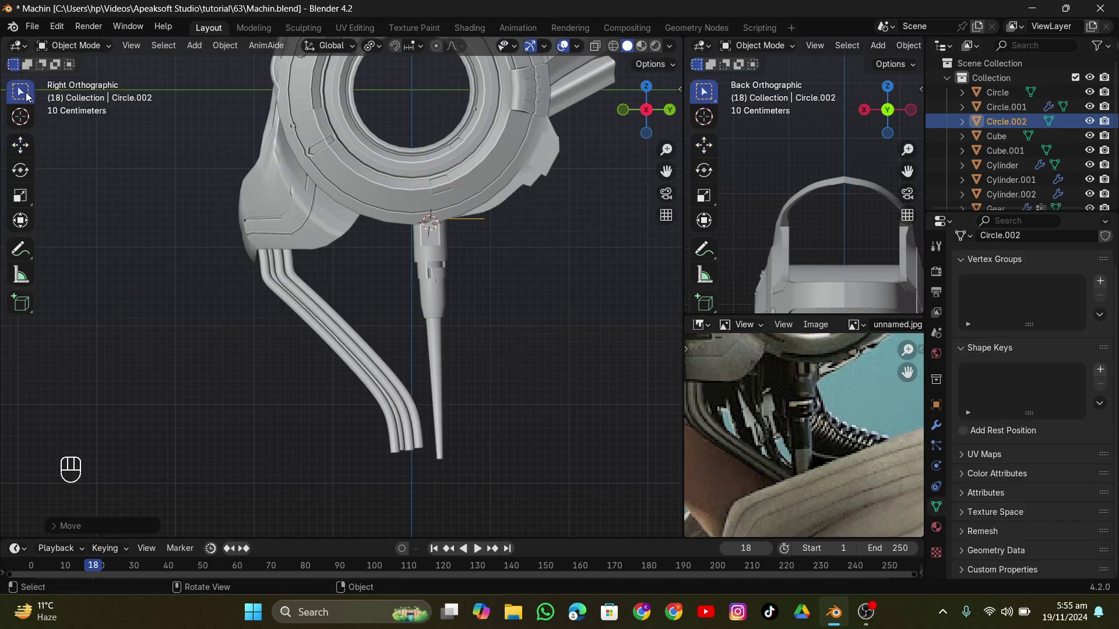
Step: Scale down the small ring Circle.002 and slide it along one axis to the spike's top beneath the ring
{"action": "key", "text": "f"}
{"action": "key", "text": "g"}
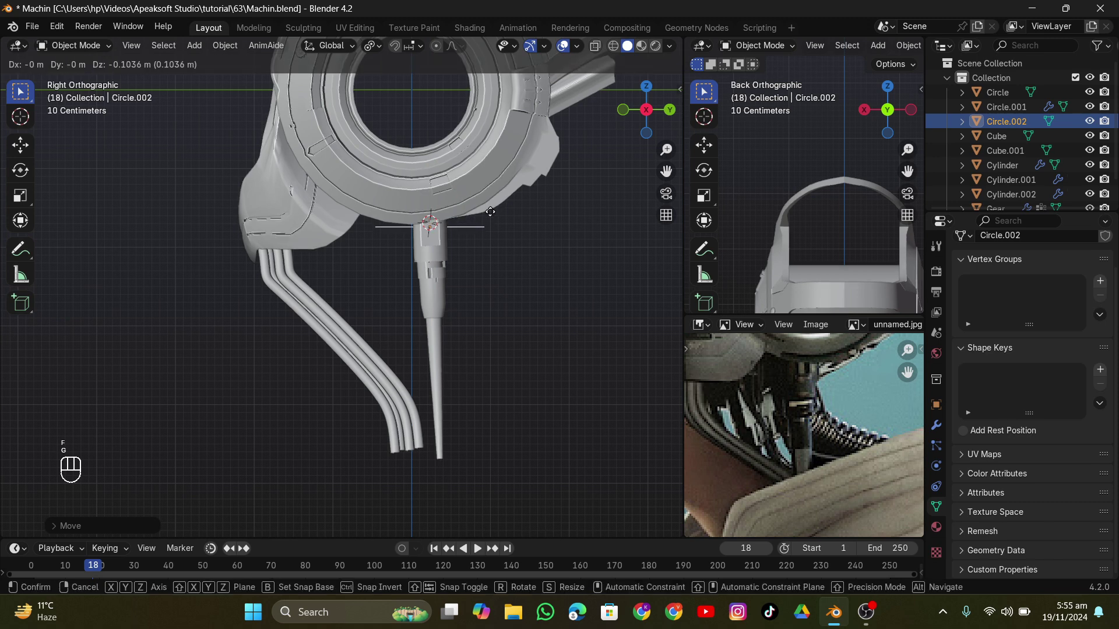
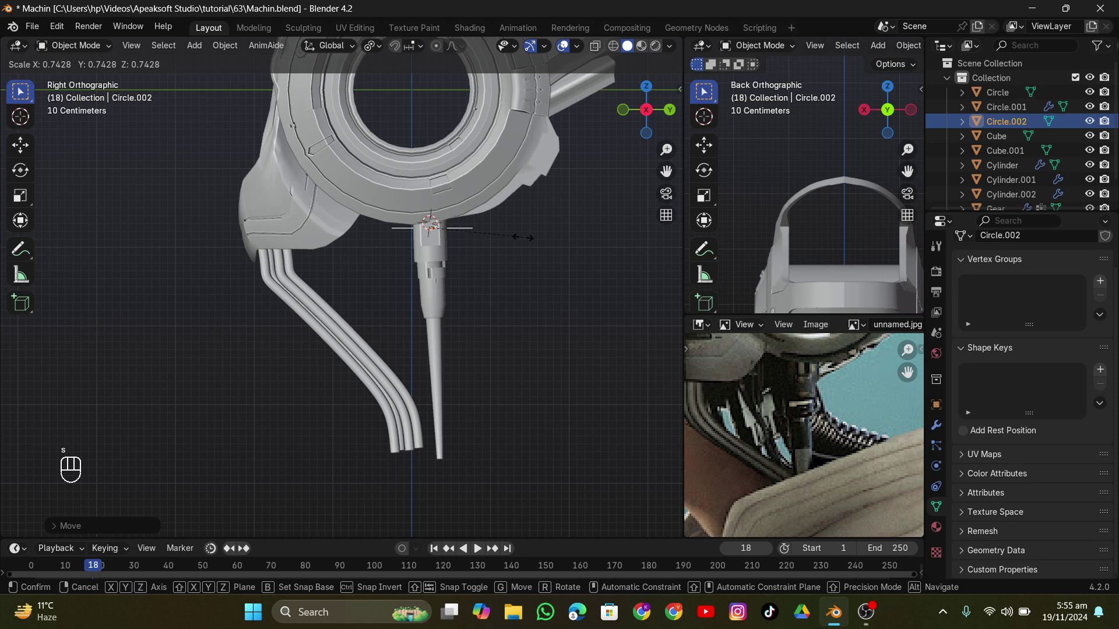
{"action": "left_click", "coordinate": [533, 241]}
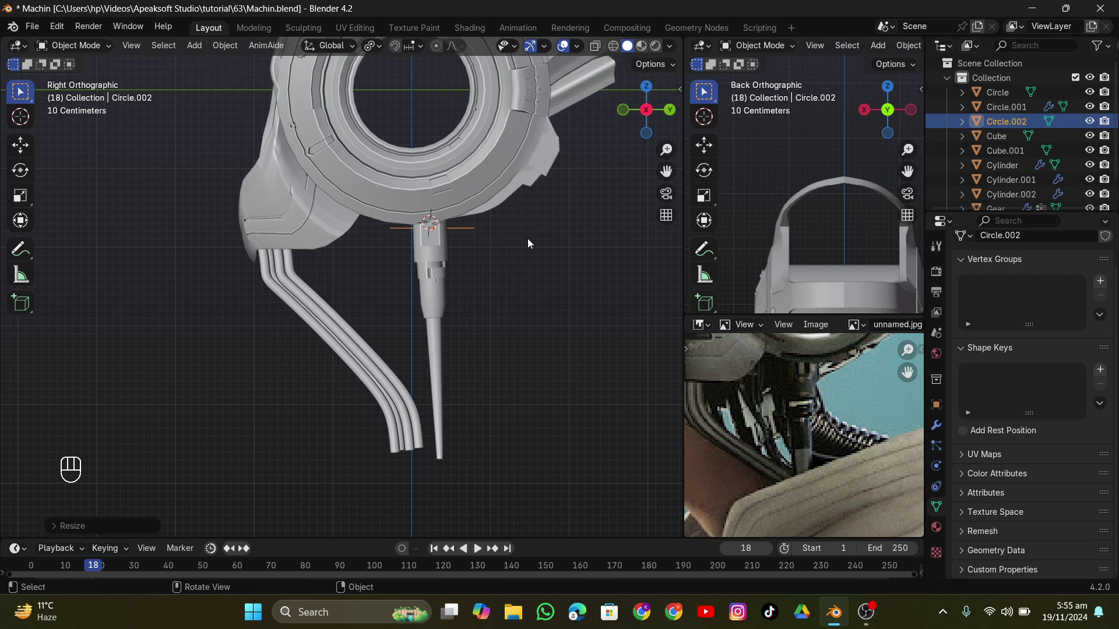
{"action": "key", "text": "f"}
{"action": "key", "text": "g"}
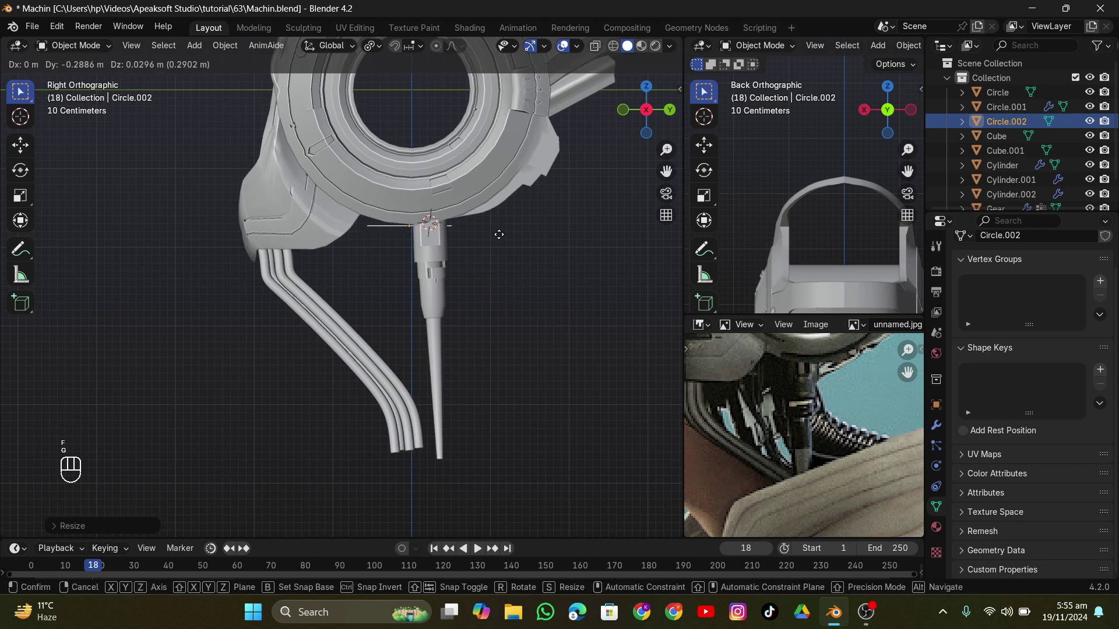
{"action": "key", "text": "s"}
{"action": "left_click", "coordinate": [514, 238]}
{"action": "key", "text": "g"}
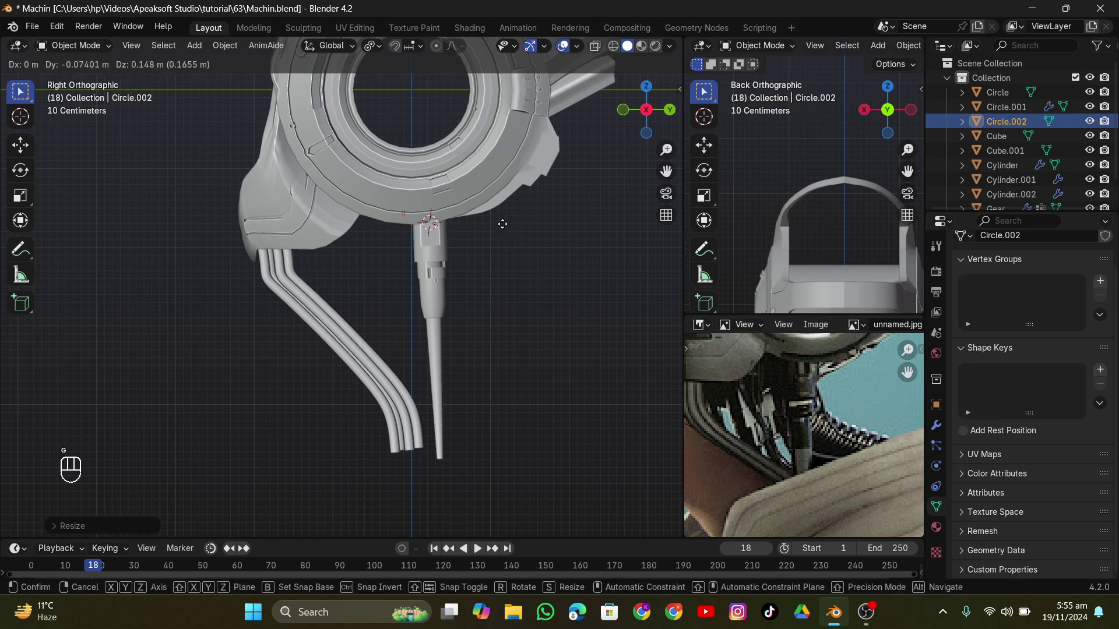
Step: Enter Edit Mode on Circle.002 and begin moving its vertices
{"action": "key", "text": "Tab"}
{"action": "key", "text": "r"}
{"action": "key", "text": "e"}
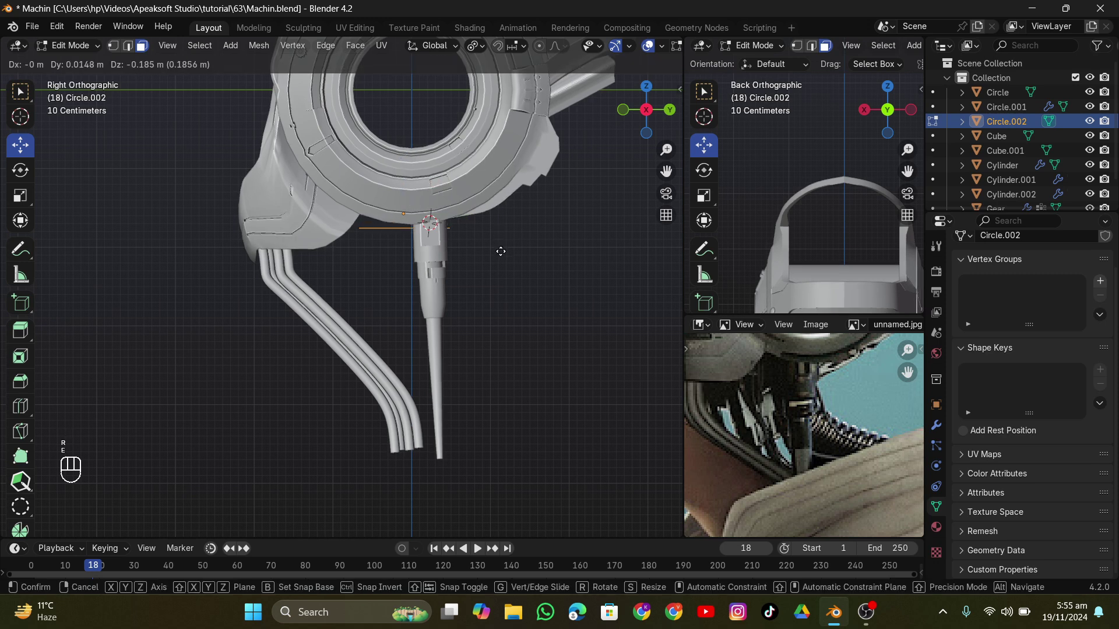
Step: Extrude and tilt the ring's edges, then array it 25 times along curve Circle.003 as a ribbed hose
{"action": "key", "text": "ctrl+z"}
{"action": "key", "text": "e"}
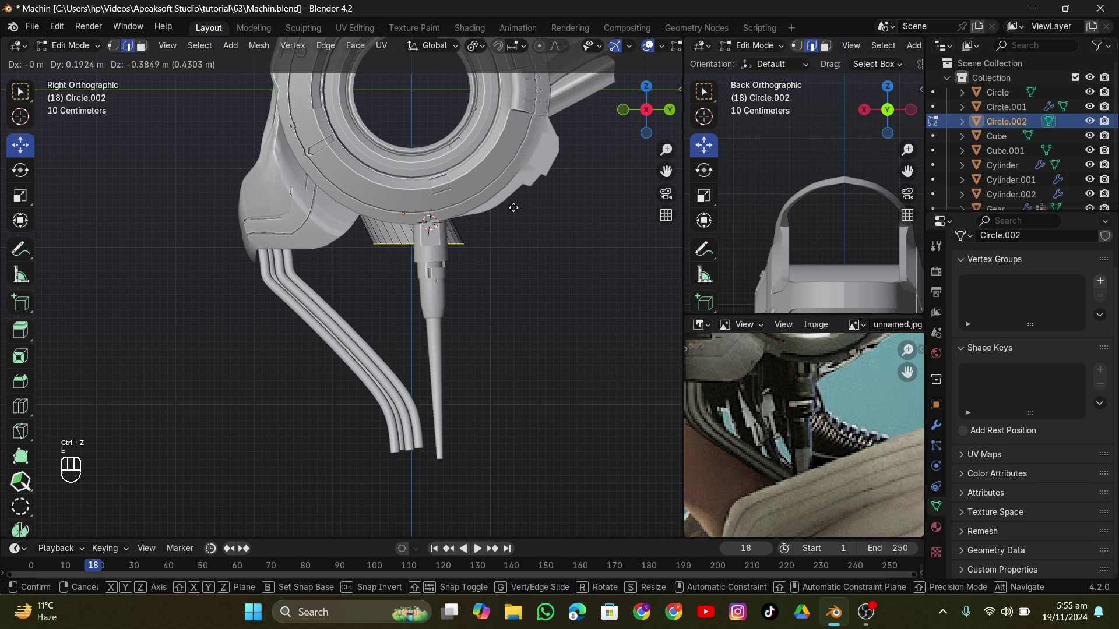
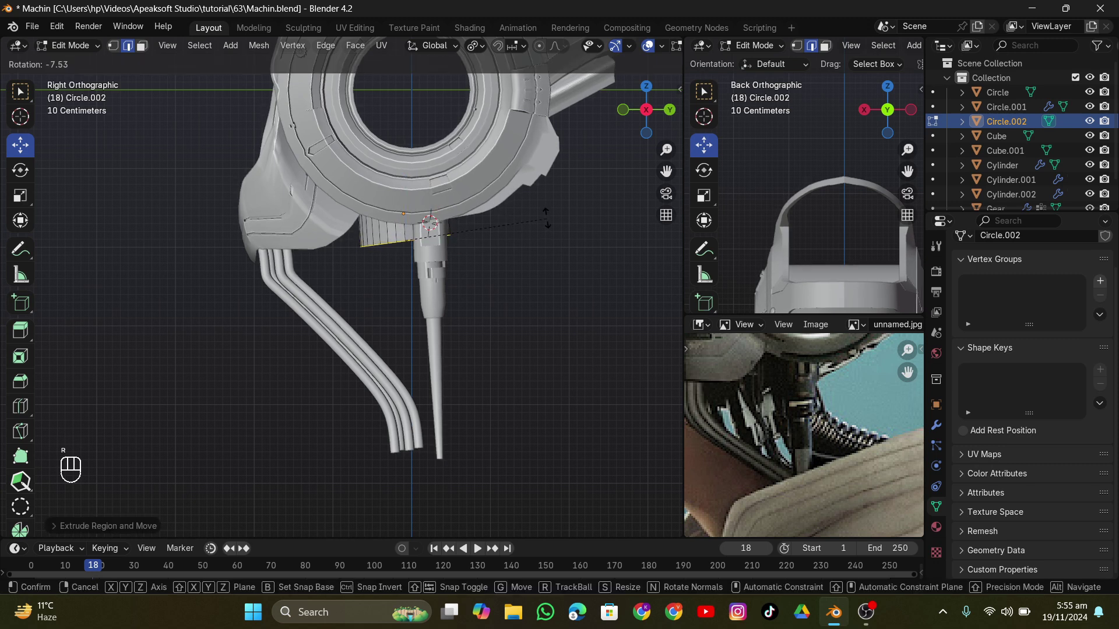
{"action": "key", "text": "e"}
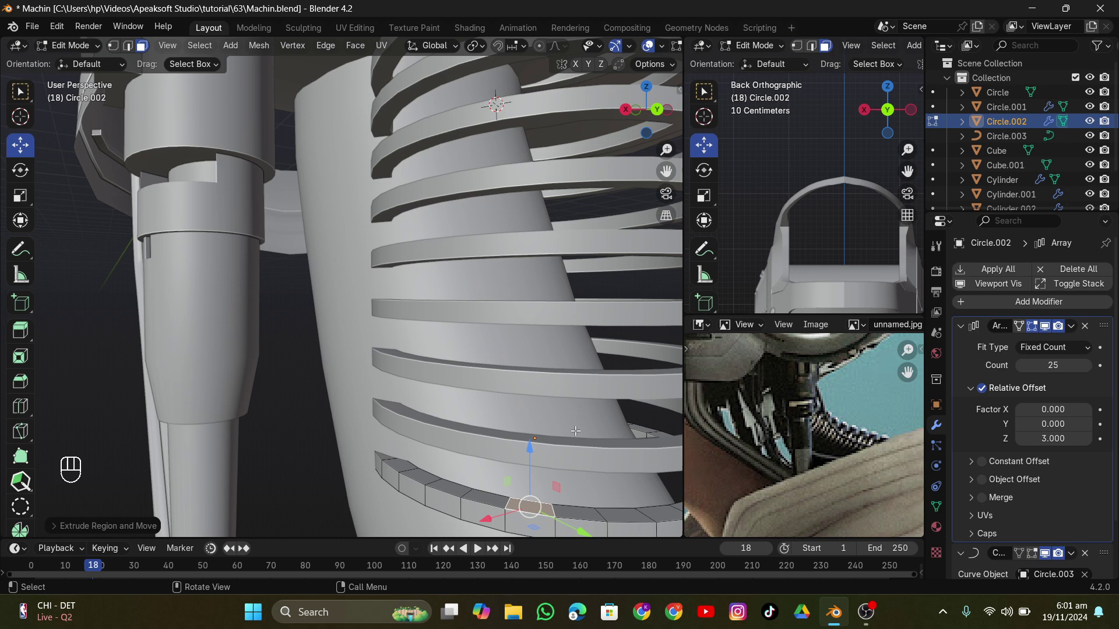
{"action": "key", "text": "ctrl+z"}
{"action": "key", "text": "Tab"}
{"action": "left_click", "coordinate": [544, 318]}
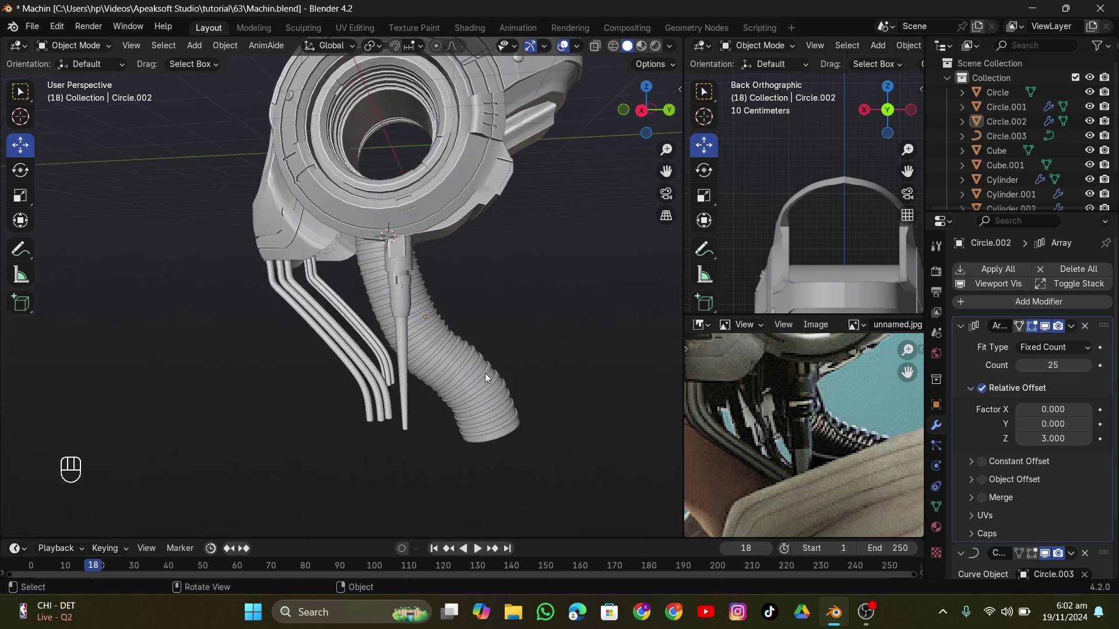
Step: Add a cube and enlarge it into a cutting block beneath the scanned head
{"action": "left_click", "coordinate": [486, 376]}
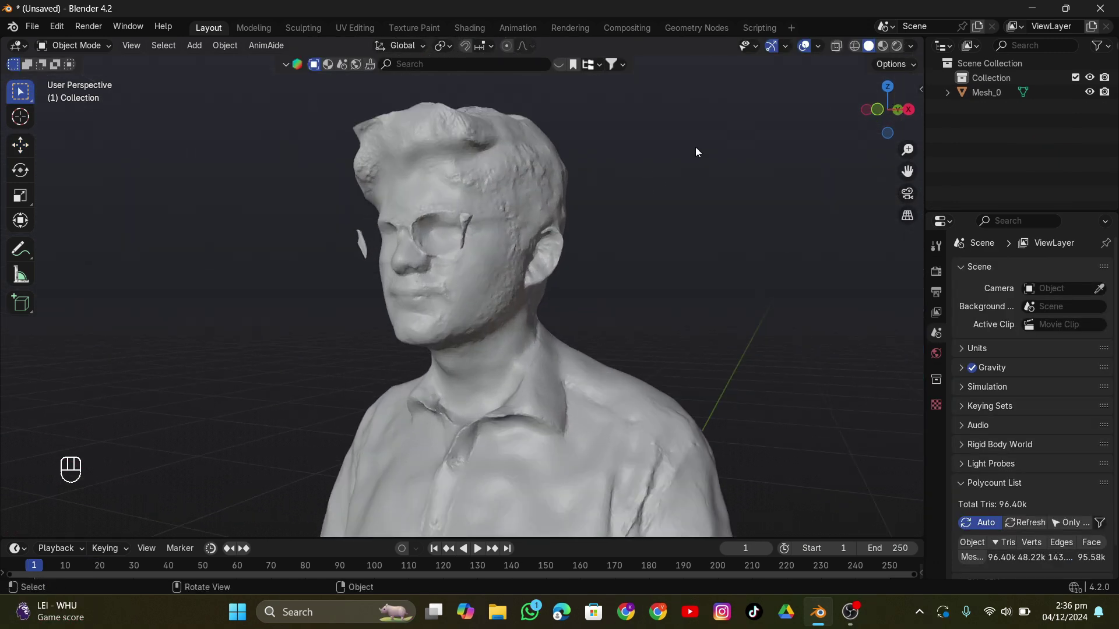
{"action": "left_click", "coordinate": [355, 199]}
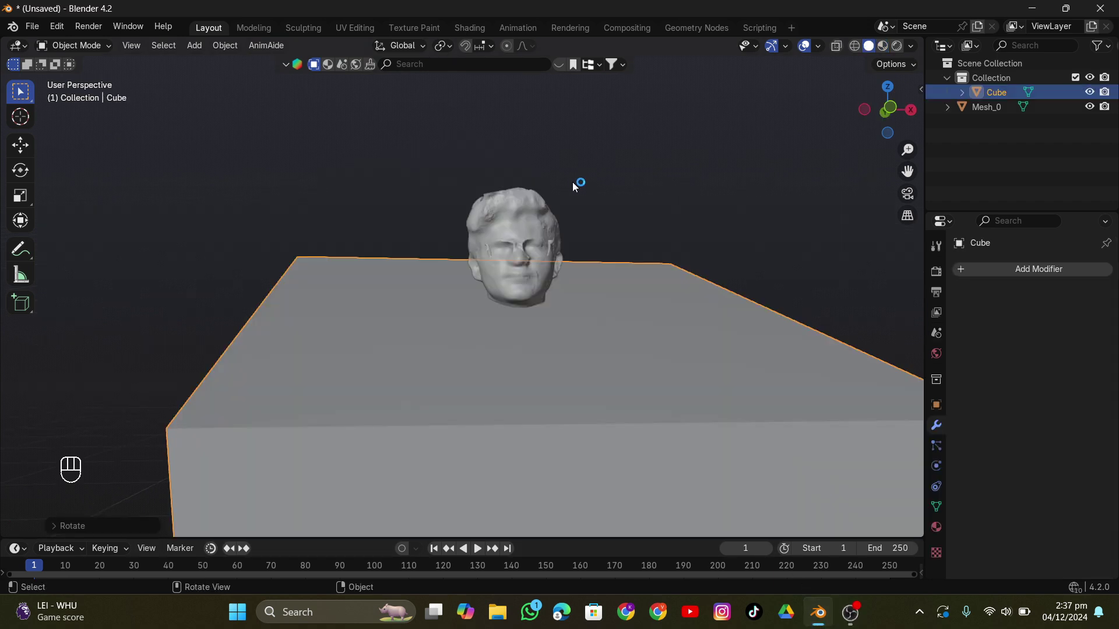
{"action": "left_click_drag", "start_coordinate": [1035, 275], "coordinate": [873, 303]}
{"action": "left_click", "coordinate": [1088, 385]}
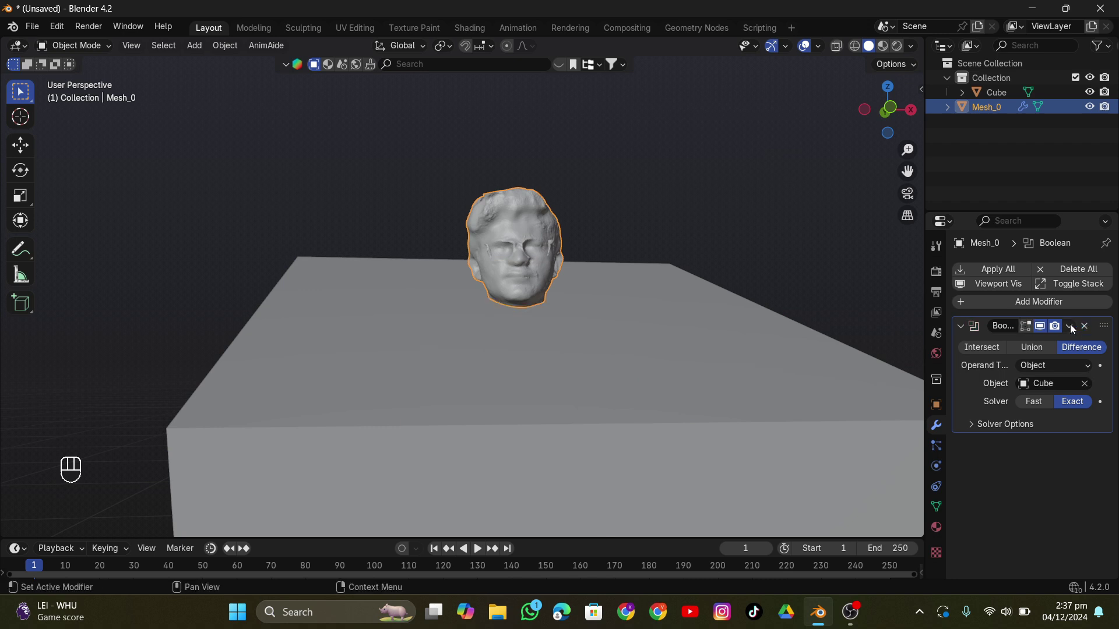
{"action": "left_click_drag", "start_coordinate": [1071, 329], "coordinate": [649, 372]}
Step: Reshape the block around the shoulders, cut them away from Mesh_0 with Boolean Difference, and delete the block
{"action": "left_click", "coordinate": [652, 369]}
{"action": "key", "text": "x"}
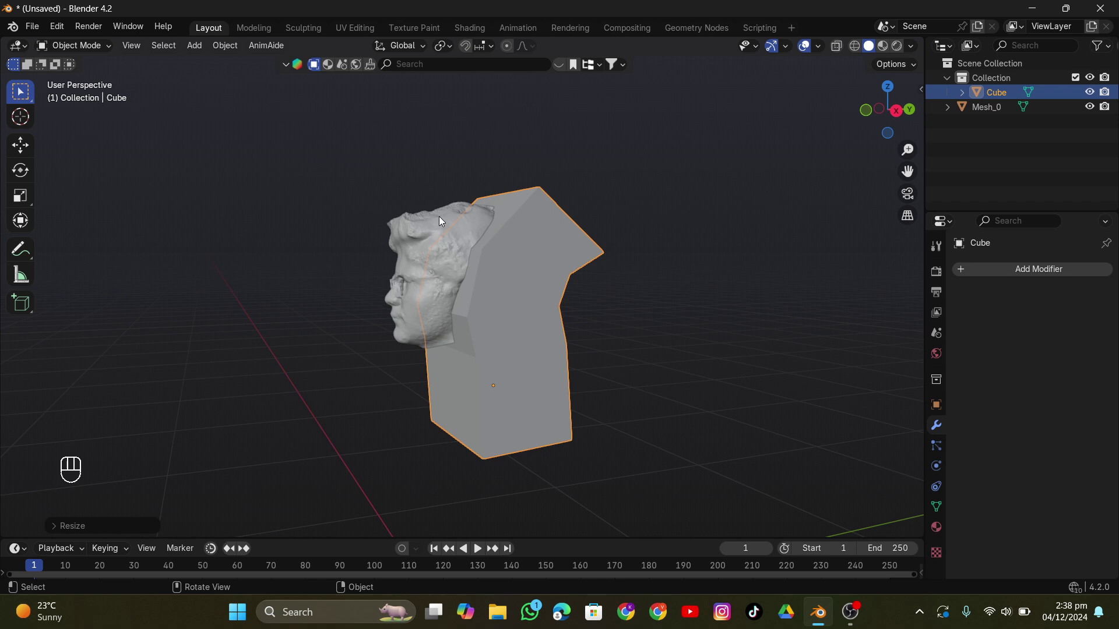
{"action": "left_click_drag", "start_coordinate": [994, 273], "coordinate": [851, 303]}
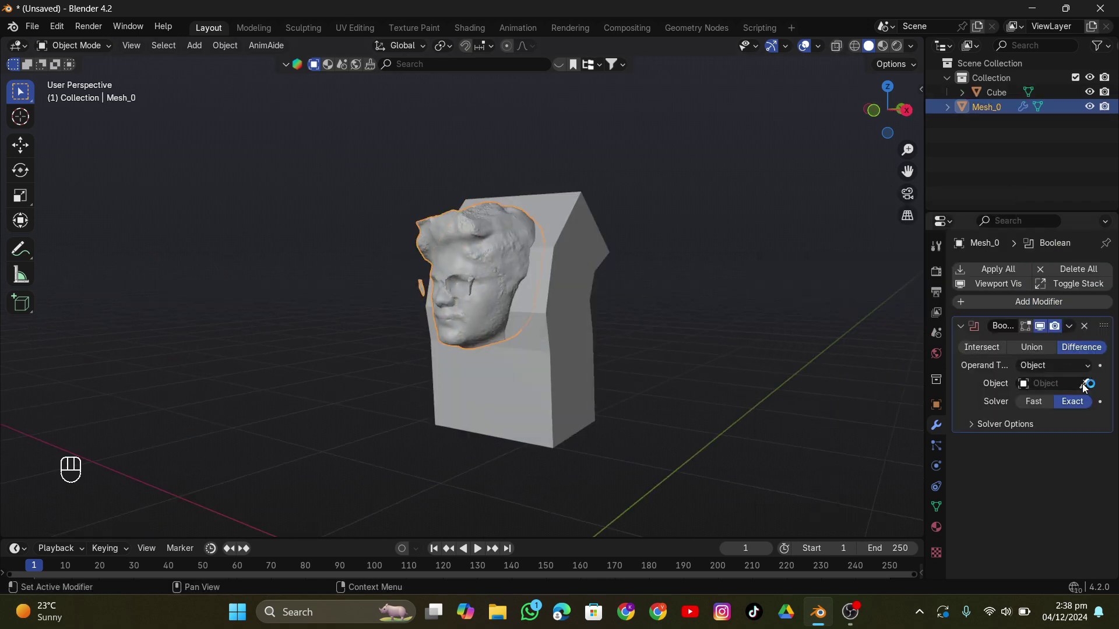
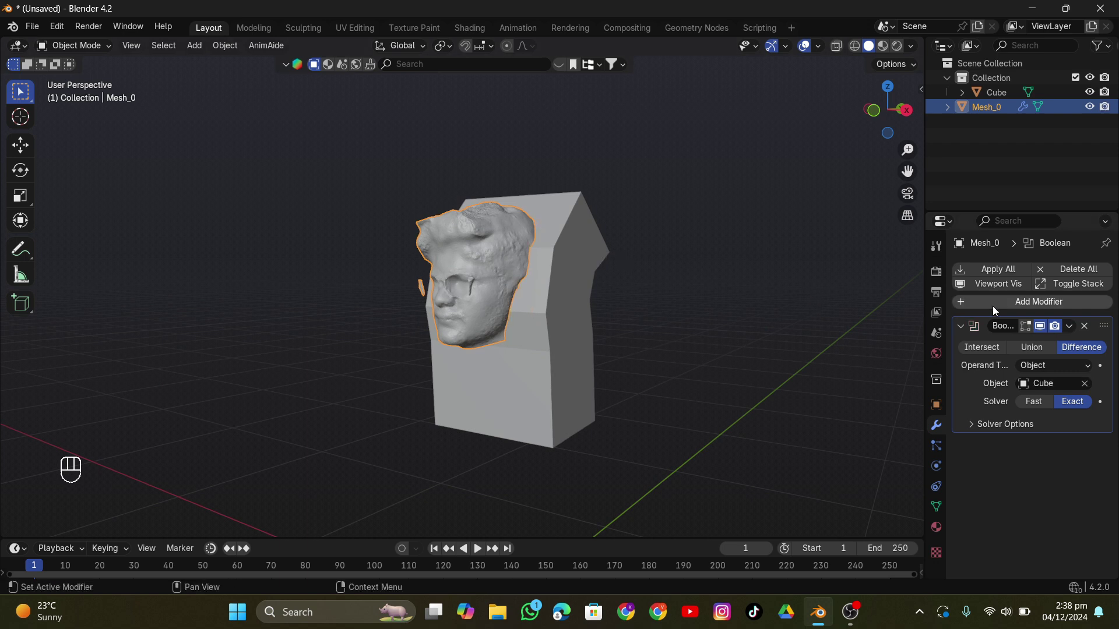
{"action": "left_click", "coordinate": [1065, 341]}
{"action": "left_click", "coordinate": [563, 297]}
Step: View the scene through the tracked camera and play the footage with the head scan following it
{"action": "key", "text": "x"}
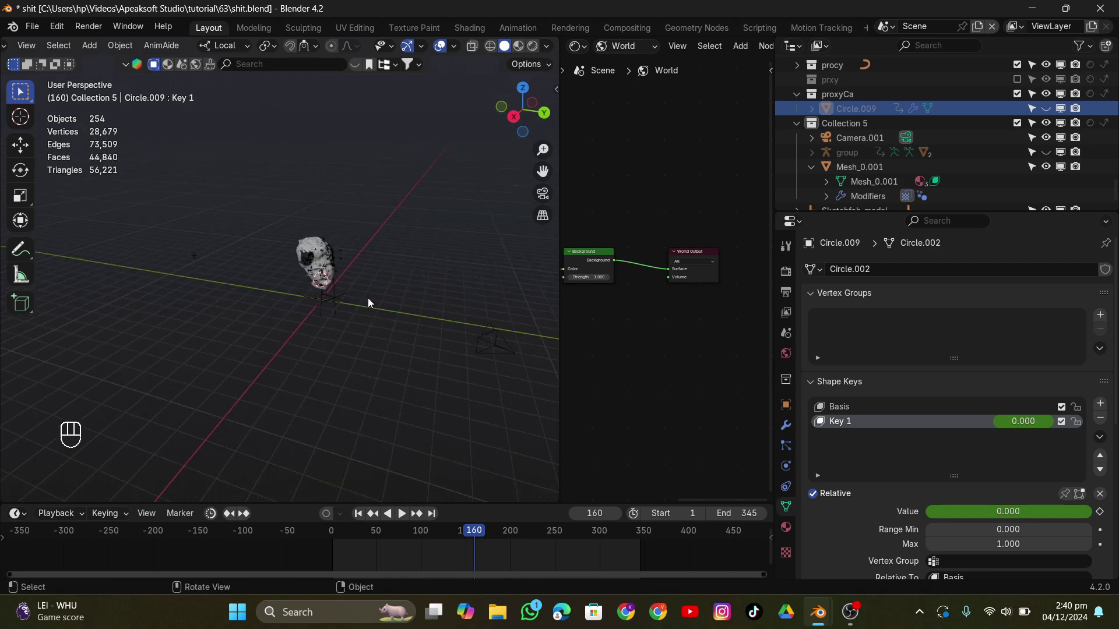
{"action": "left_click", "coordinate": [489, 341]}
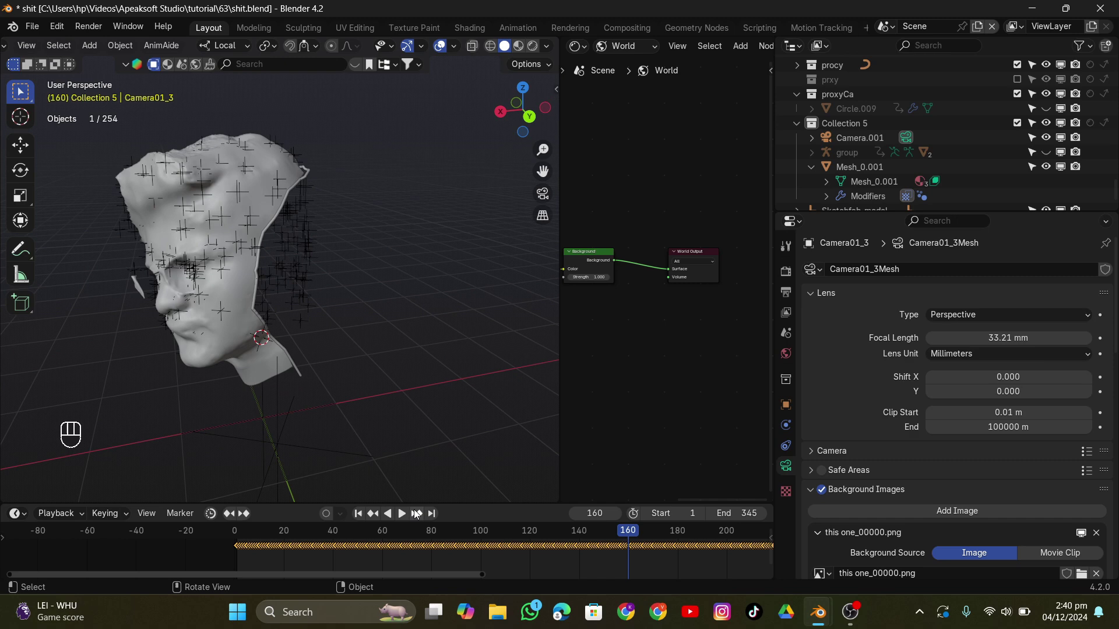
{"action": "left_click", "coordinate": [428, 538]}
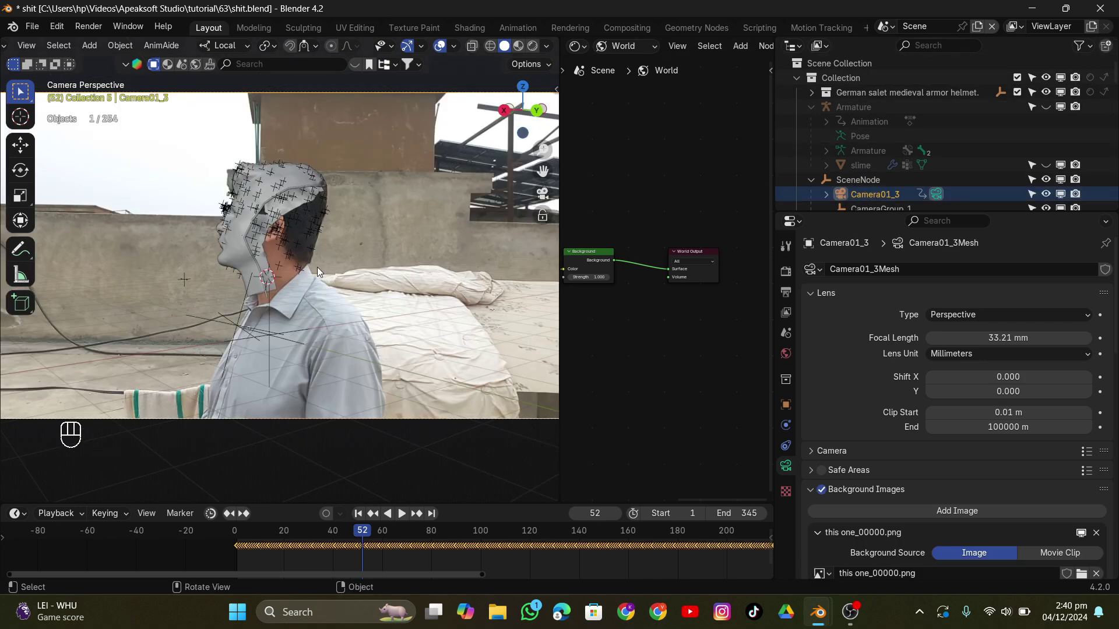
{"action": "left_click", "coordinate": [349, 533]}
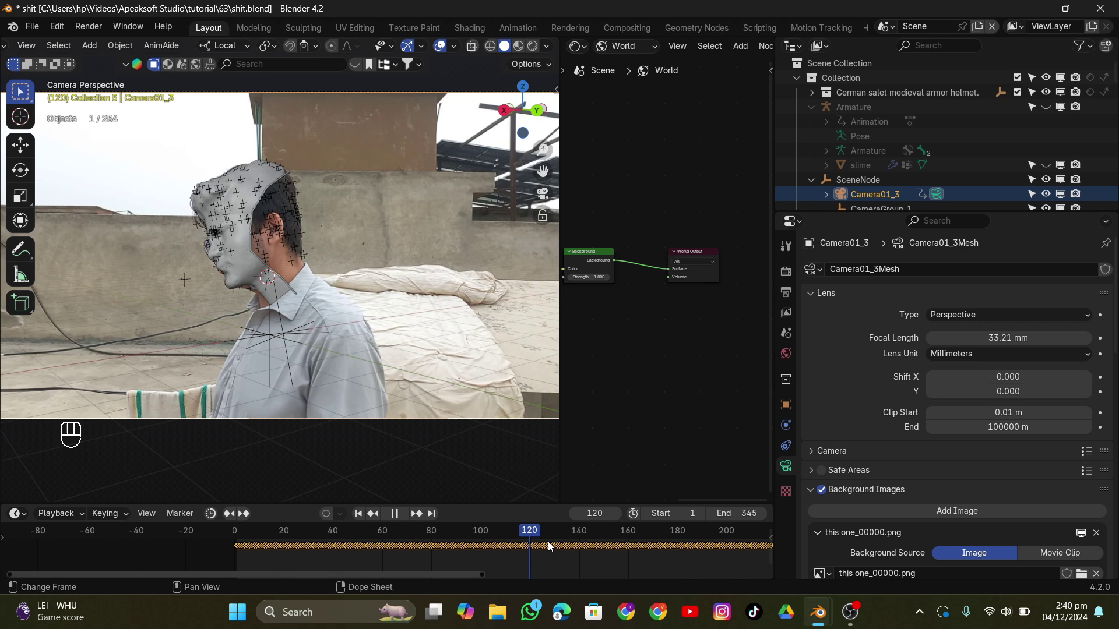
Step: Select Mesh_0.001, show its material and preview the head with its projected video texture
{"action": "left_click", "coordinate": [252, 246]}
{"action": "left_click", "coordinate": [249, 268]}
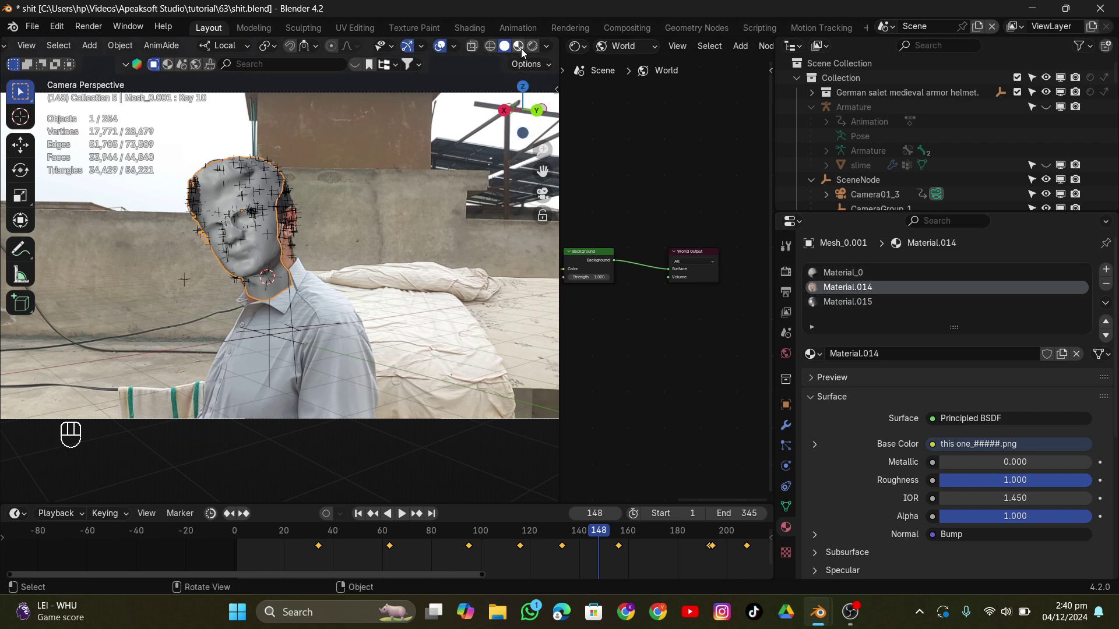
{"action": "left_click", "coordinate": [700, 398]}
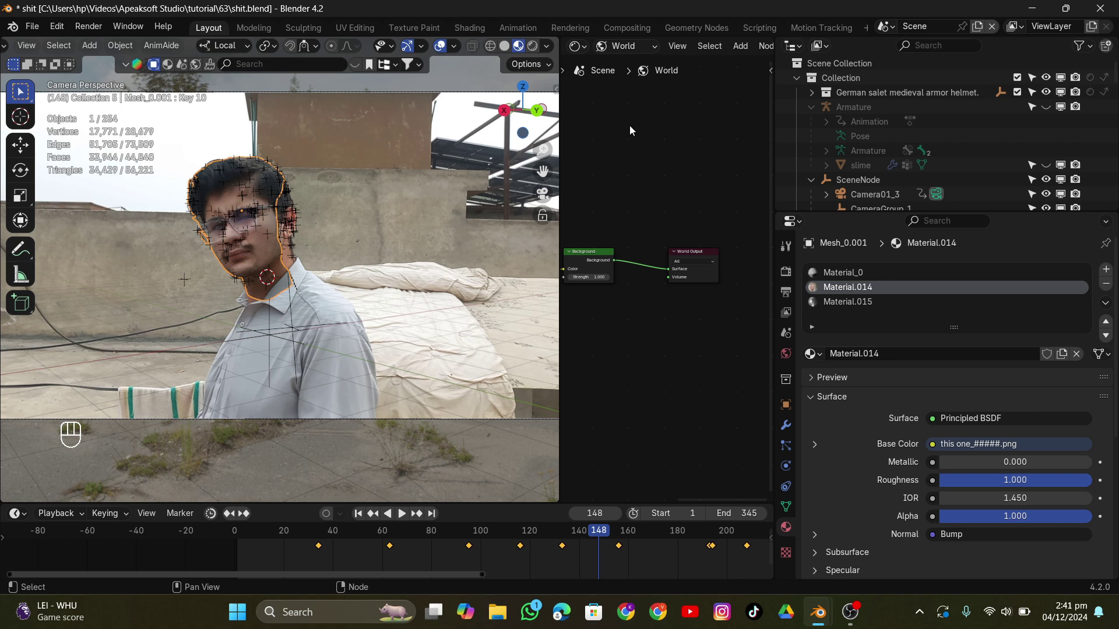
Step: Bring the image-sequence texture node into view and return to the tracked camera's view
{"action": "left_click_drag", "start_coordinate": [624, 58], "coordinate": [621, 153]}
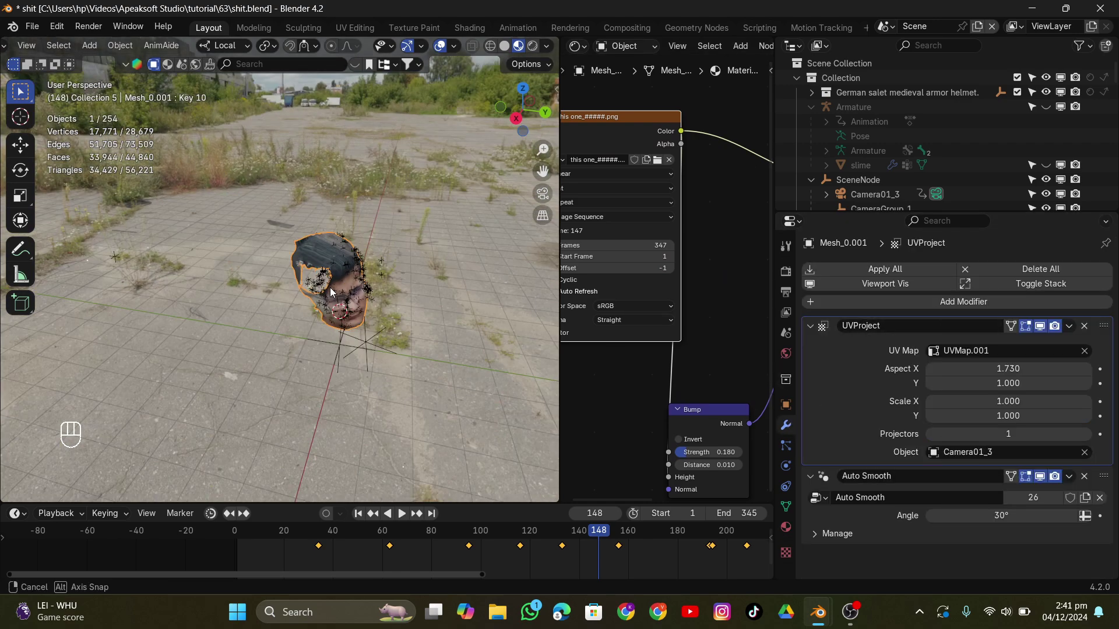
{"action": "left_click", "coordinate": [355, 296]}
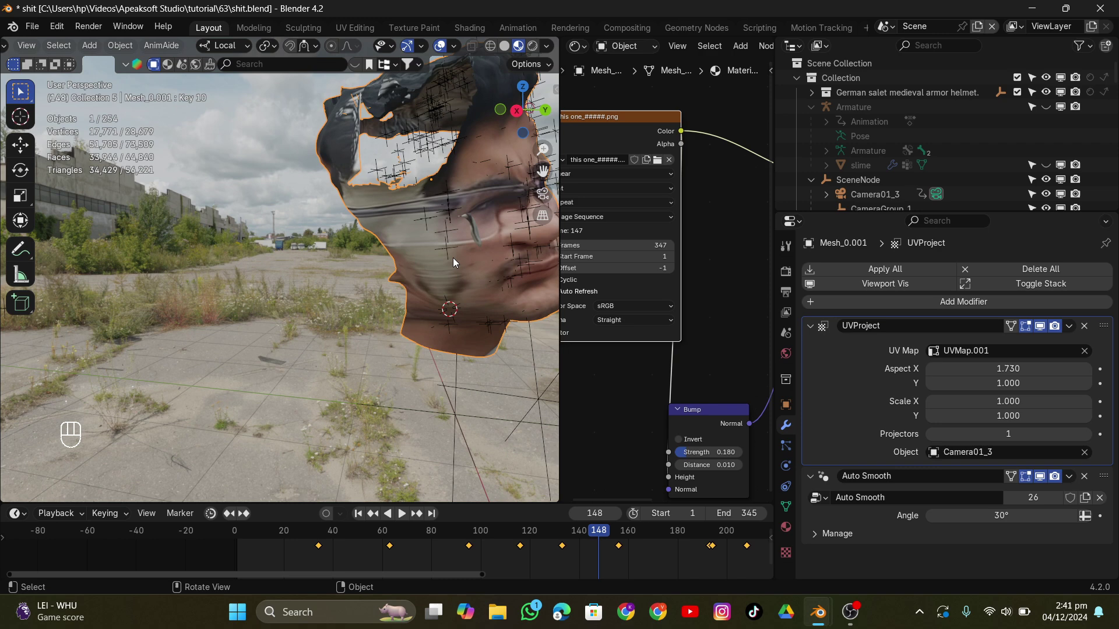
{"action": "left_click", "coordinate": [540, 201]}
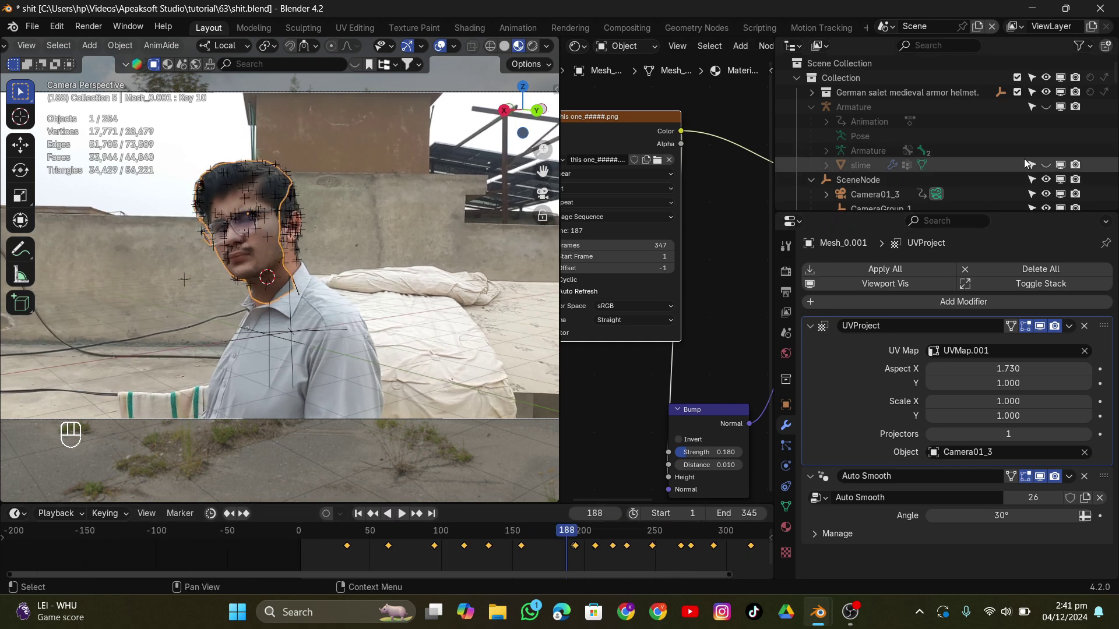
Step: Unhide a first mechanism object in the Outliner and orbit in close around the head scan
{"action": "left_click", "coordinate": [1051, 172]}
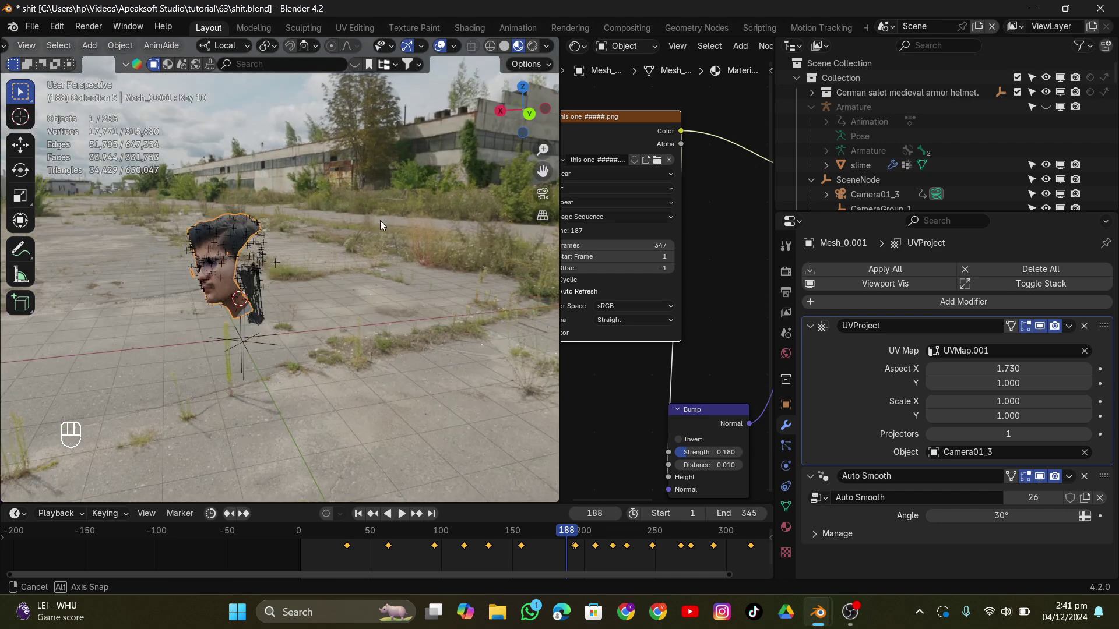
{"action": "left_click_drag", "start_coordinate": [458, 49], "coordinate": [254, 254]}
{"action": "middle_click", "coordinate": [223, 273]}
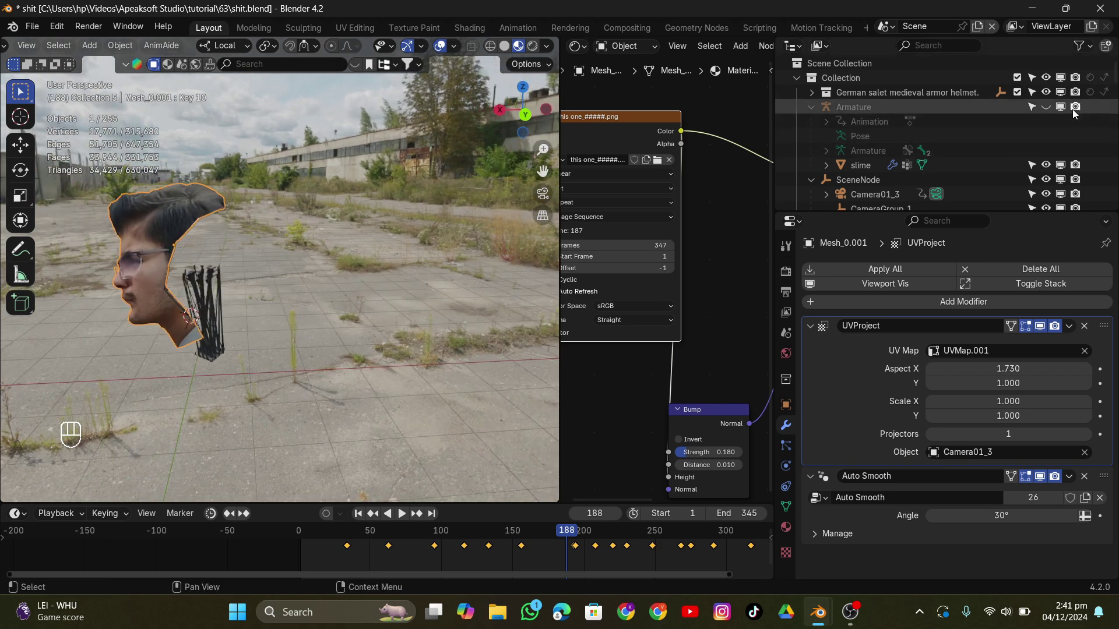
Step: Unhide the goggle parts and the Cylinder.002 mechanism piece in the Outliner
{"action": "left_click", "coordinate": [1047, 110]}
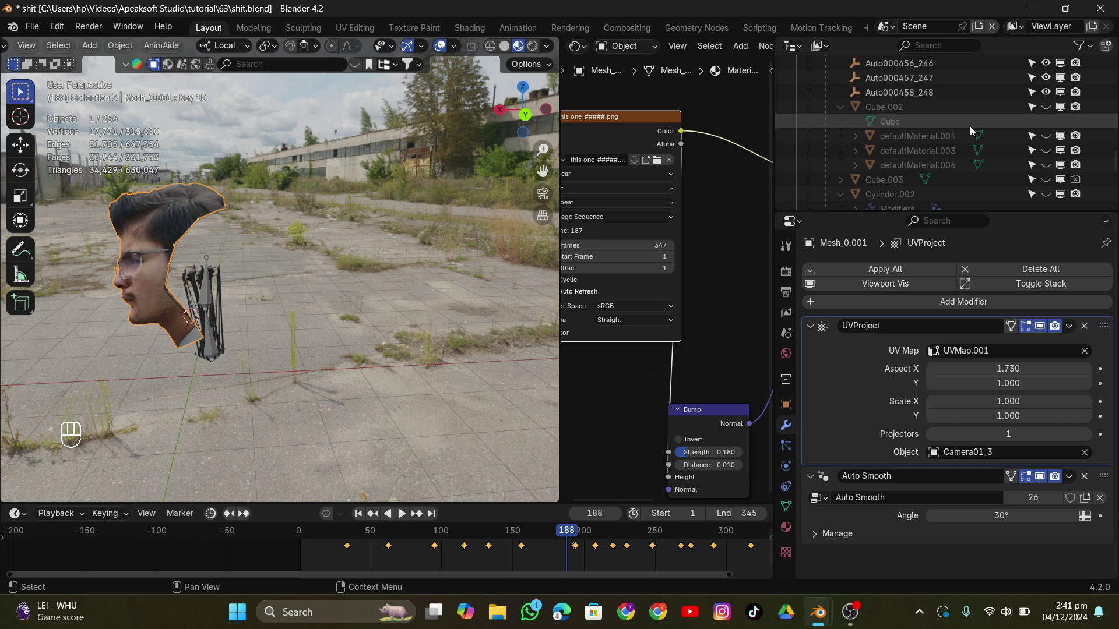
{"action": "left_click", "coordinate": [1044, 113]}
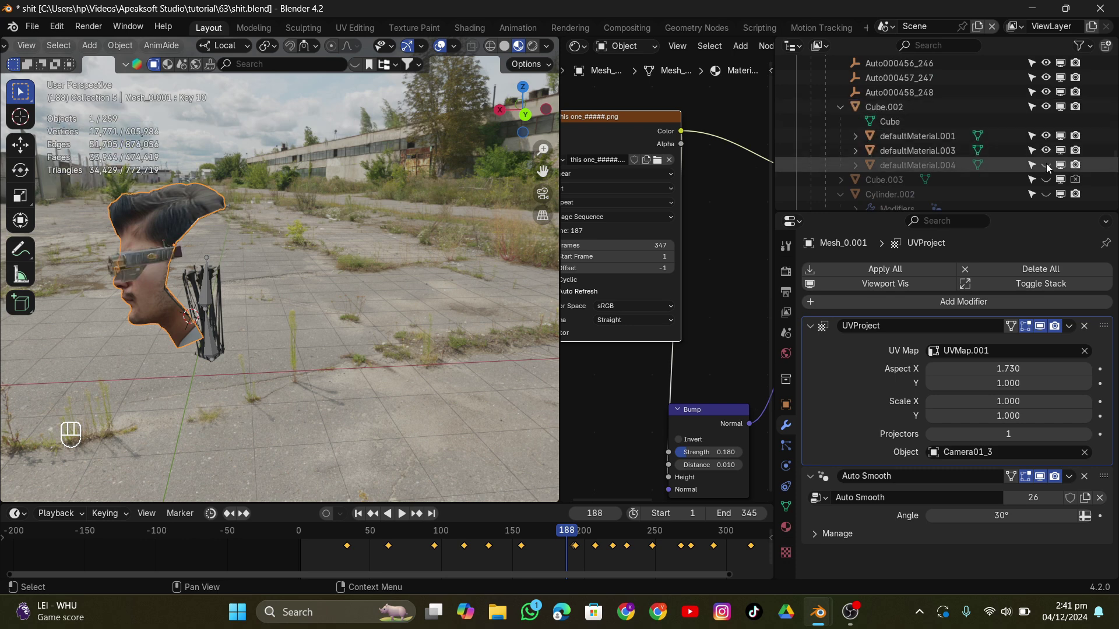
{"action": "left_click", "coordinate": [1048, 169]}
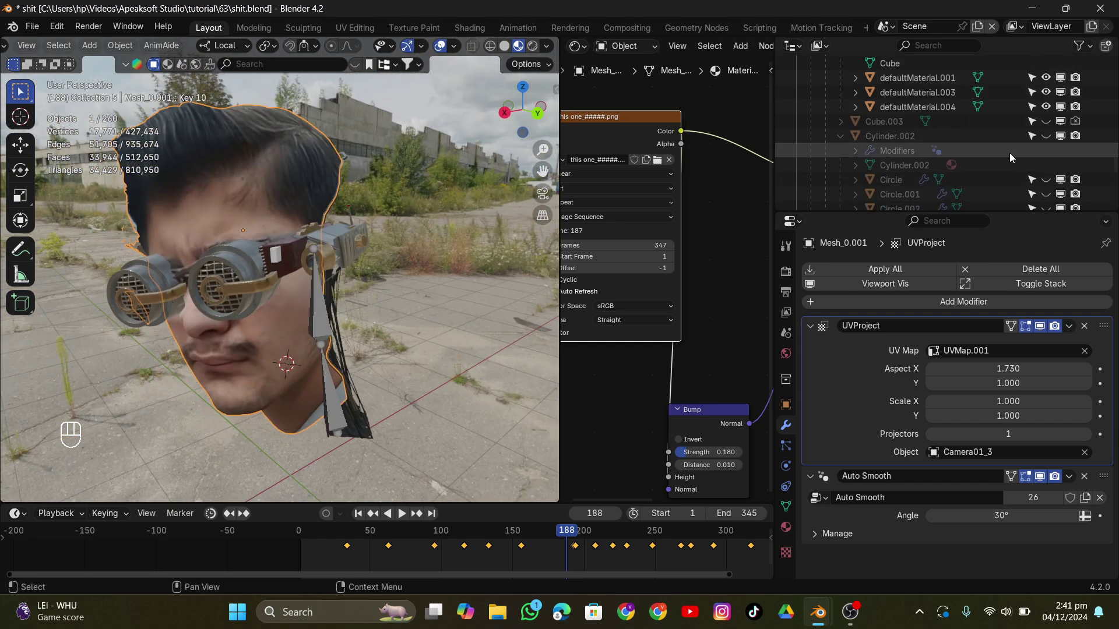
{"action": "left_click", "coordinate": [1054, 122]}
{"action": "left_click", "coordinate": [1053, 122]}
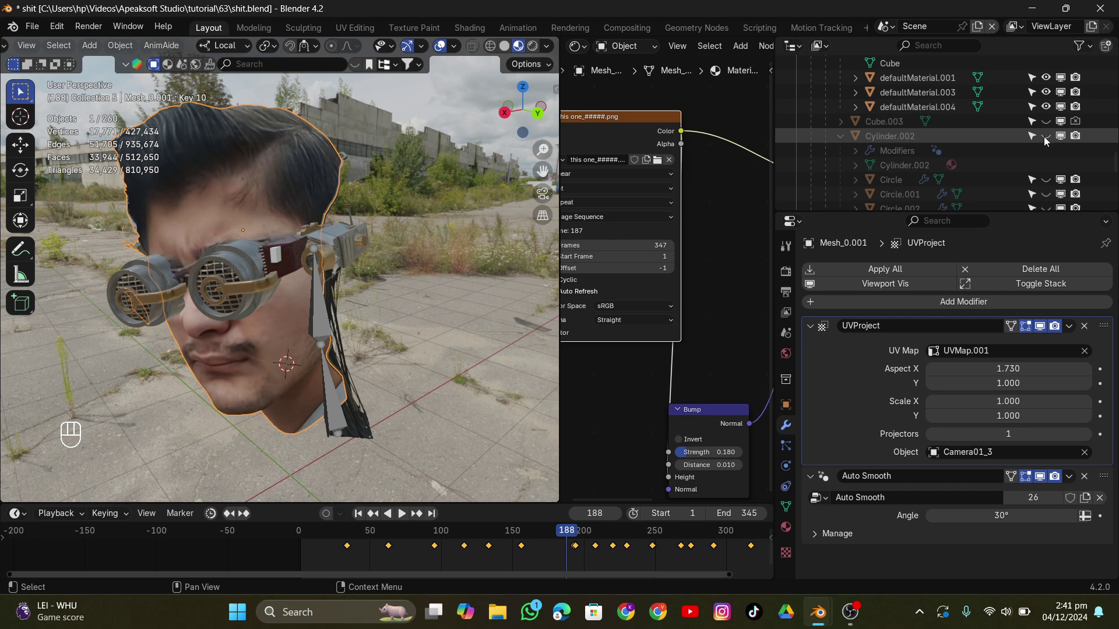
Step: Reveal the large ear dish, remaining ear mechanism parts and Cylinder.003 around the head
{"action": "left_click", "coordinate": [266, 249]}
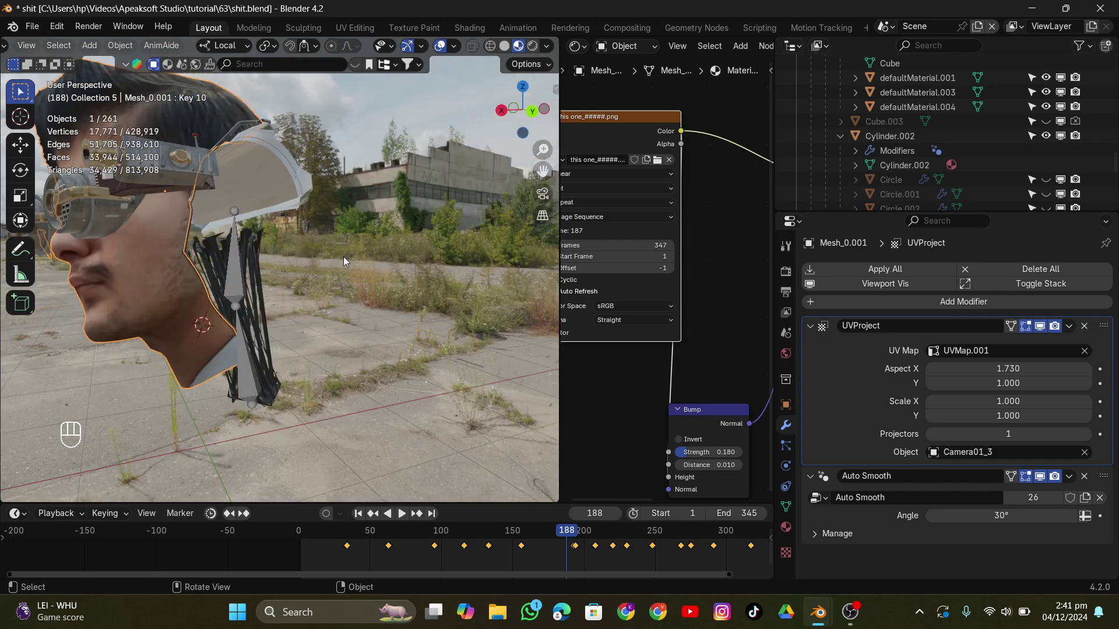
{"action": "left_click", "coordinate": [341, 268]}
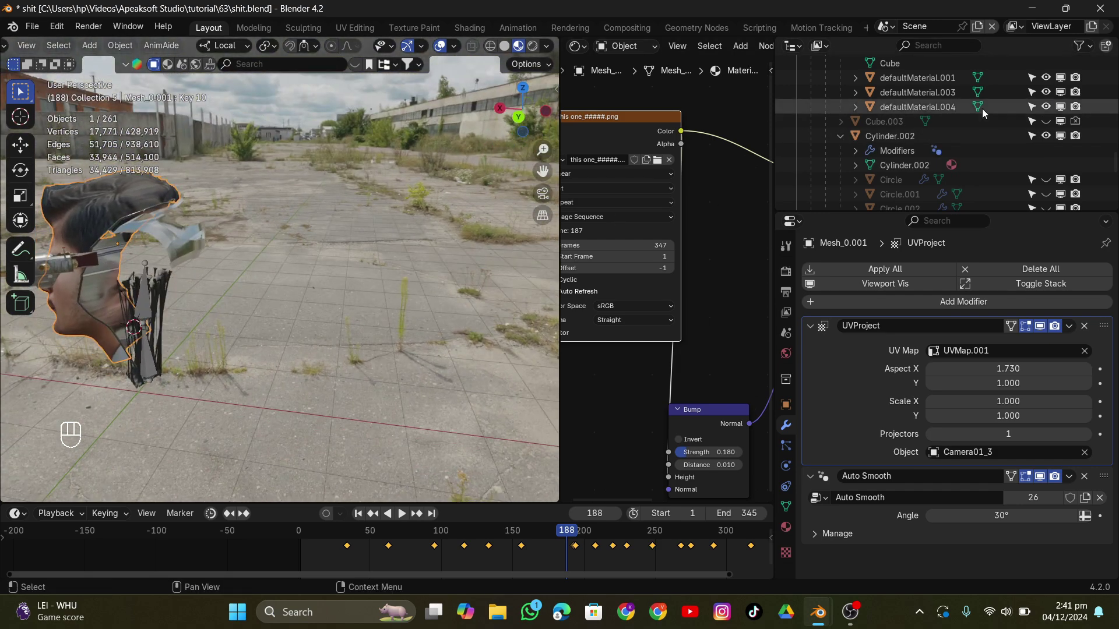
{"action": "left_click", "coordinate": [1049, 155]}
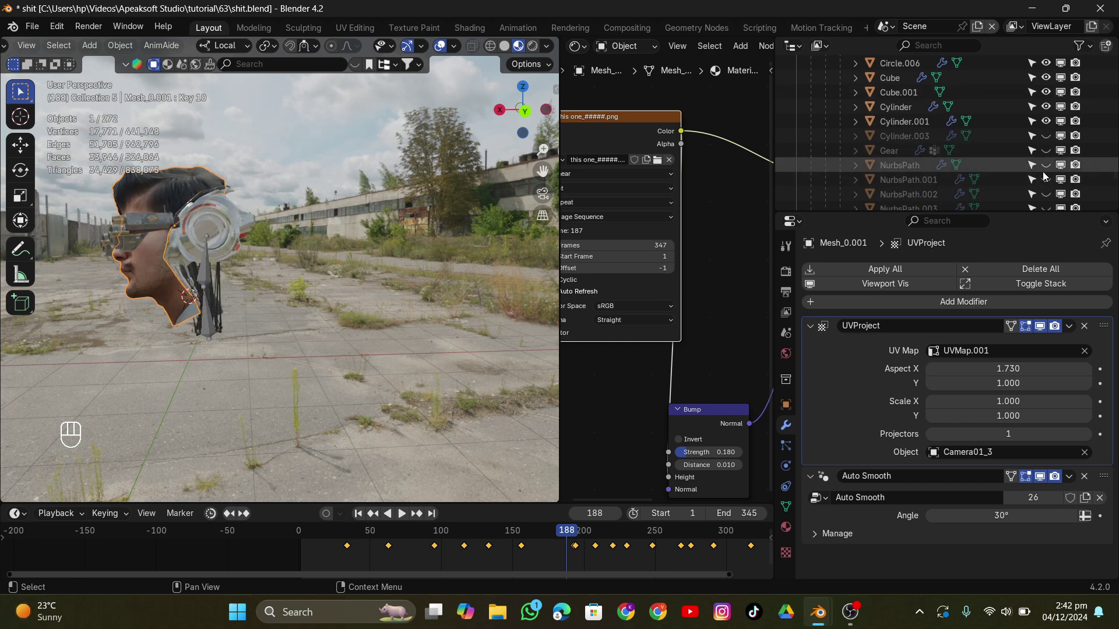
{"action": "left_click", "coordinate": [1046, 171]}
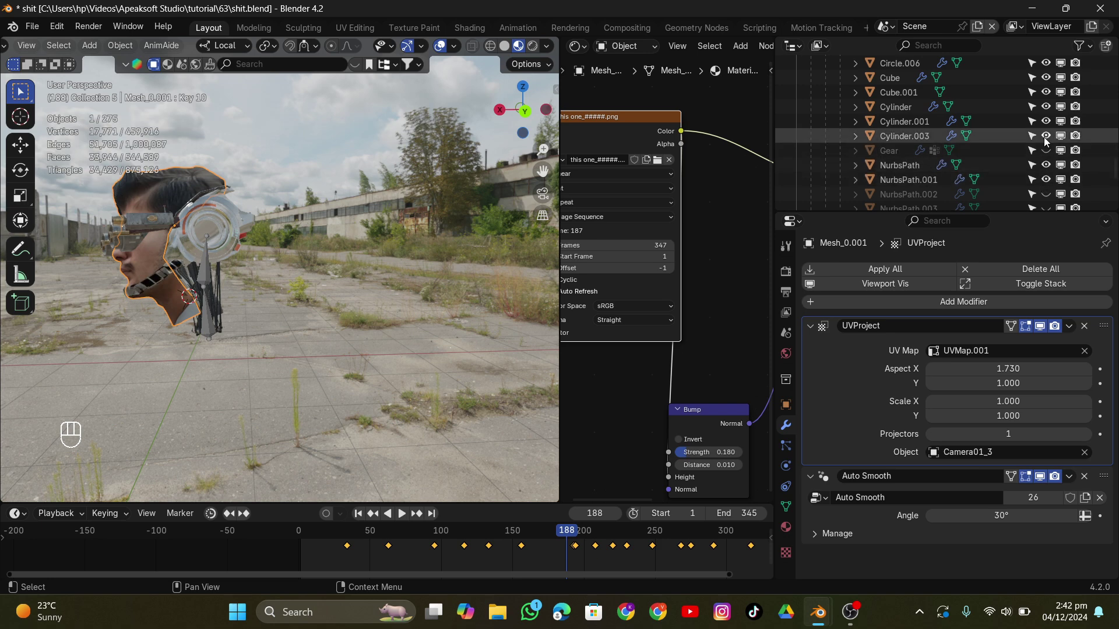
{"action": "middle_click", "coordinate": [1047, 101]}
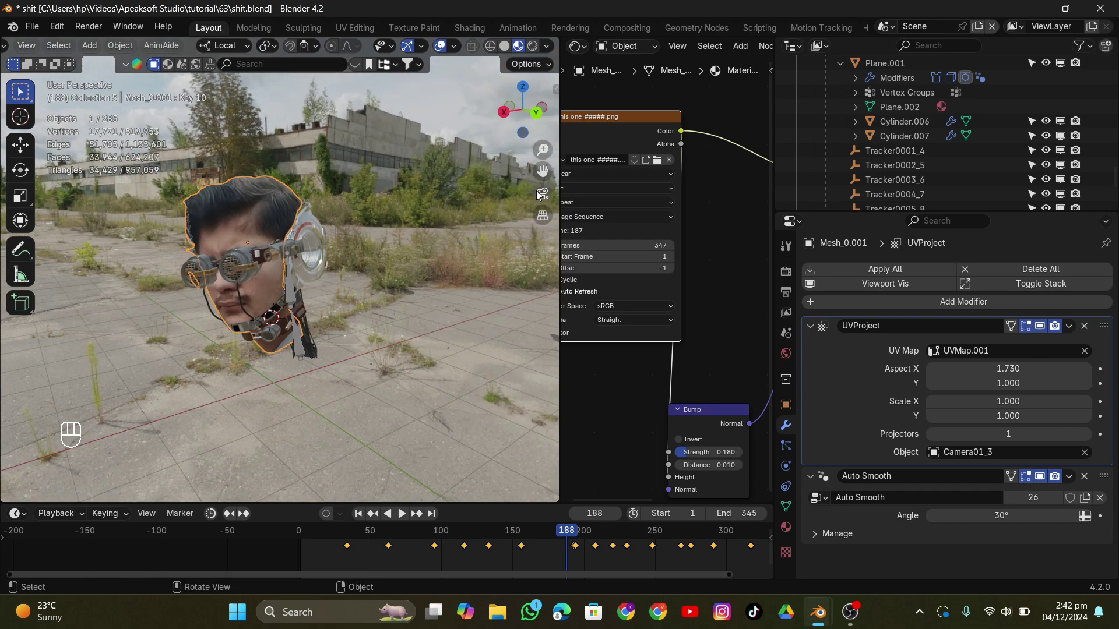
Step: View the rig through the tracked camera and scrub the timeline to check it follows the filmed head
{"action": "middle_click", "coordinate": [545, 198]}
{"action": "left_click", "coordinate": [432, 211]}
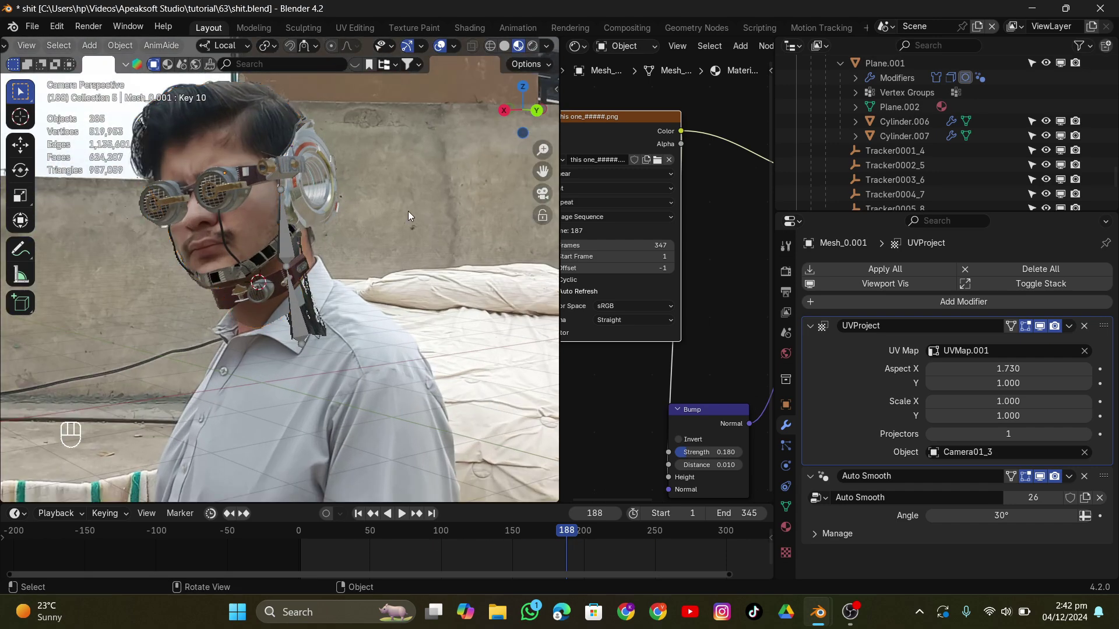
{"action": "left_click", "coordinate": [550, 533]}
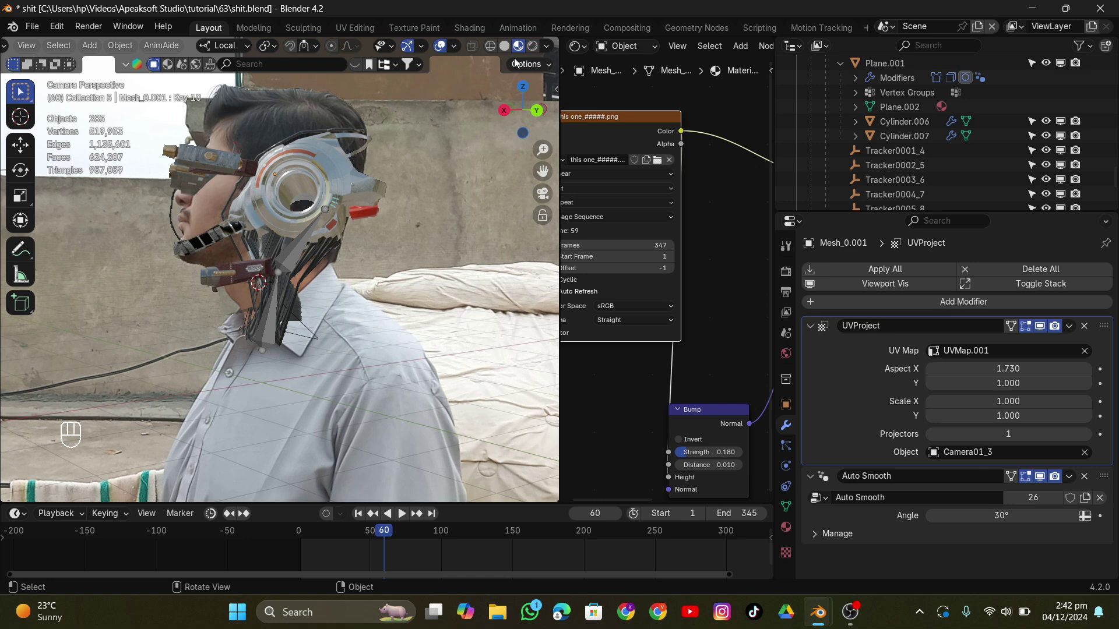
{"action": "left_click_drag", "start_coordinate": [505, 52], "coordinate": [439, 552]}
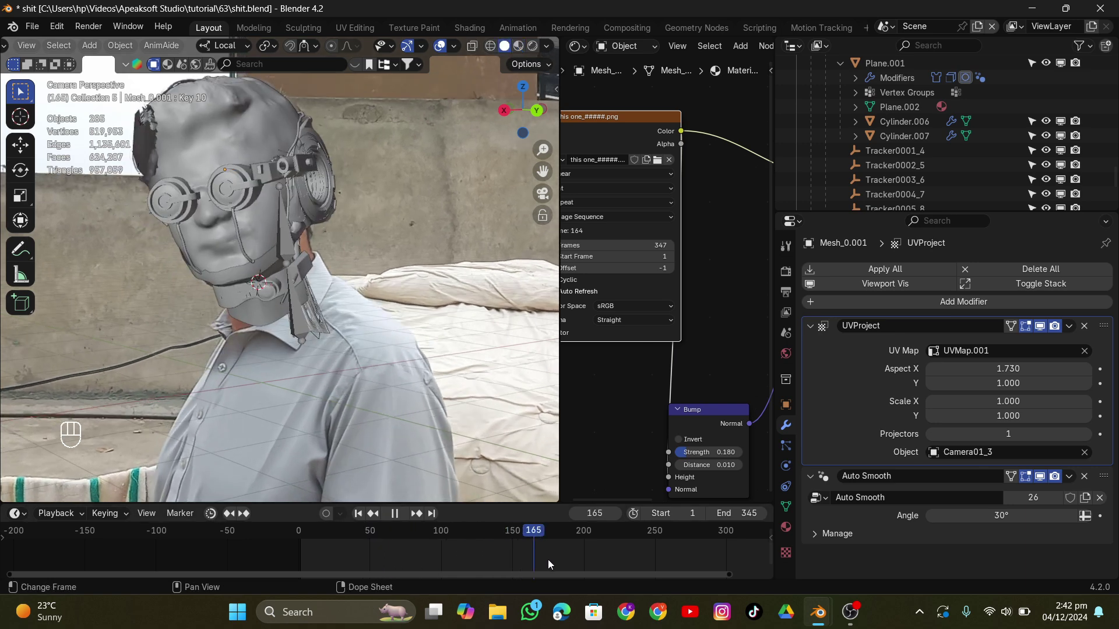